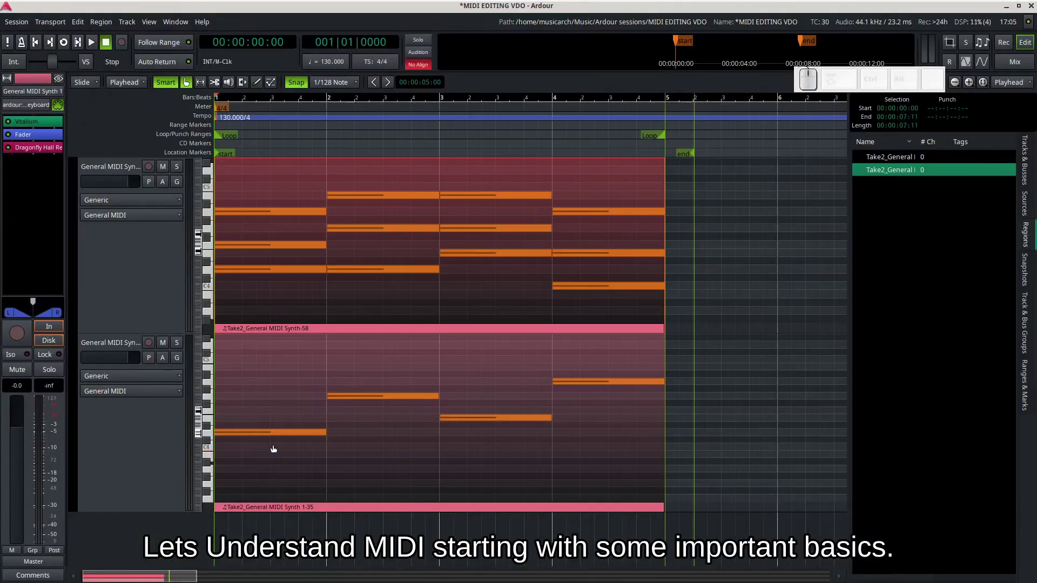
Create a new empty playlist named 'new chords' on the lower General MIDI Synth track.
{"action": "left_click", "coordinate": [156, 361]}
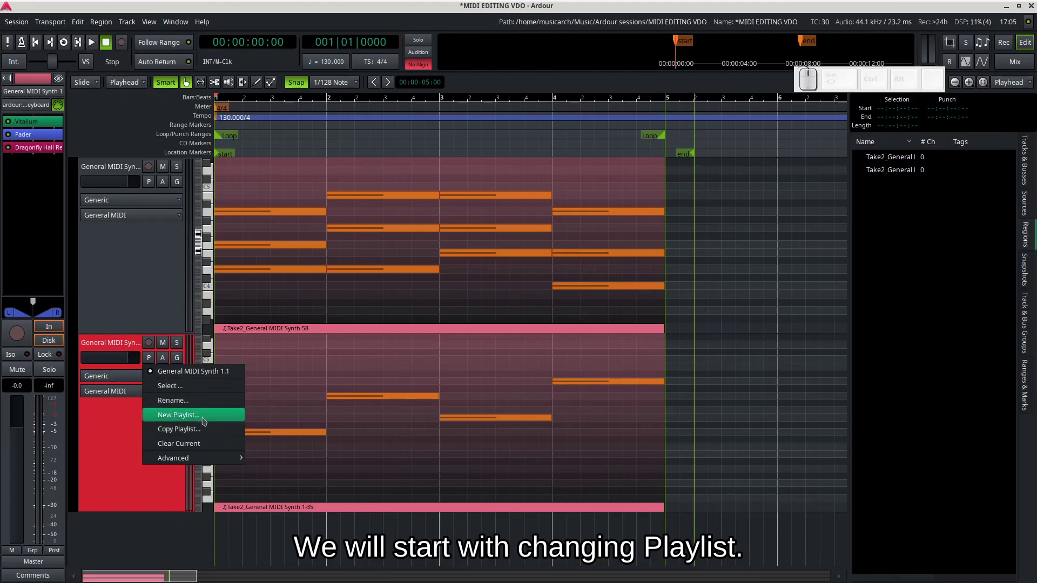
{"action": "left_click", "coordinate": [206, 419]}
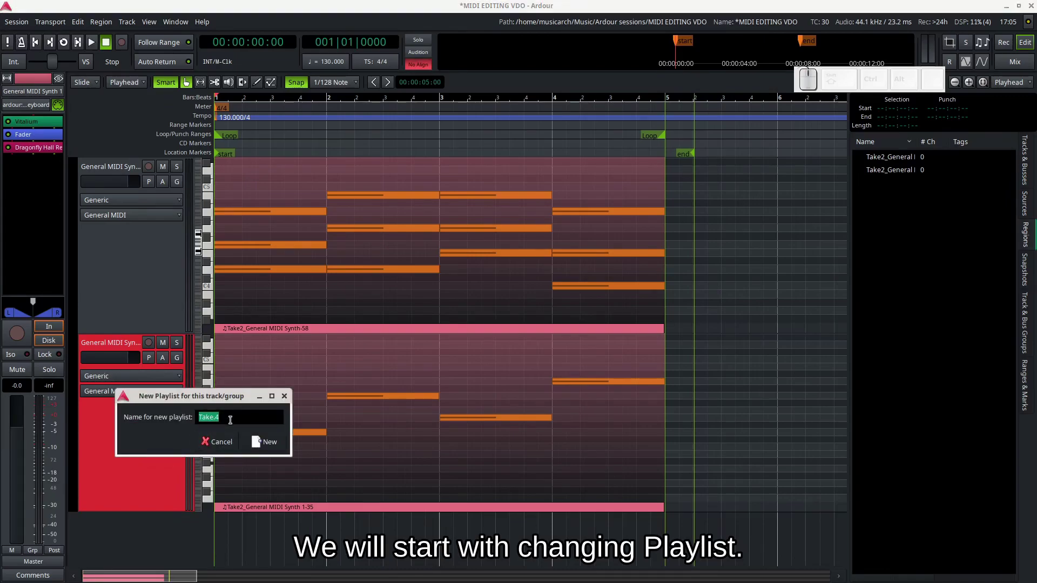
{"action": "key", "text": "BackSpace"}
{"action": "key", "text": "n"}
{"action": "key", "text": "e"}
{"action": "key", "text": "w"}
{"action": "key", "text": "space"}
{"action": "key", "text": "c"}
{"action": "key", "text": "h"}
{"action": "key", "text": "o"}
{"action": "key", "text": "r"}
{"action": "key", "text": "d"}
{"action": "key", "text": "s"}
{"action": "key", "text": "BackSpace"}
{"action": "key", "text": "r"}
{"action": "key", "text": "d"}
{"action": "key", "text": "s"}
{"action": "key", "text": "Return"}
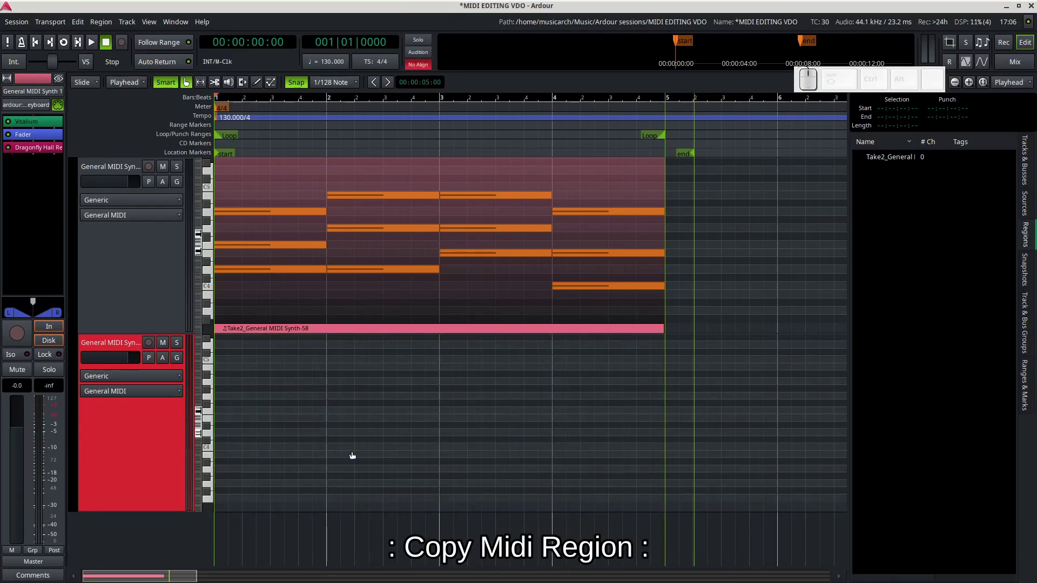
Copy the upper chord region onto the lower track, shorten a note in the linked copy, then undo the edit.
{"action": "key", "text": "g"}
{"action": "left_click", "coordinate": [487, 311]}
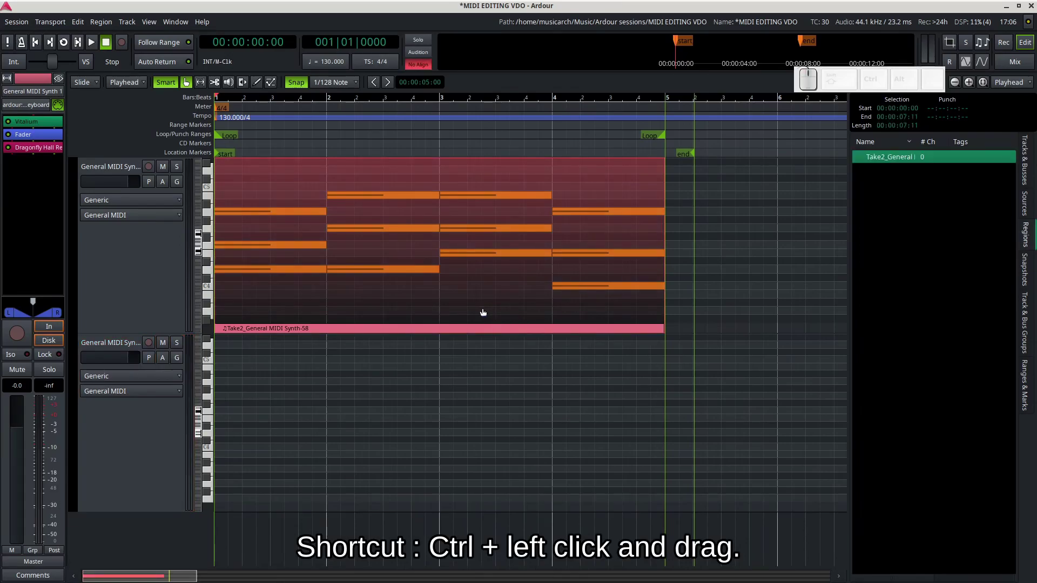
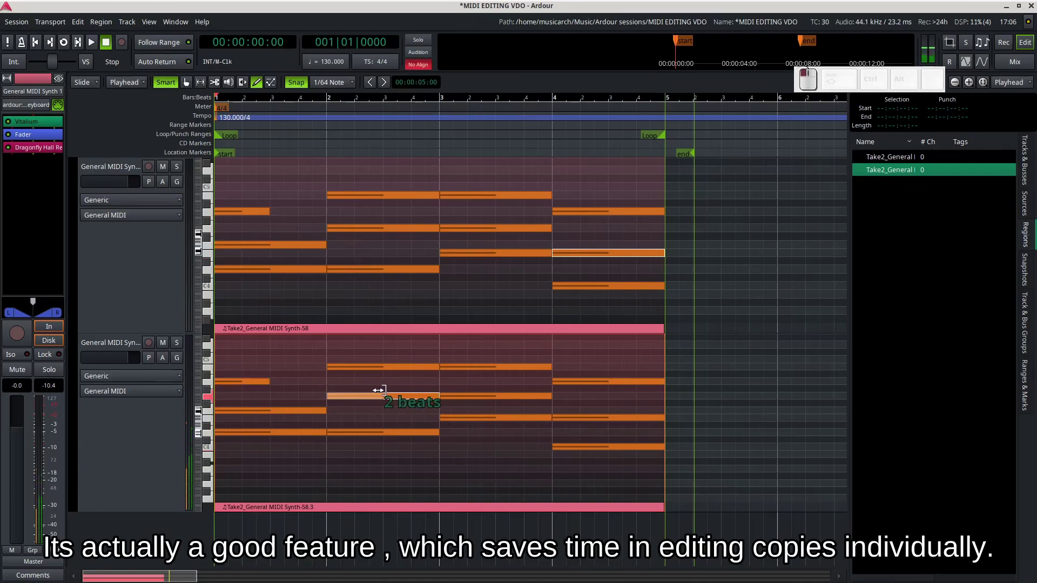
{"action": "left_click", "coordinate": [47, 539]}
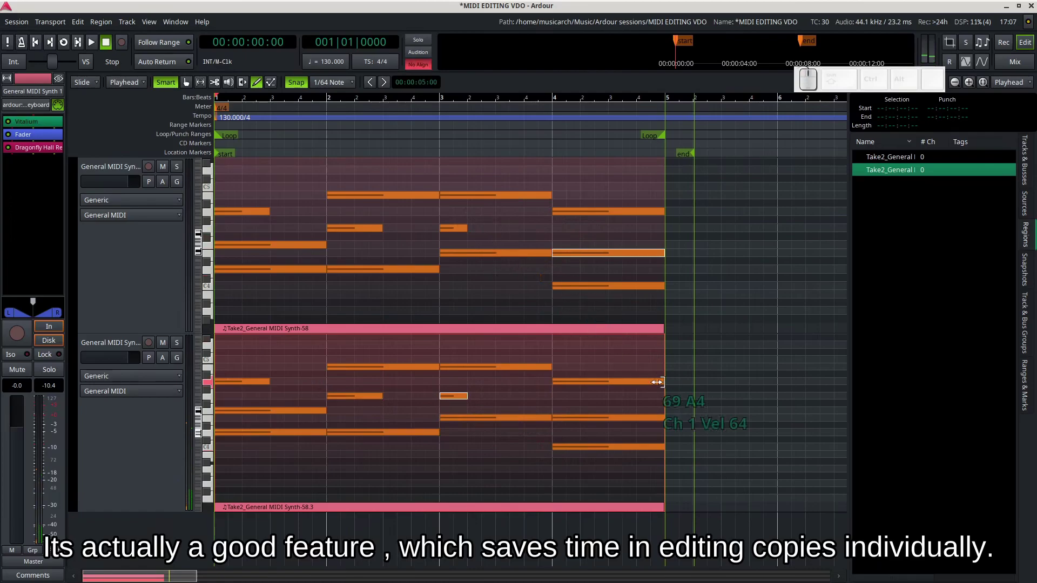
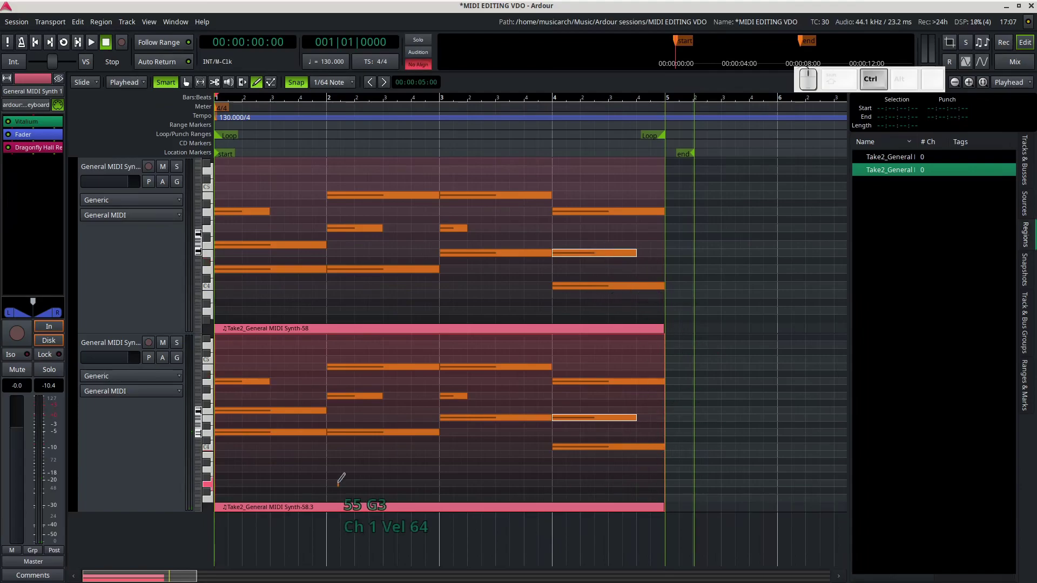
{"action": "key", "text": "ctrl+z"}
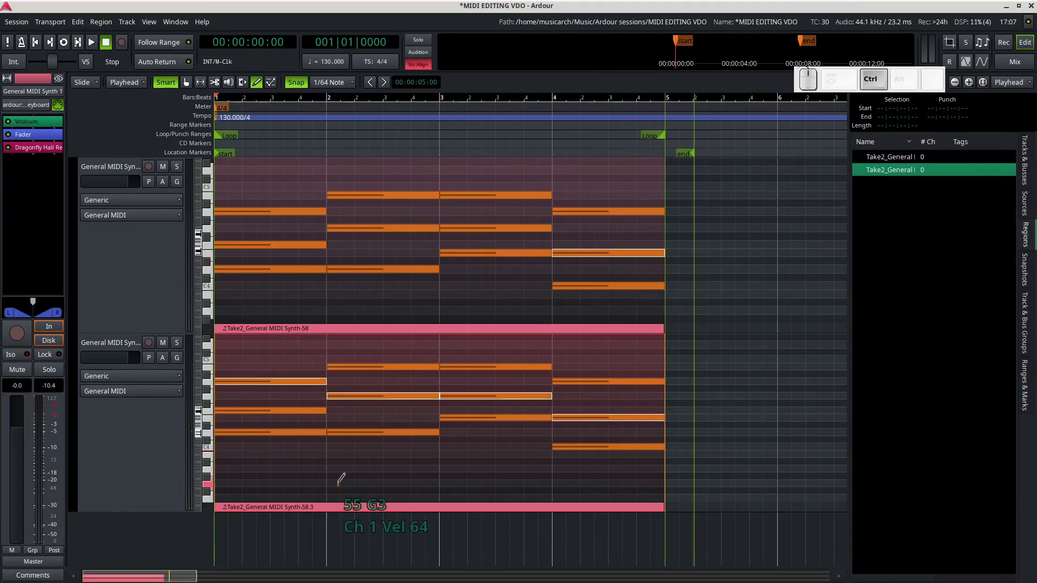
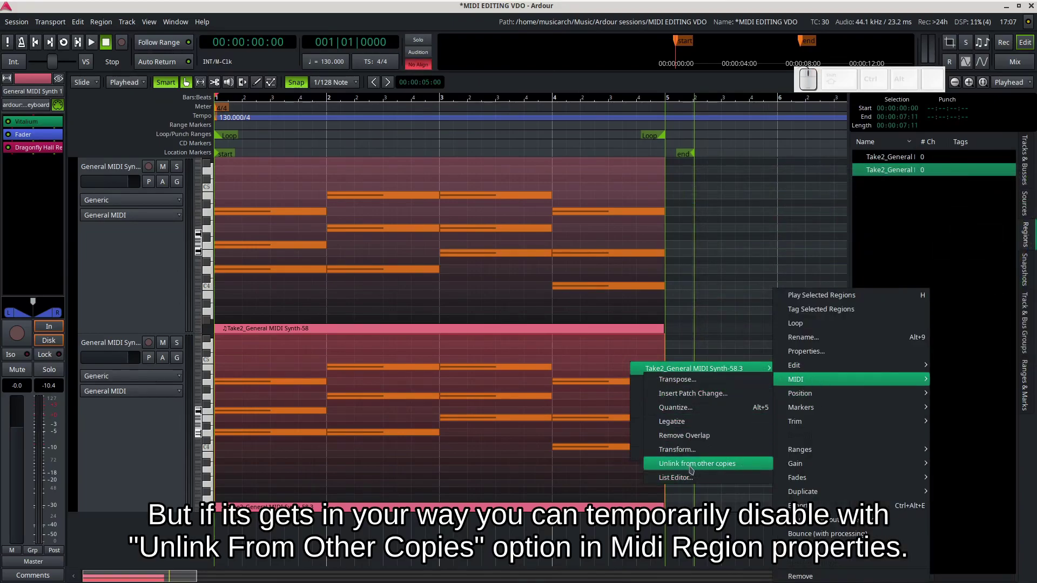
Unlink the lower region from the original and draw a new short note in it via Draw mode.
{"action": "left_click", "coordinate": [709, 467]}
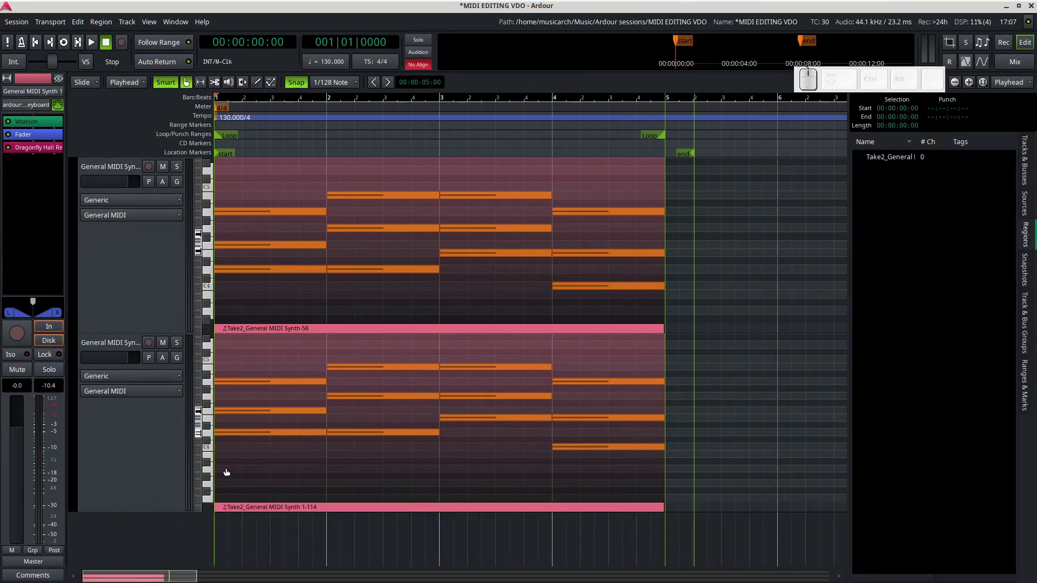
{"action": "key", "text": "e"}
{"action": "key", "text": "d"}
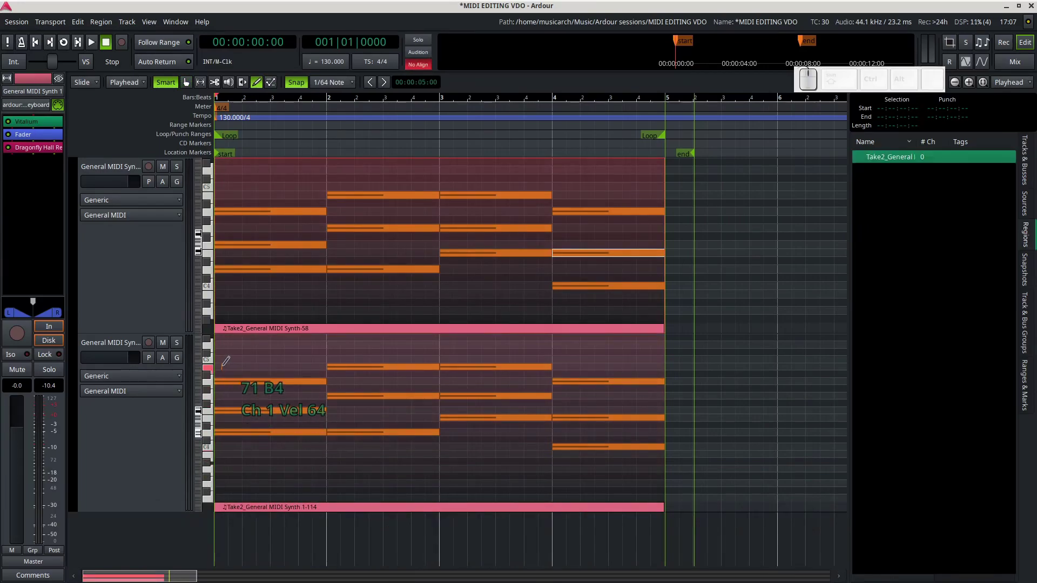
{"action": "left_click", "coordinate": [342, 80]}
{"action": "left_click", "coordinate": [339, 83]}
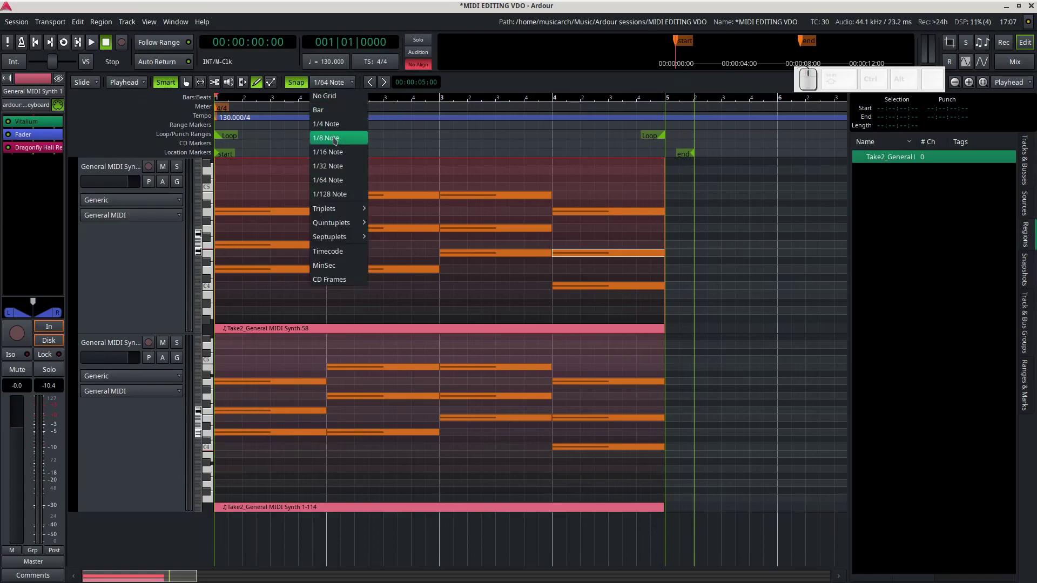
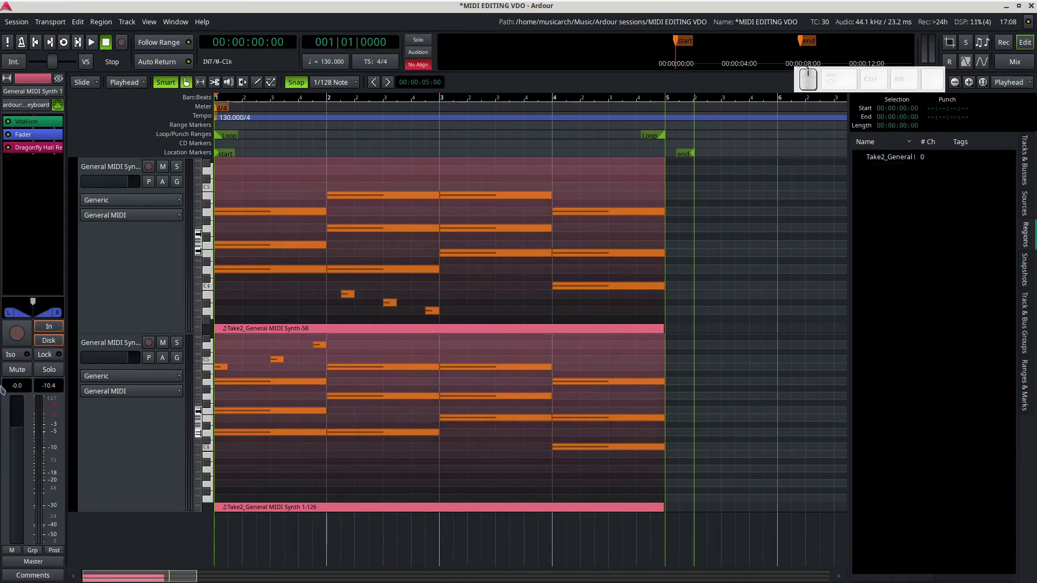
In Session Properties > Misc, enable independent MIDI region copies and try the shorten-existing-note overlap policy.
{"action": "left_click", "coordinate": [17, 25]}
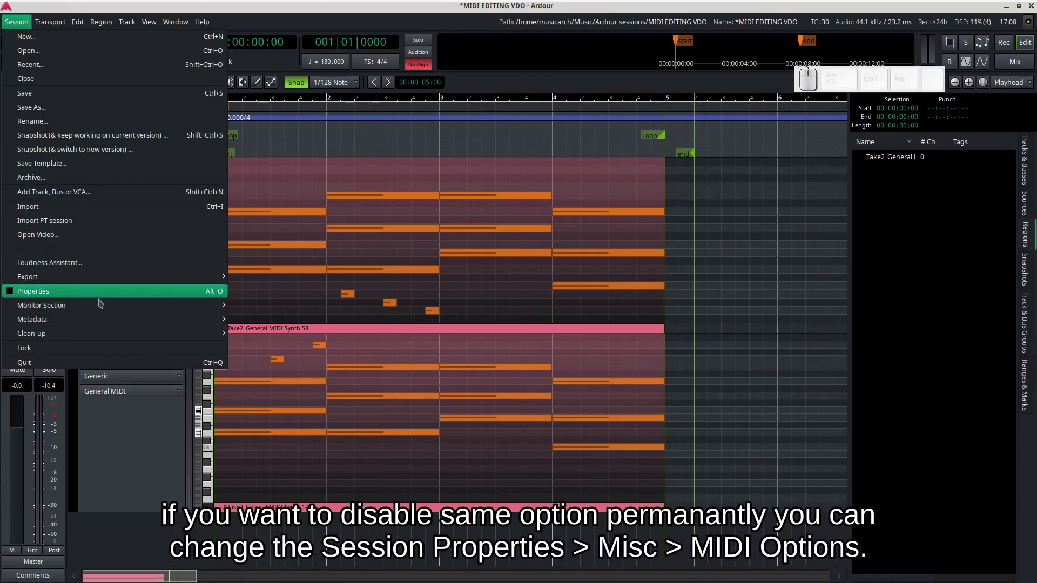
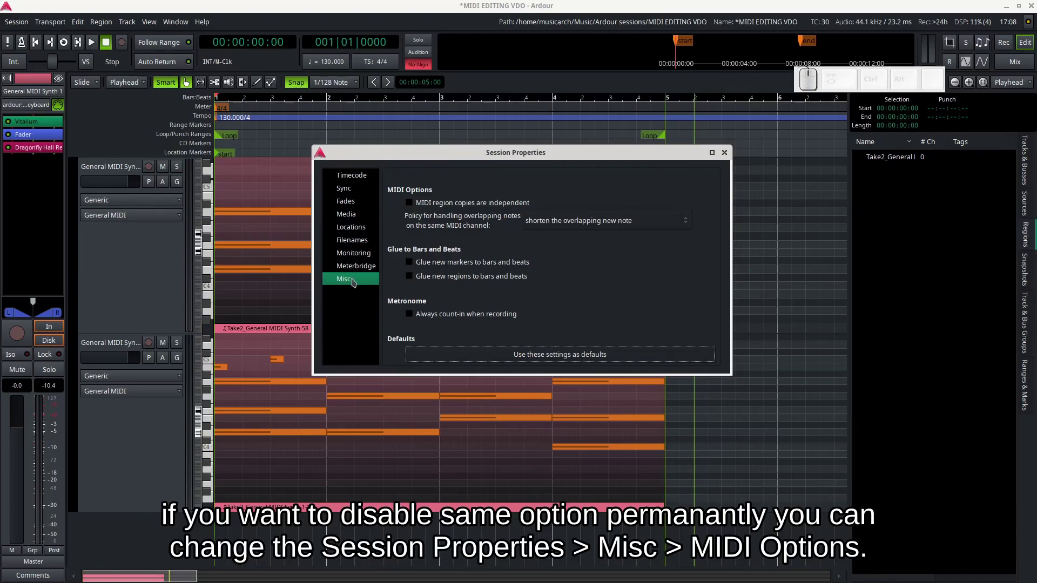
{"action": "left_click", "coordinate": [355, 283]}
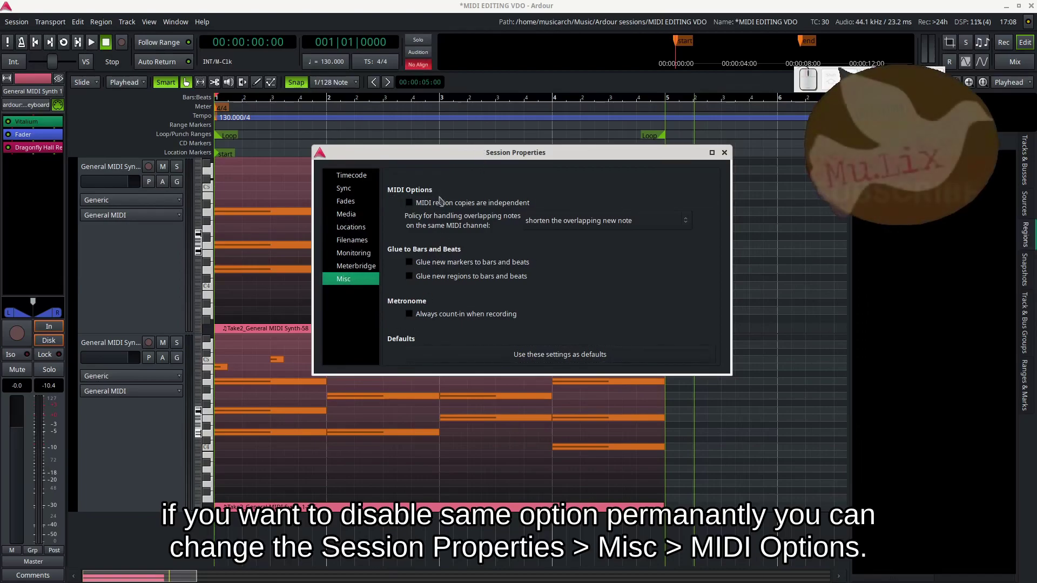
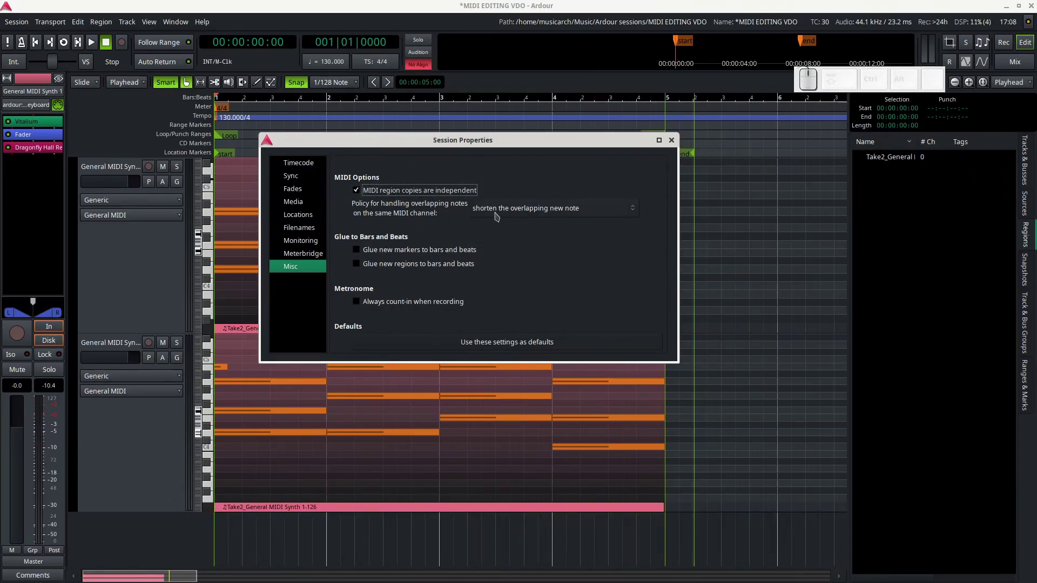
{"action": "left_click", "coordinate": [535, 215]}
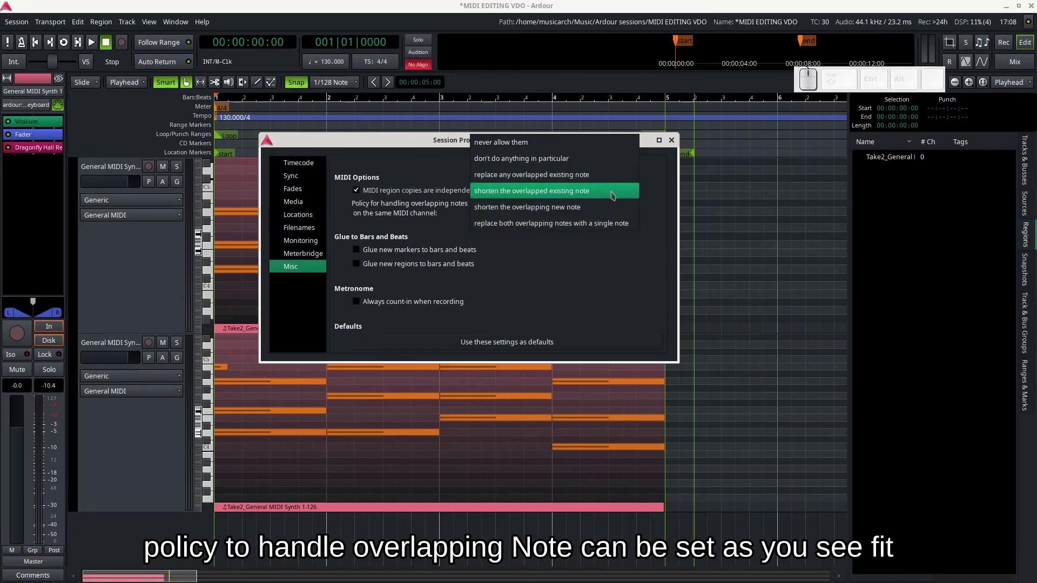
{"action": "left_click", "coordinate": [615, 194]}
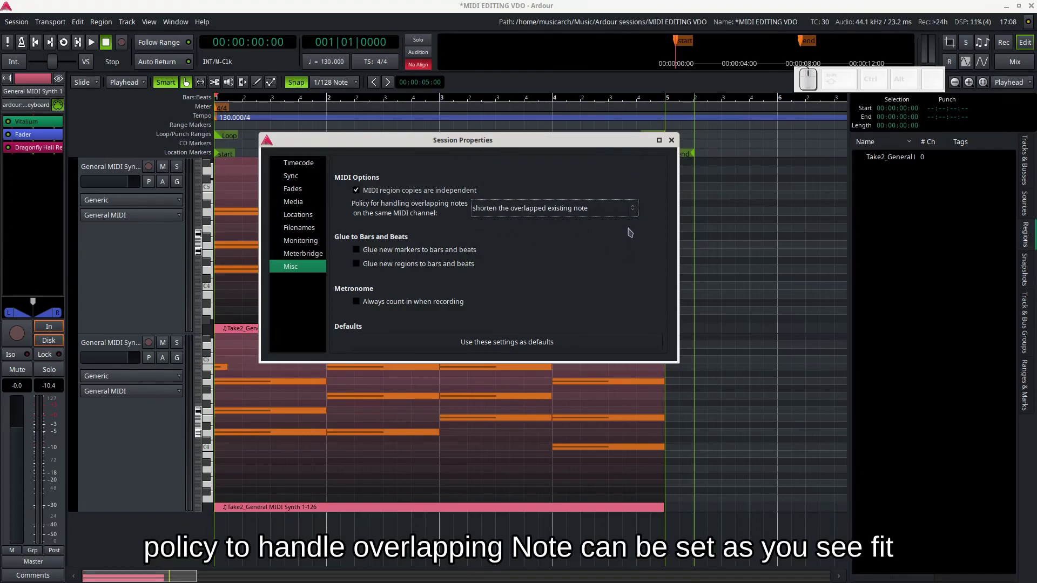
Set overlapping notes to shorten the new note and save these session settings as defaults.
{"action": "left_click", "coordinate": [629, 212]}
{"action": "left_click", "coordinate": [625, 228]}
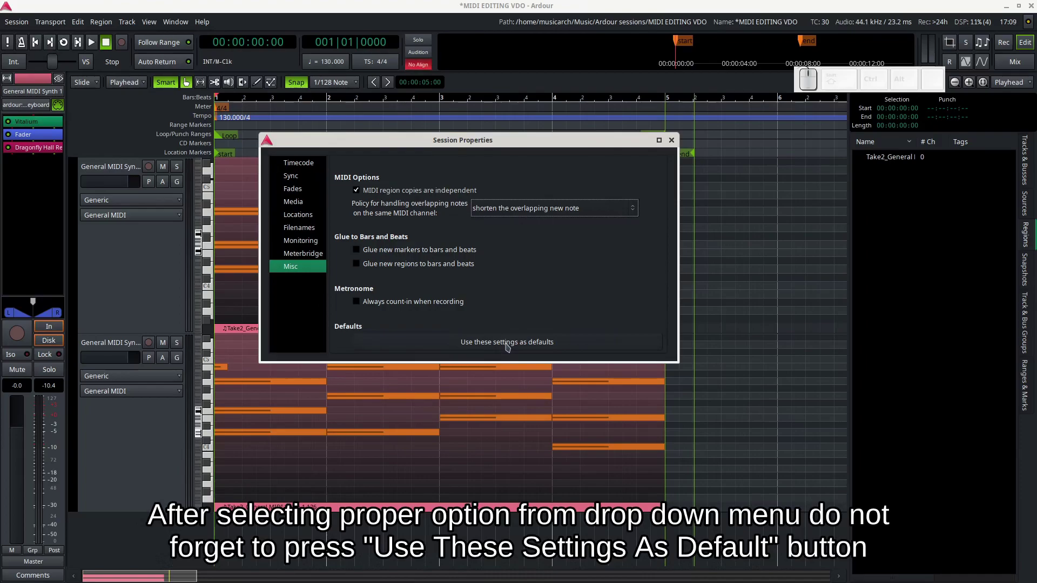
{"action": "left_click", "coordinate": [510, 346]}
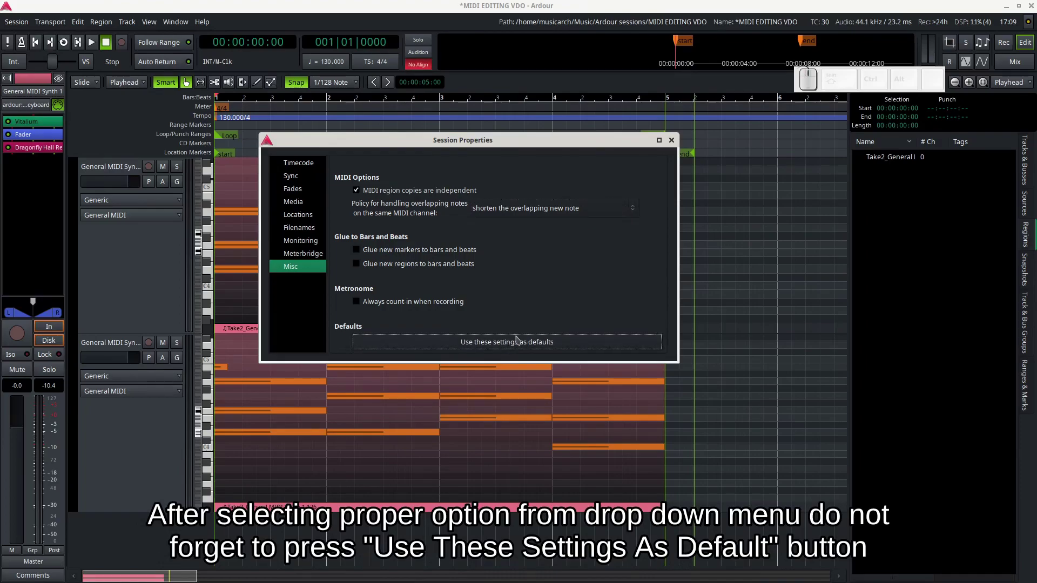
{"action": "left_click", "coordinate": [536, 342]}
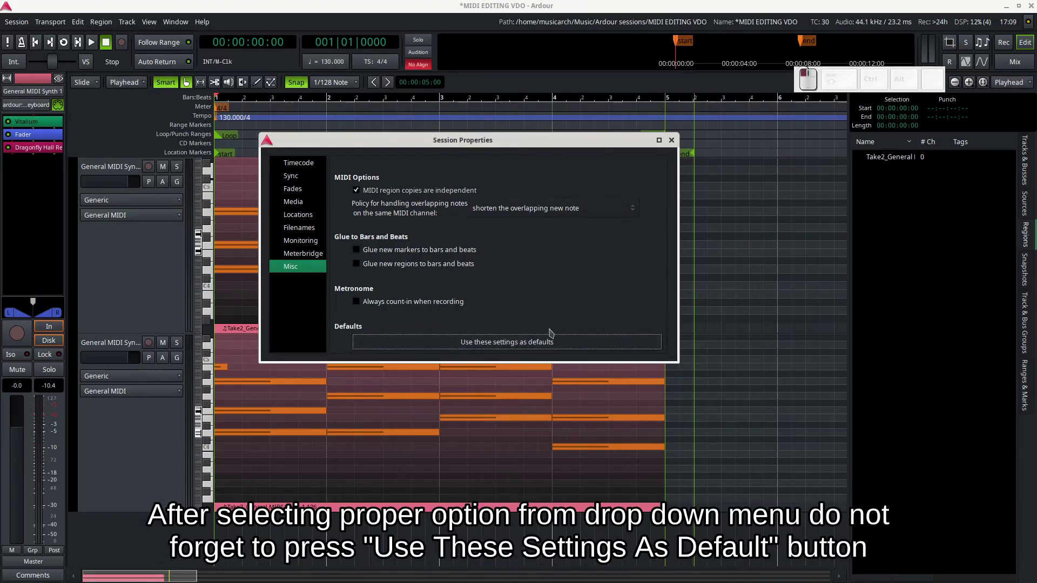
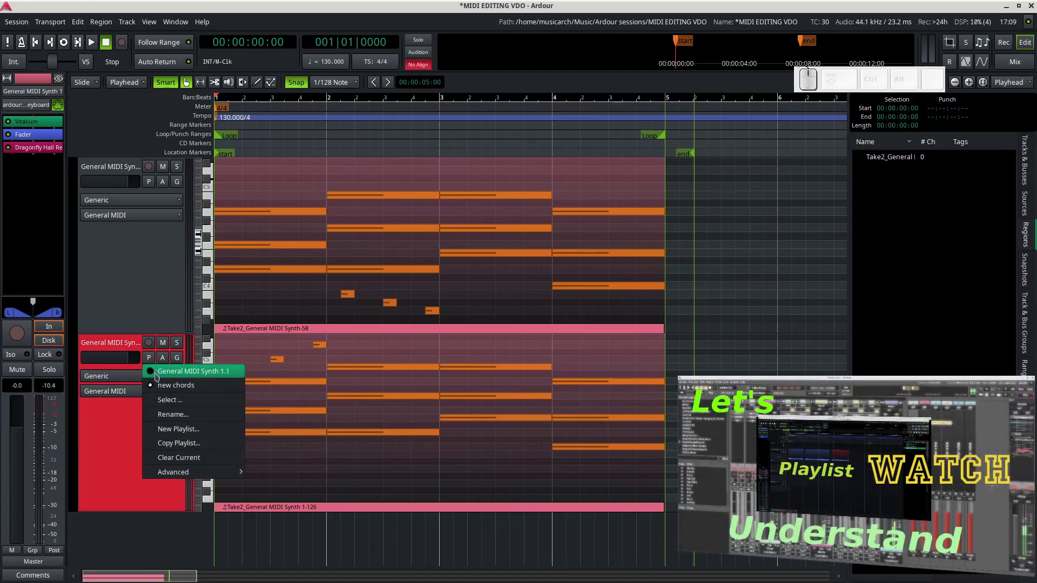
Put the lower track on a new empty playlist named 'check effect' and select the upper region.
{"action": "left_click", "coordinate": [203, 432]}
{"action": "key", "text": "c"}
{"action": "key", "text": "h"}
{"action": "key", "text": "e"}
{"action": "key", "text": "c"}
{"action": "key", "text": "k"}
{"action": "key", "text": "space"}
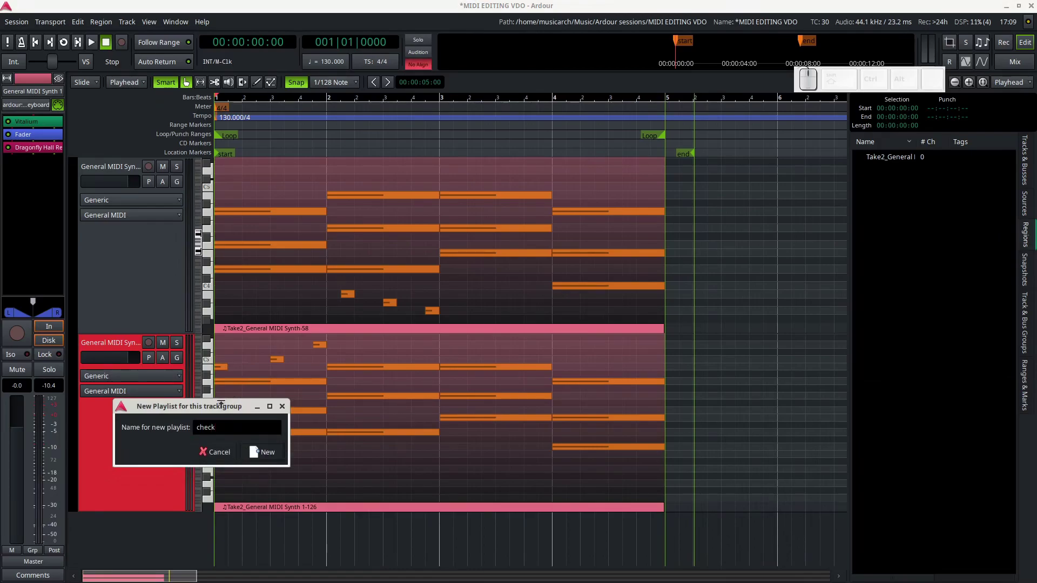
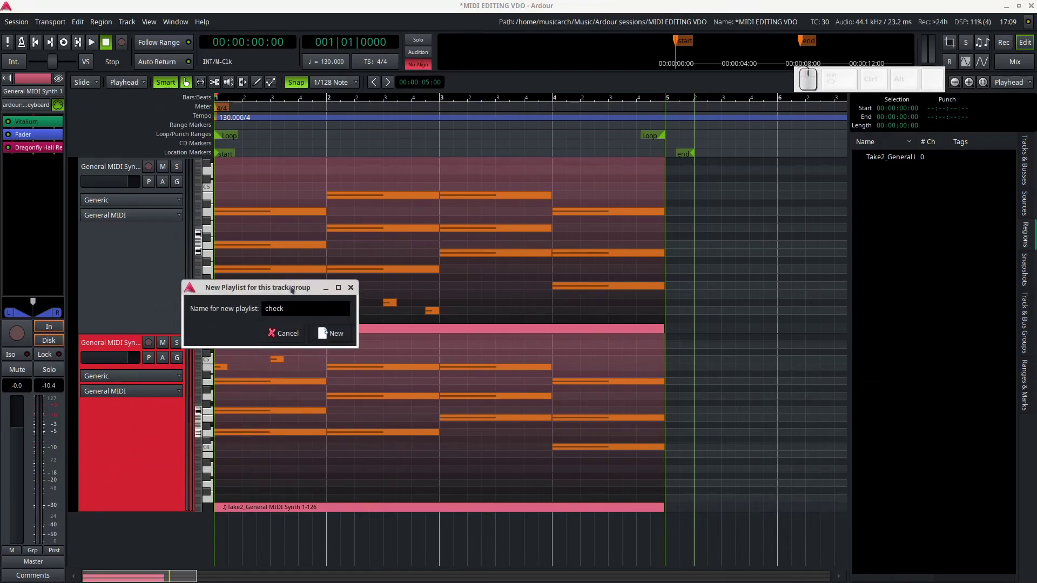
{"action": "key", "text": "e"}
{"action": "key", "text": "c"}
{"action": "key", "text": "t"}
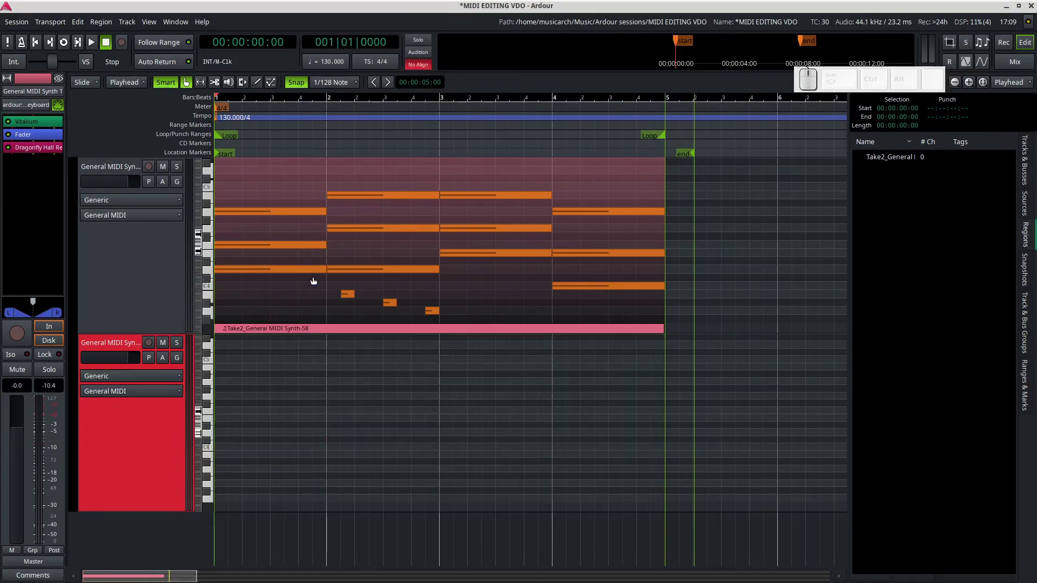
{"action": "key", "text": "g"}
{"action": "left_click", "coordinate": [454, 286]}
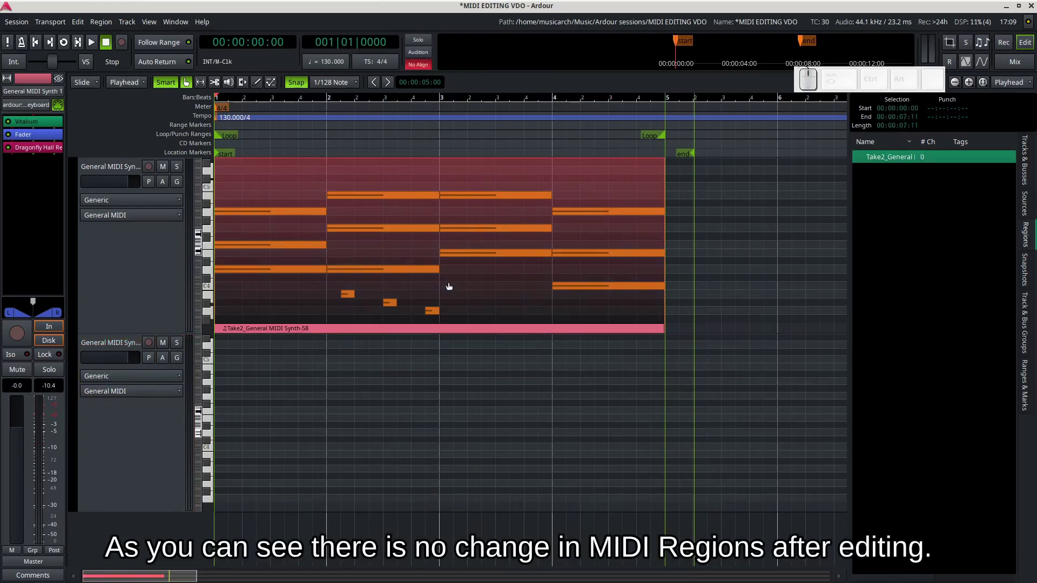
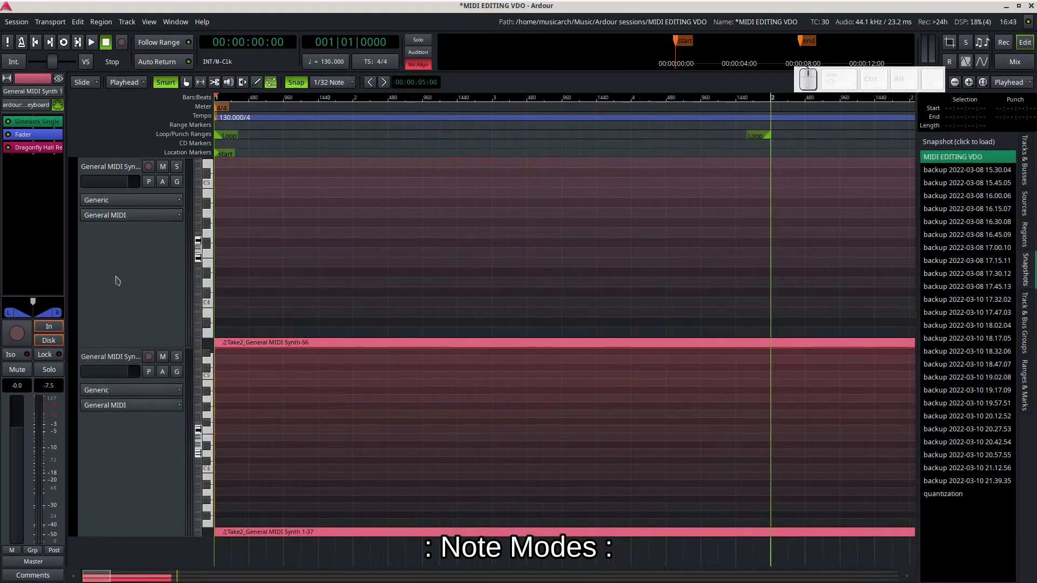
Bring up the upper MIDI track's header options to reach its Note Mode setting.
{"action": "left_click_drag", "start_coordinate": [141, 233], "coordinate": [146, 246]}
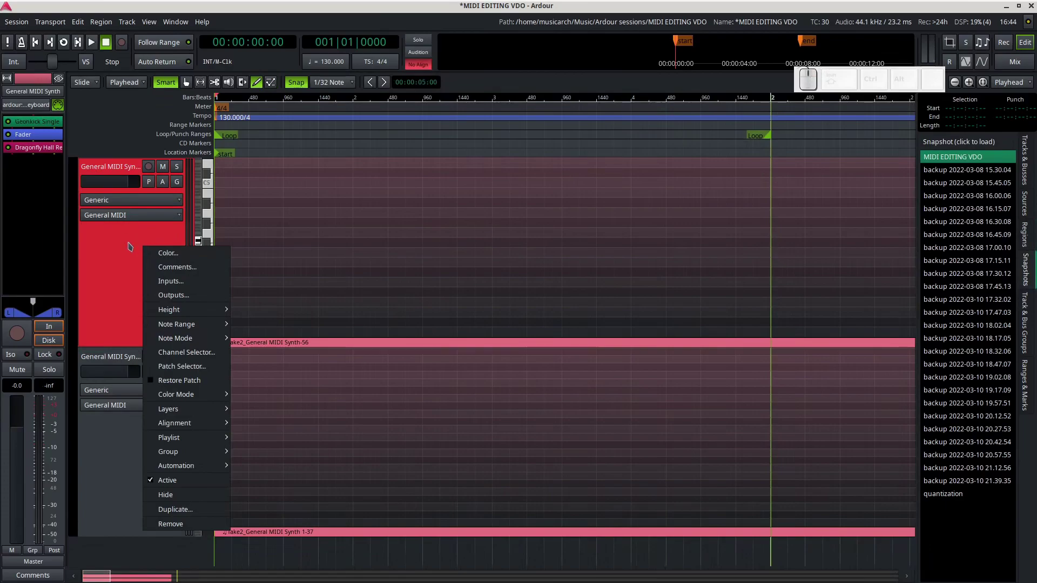
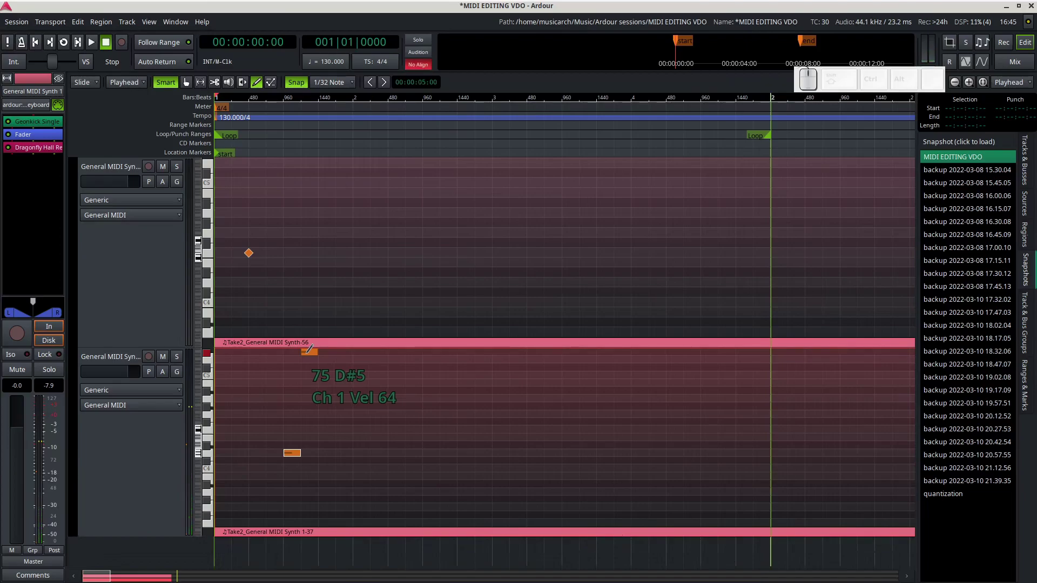
Set the grid to 1/16 Note, draw more notes and move the long sustained notes down a row.
{"action": "key", "text": "space"}
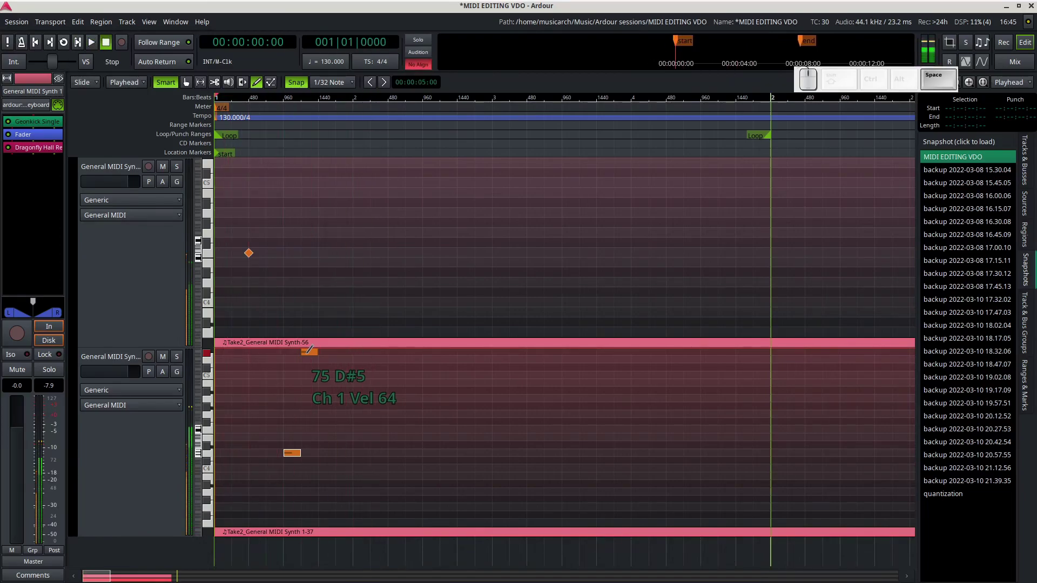
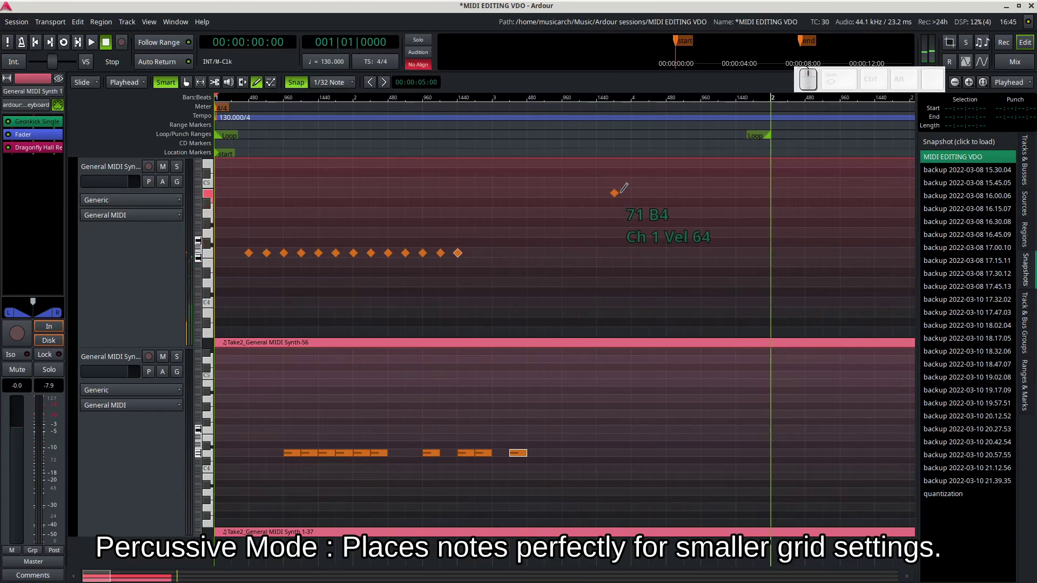
{"action": "left_click", "coordinate": [337, 89]}
{"action": "left_click", "coordinate": [338, 73]}
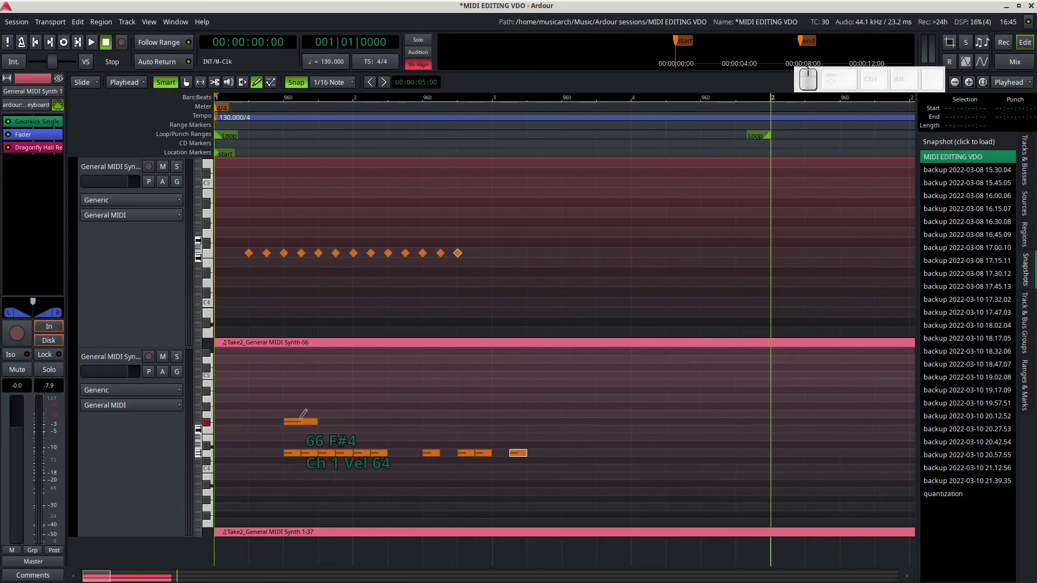
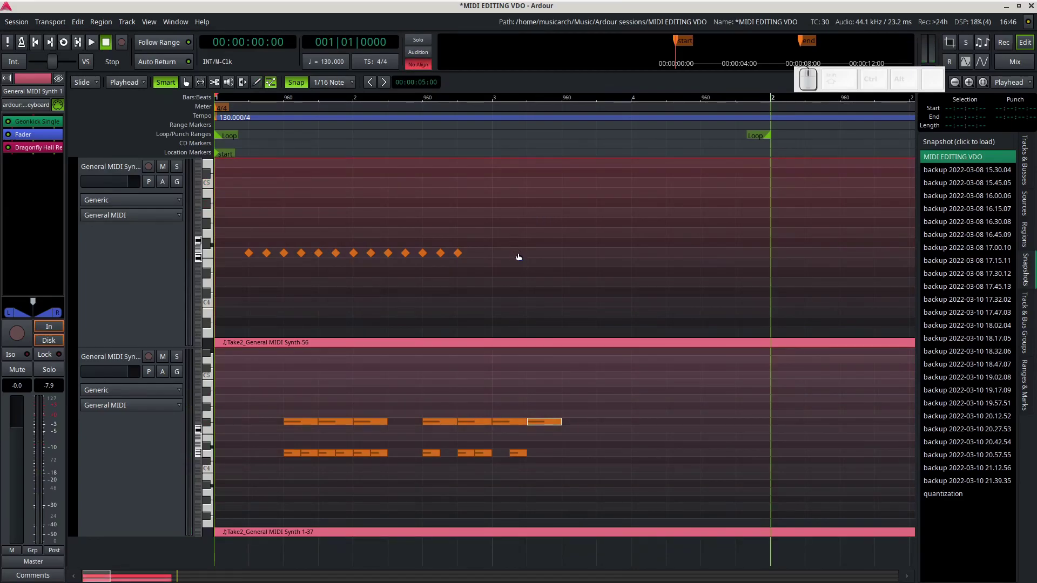
{"action": "key", "text": "d"}
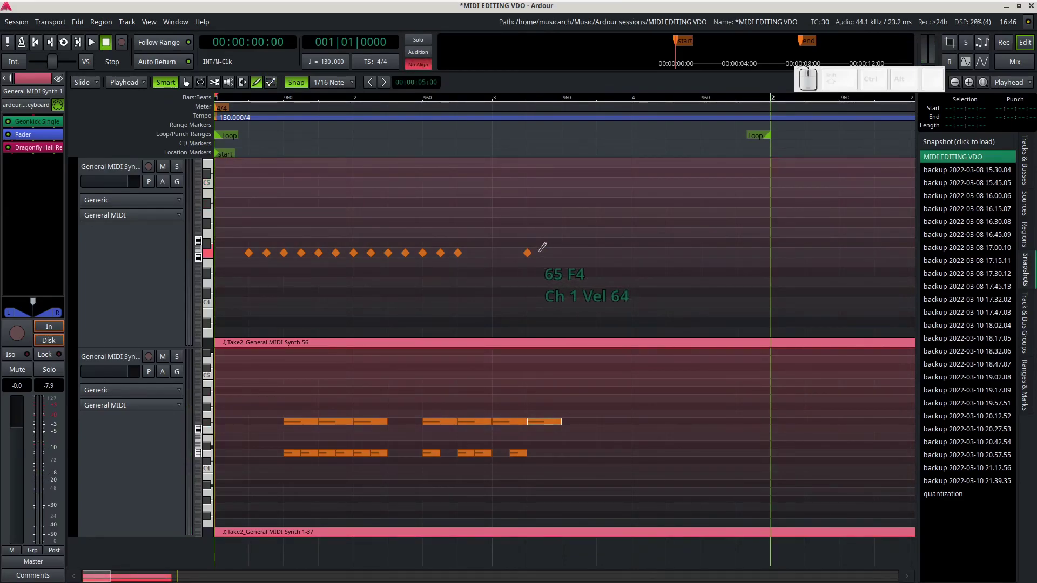
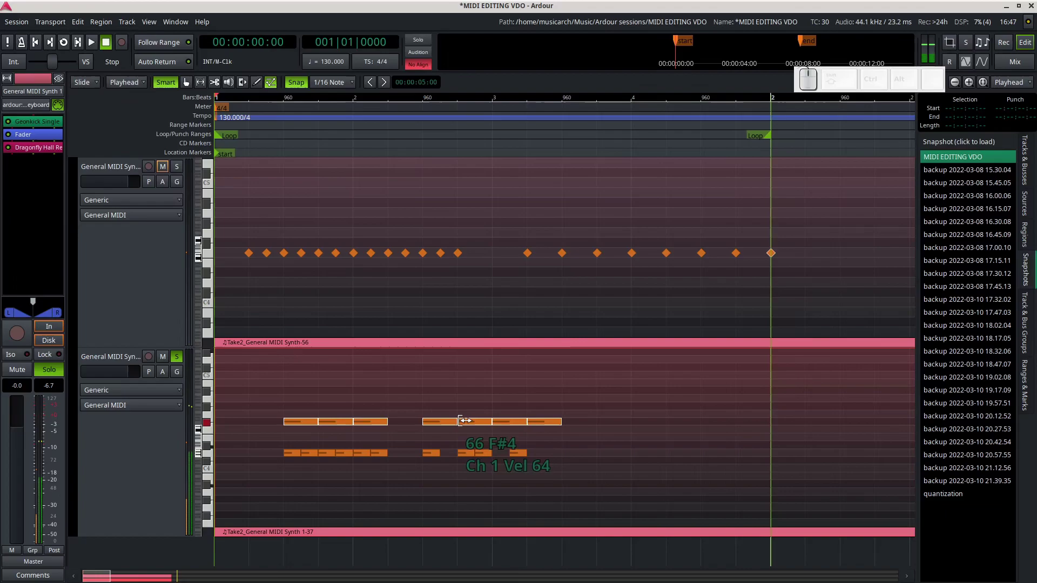
{"action": "left_click_drag", "start_coordinate": [472, 427], "coordinate": [751, 450]}
Play back the percussive and sustained tracks to compare their release sounds.
{"action": "key", "text": "space"}
{"action": "key", "text": "space"}
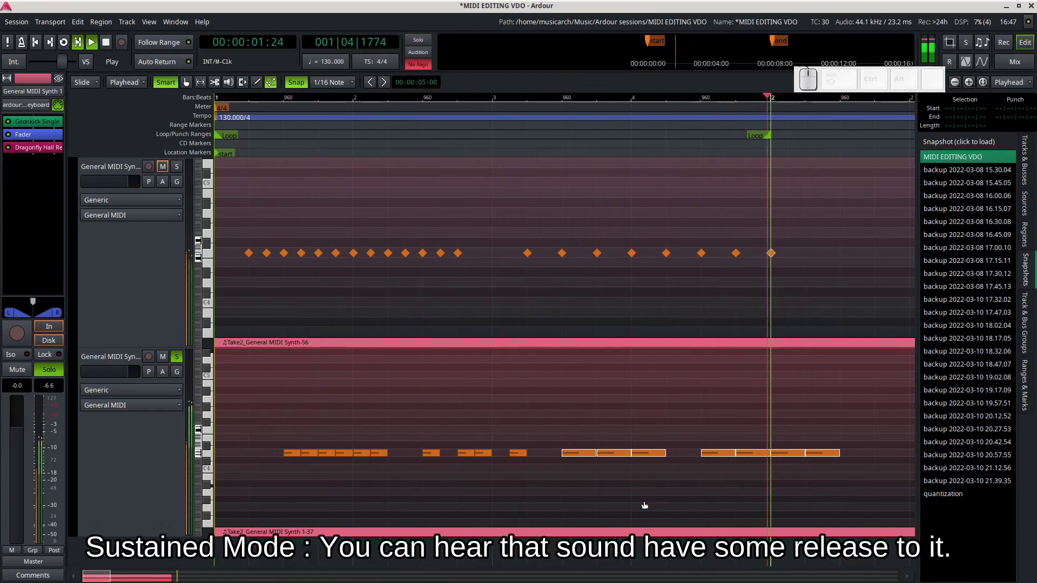
{"action": "key", "text": "space"}
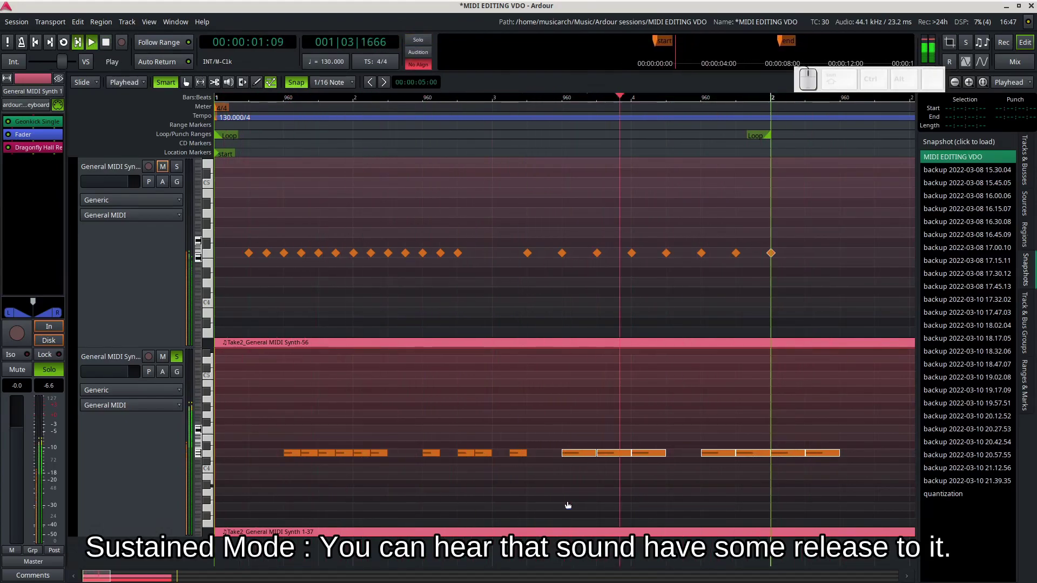
{"action": "key", "text": "space"}
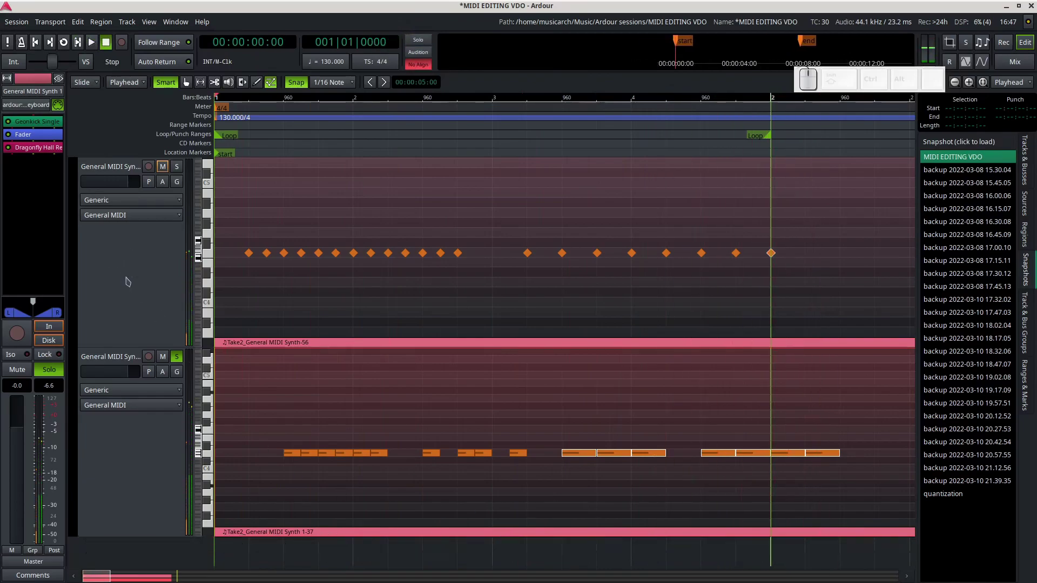
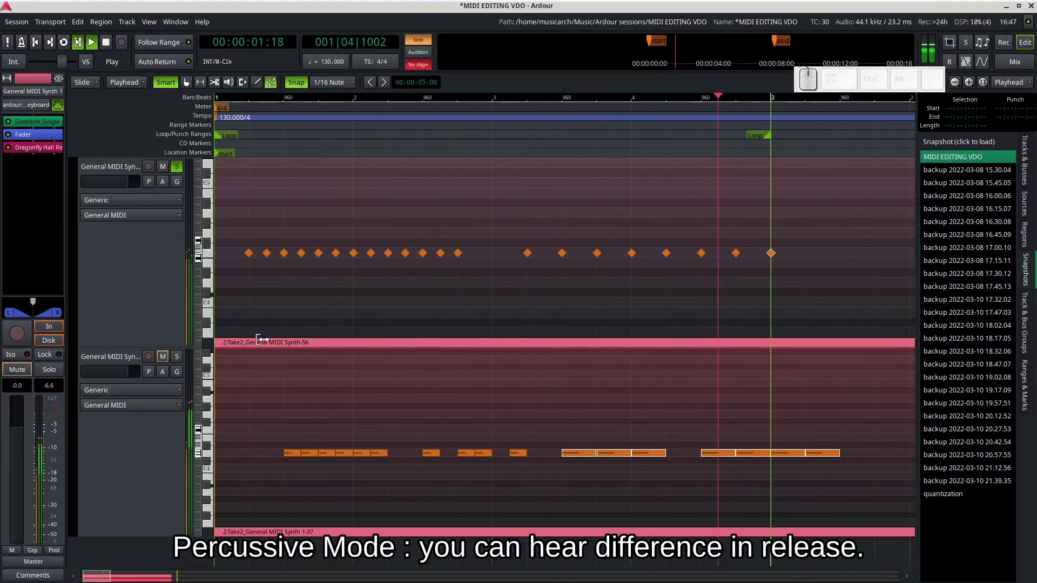
{"action": "key", "text": "space"}
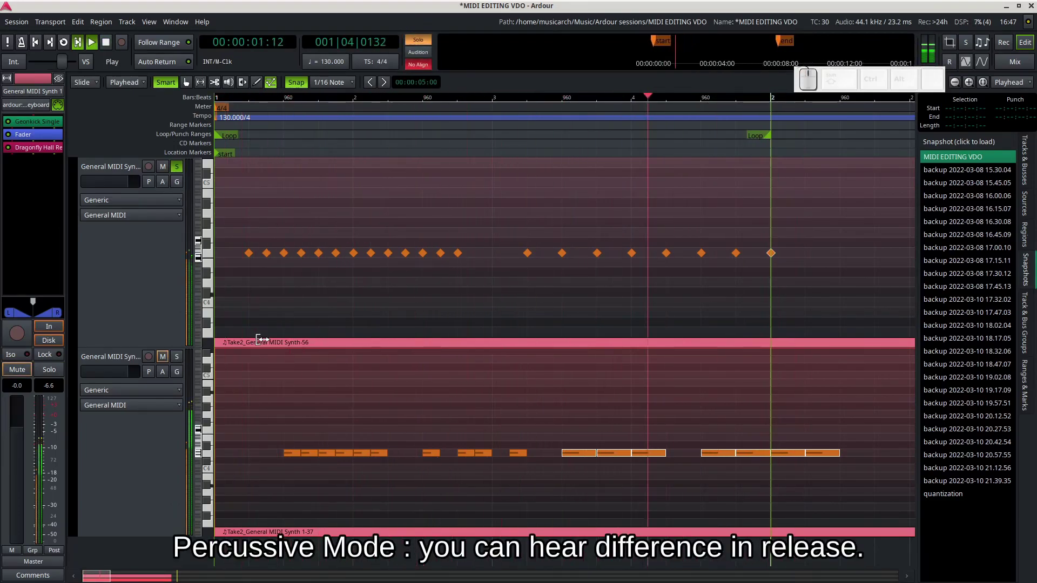
{"action": "key", "text": "space"}
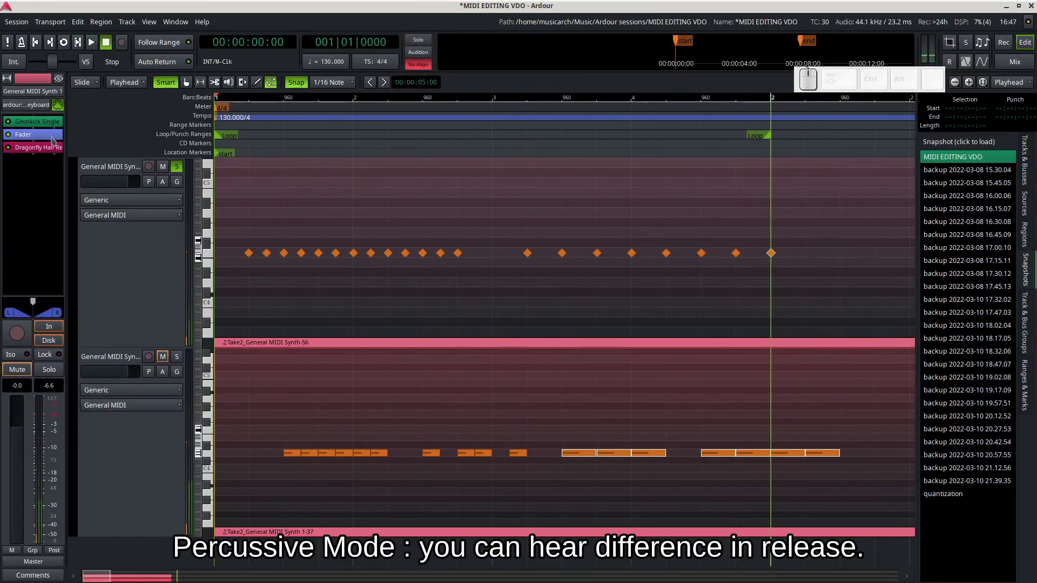
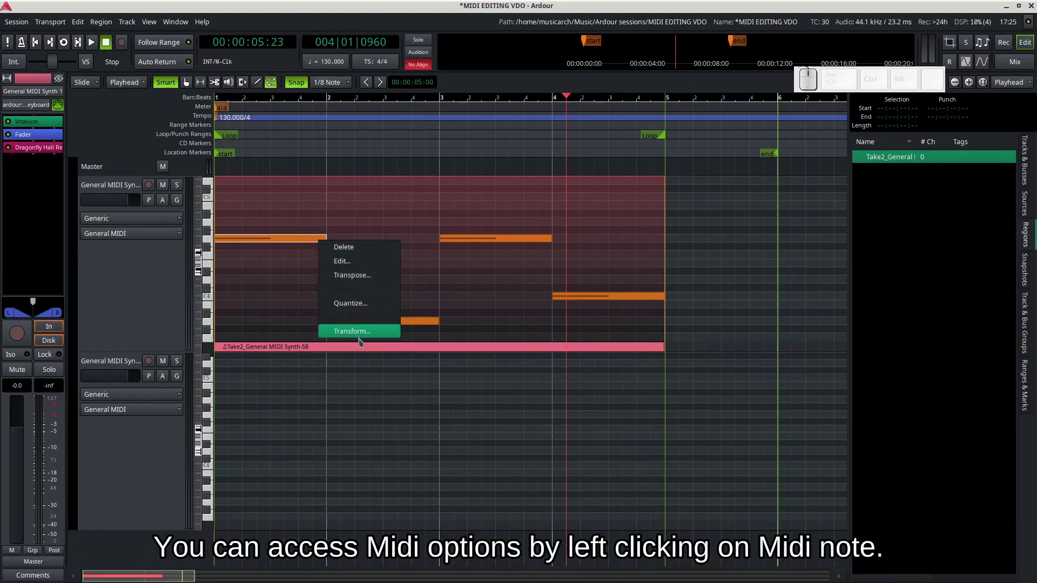
Browse the note and region context menus for MIDI operations such as Transpose, dismissing each.
{"action": "left_click", "coordinate": [598, 270]}
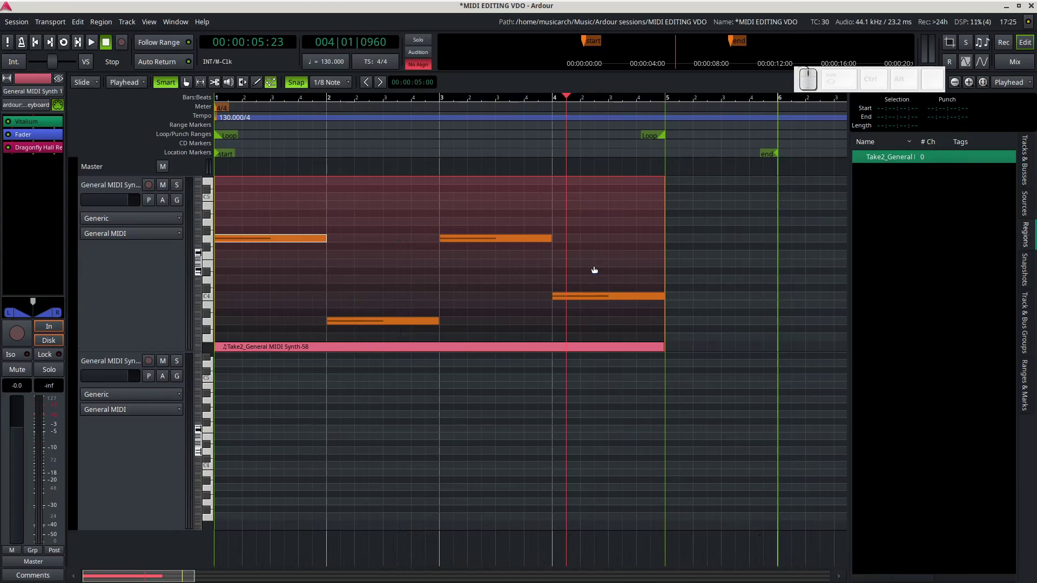
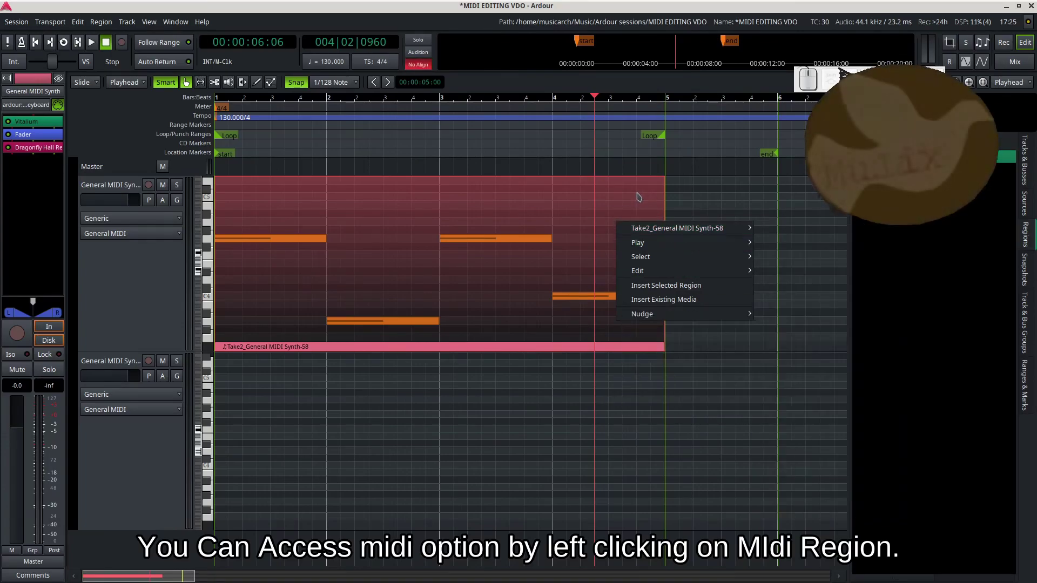
{"action": "left_click", "coordinate": [638, 193]}
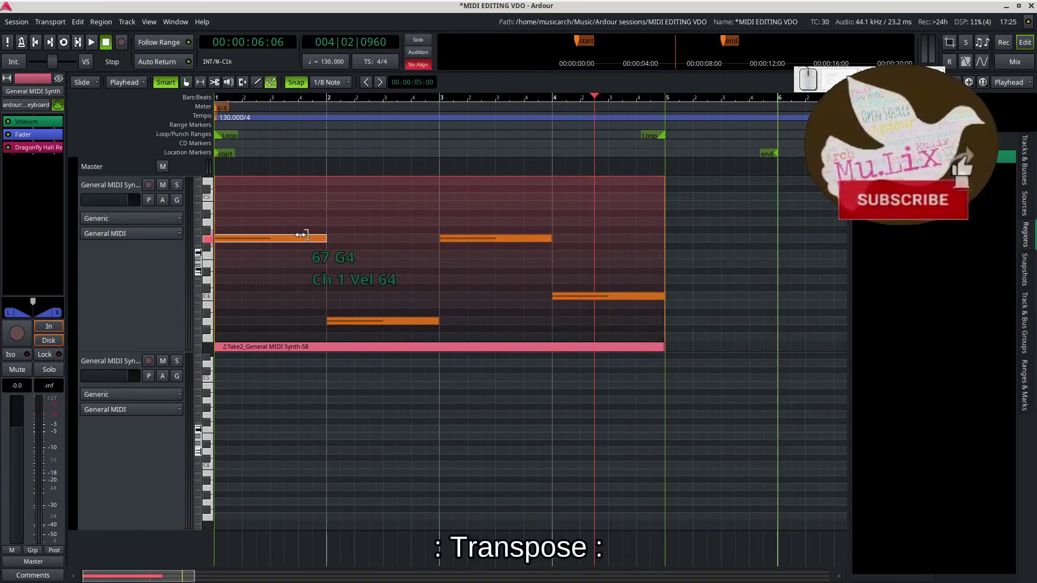
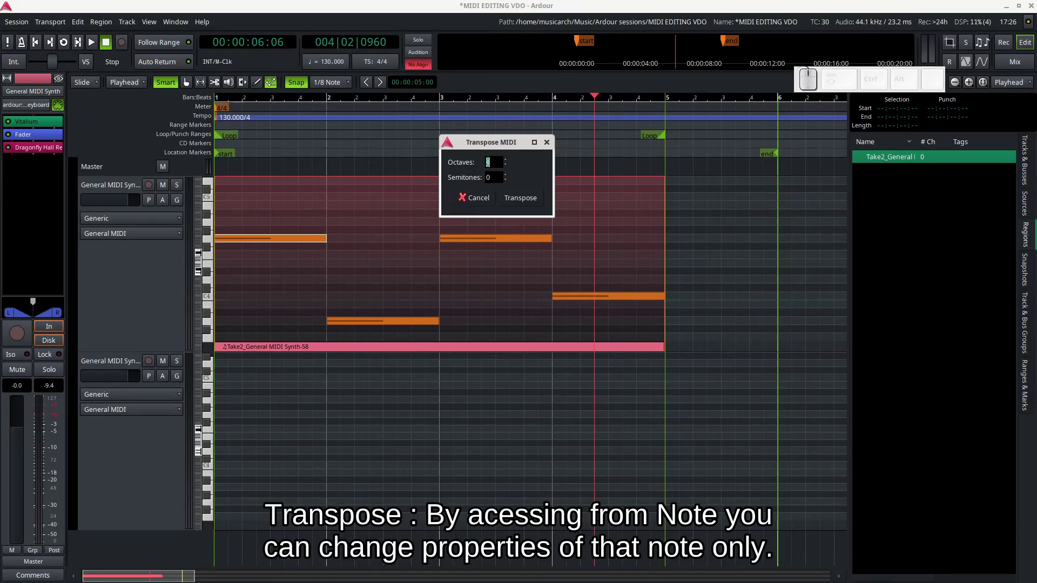
Transpose the first note by -1 semitone, then return it to its original pitch.
{"action": "key", "text": "-"}
{"action": "key", "text": "1"}
{"action": "left_click", "coordinate": [528, 204]}
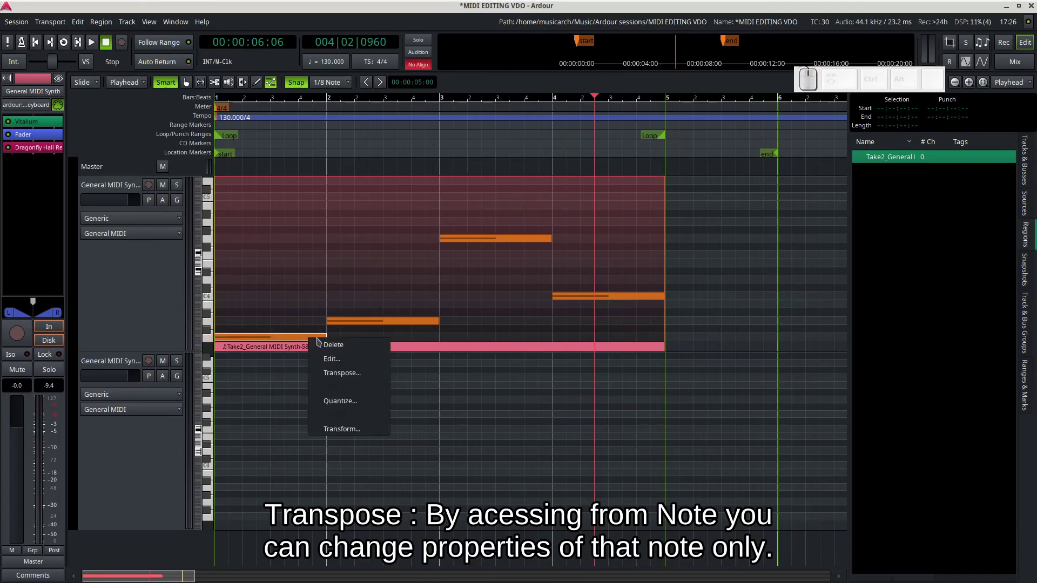
{"action": "left_click", "coordinate": [347, 373]}
{"action": "key", "text": "1"}
{"action": "left_click", "coordinate": [371, 404]}
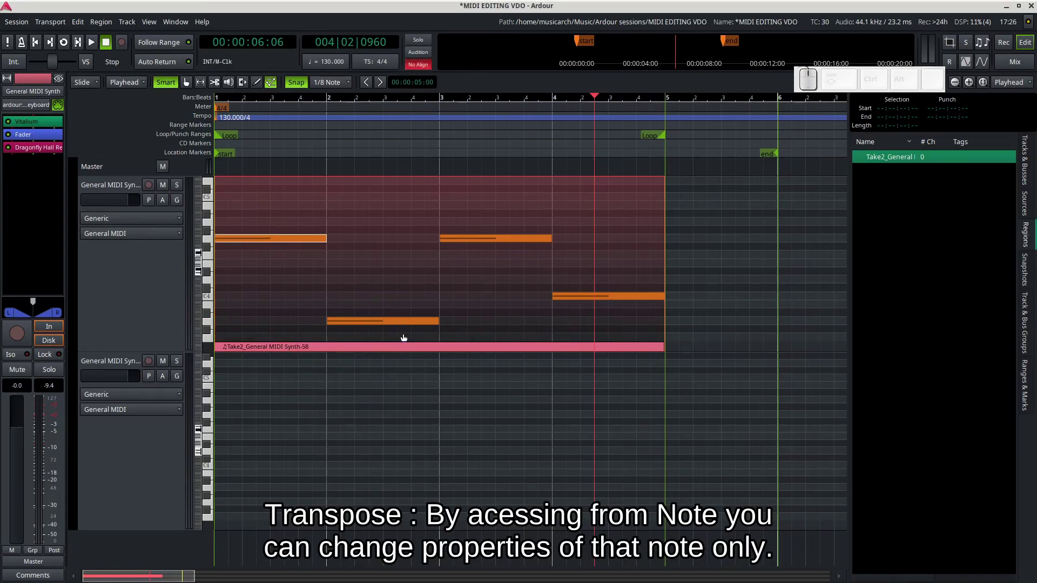
Raise the second note a step via its Transpose dialog and reopen Transpose MIDI for it.
{"action": "left_click", "coordinate": [414, 325]}
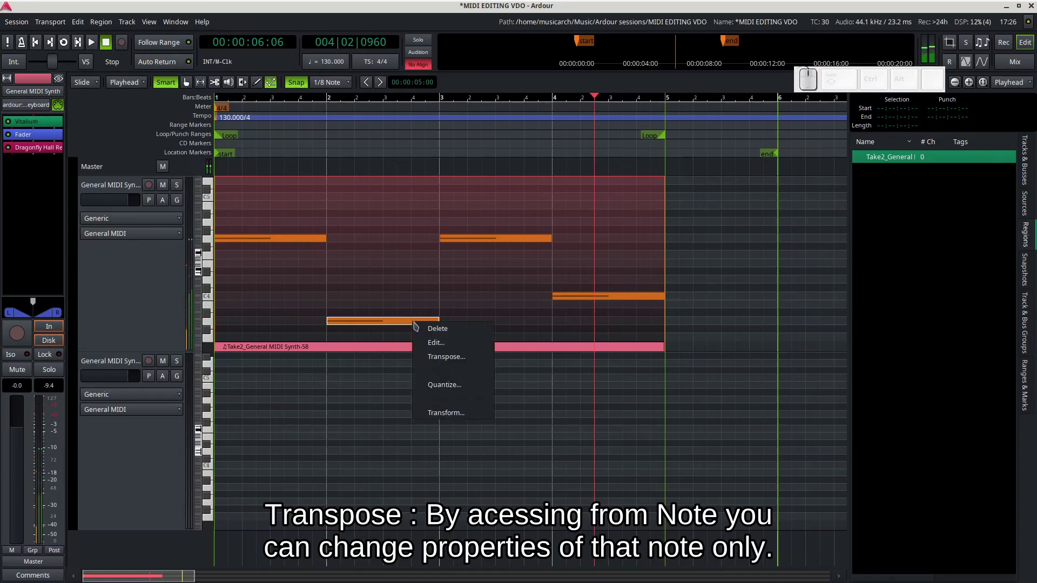
{"action": "left_click", "coordinate": [443, 357]}
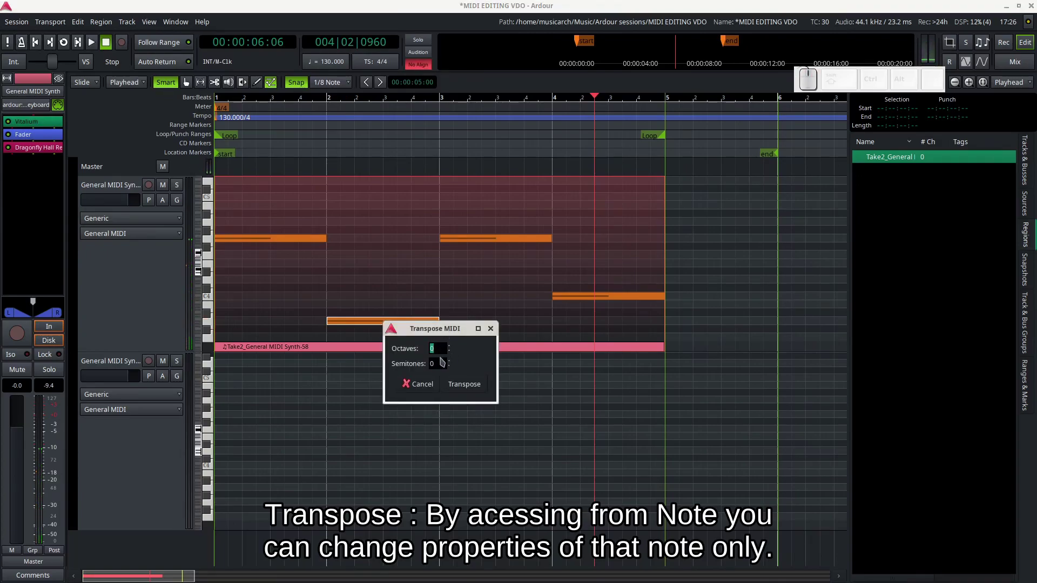
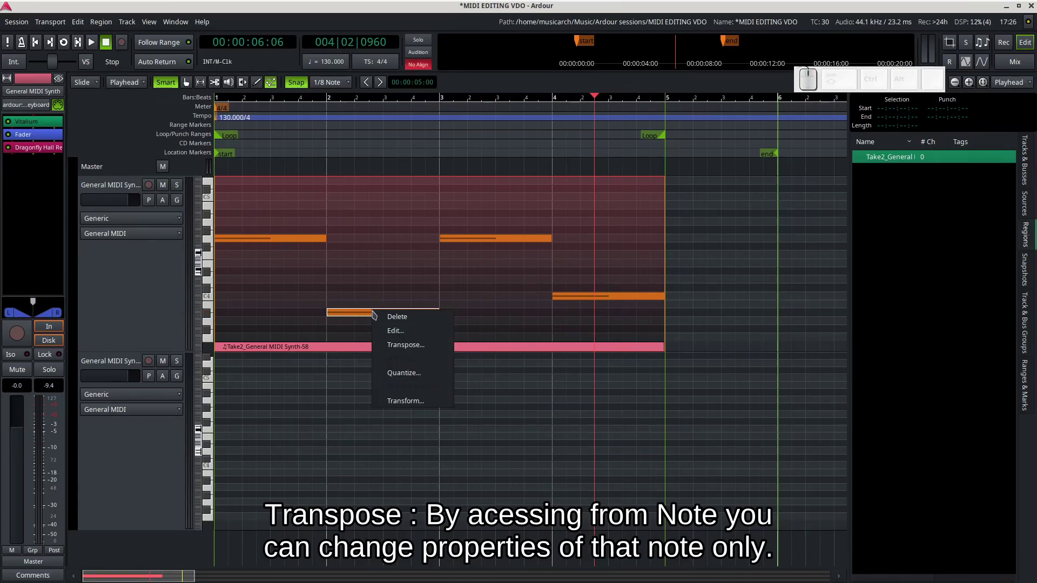
{"action": "left_click", "coordinate": [411, 353]}
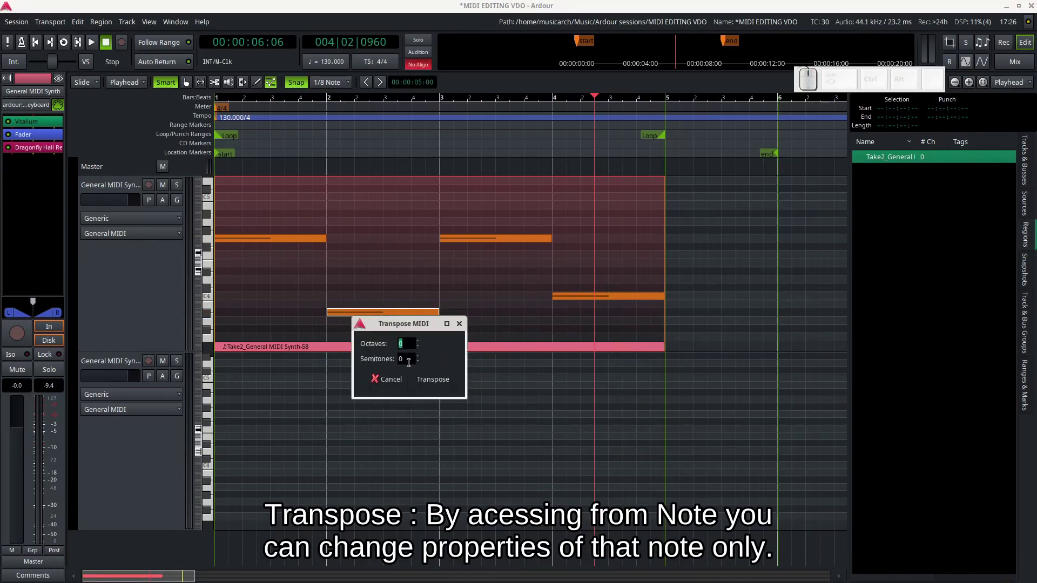
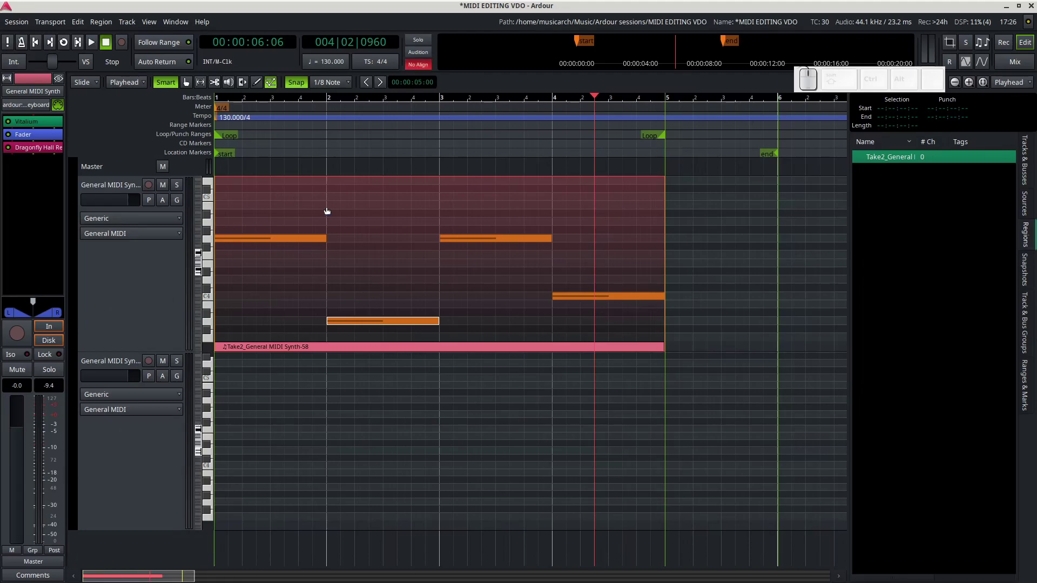
Transpose the whole MIDI region down one octave (Octaves -1).
{"action": "key", "text": "g"}
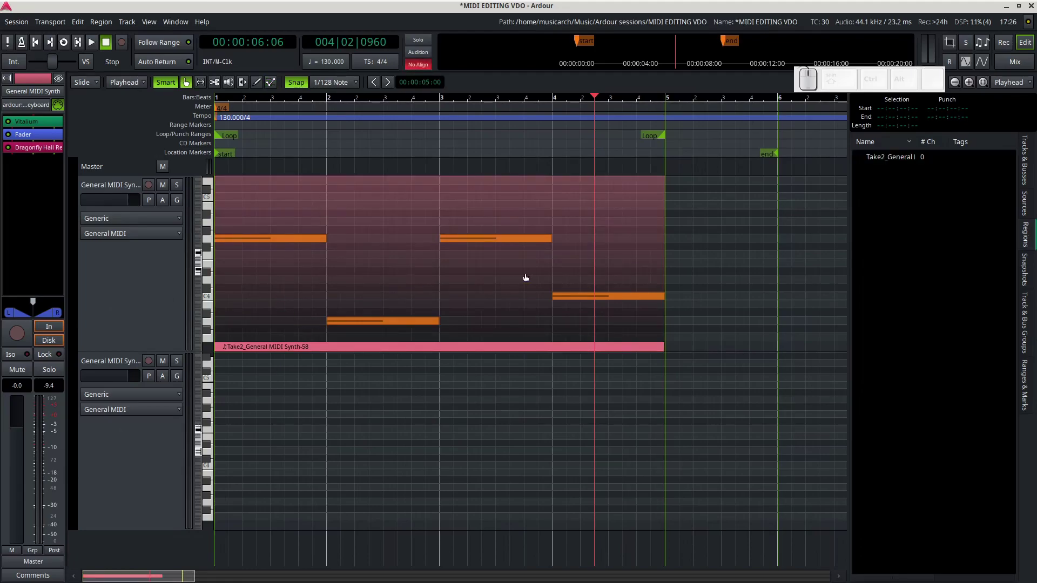
{"action": "left_click", "coordinate": [541, 269]}
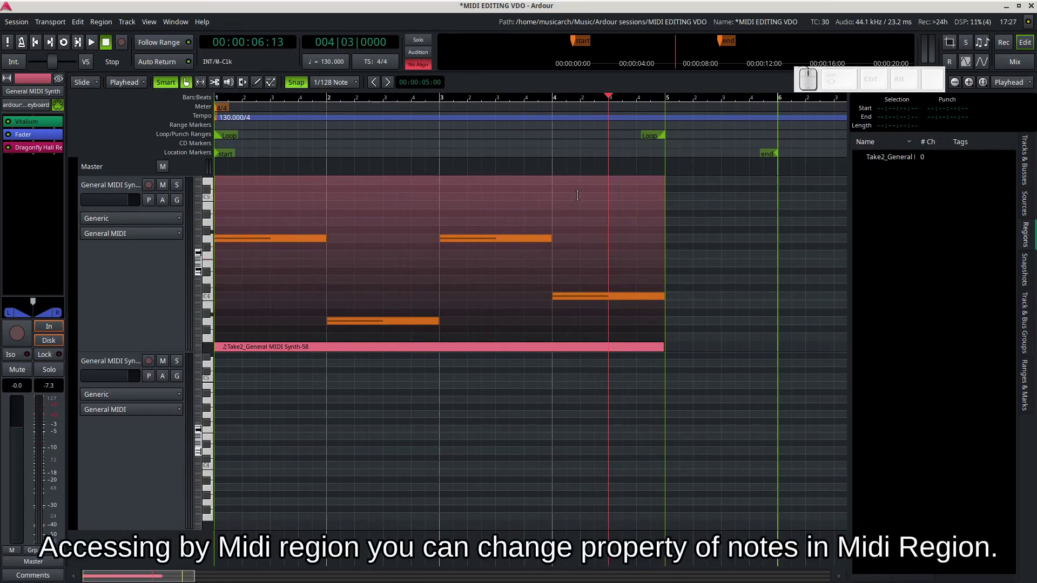
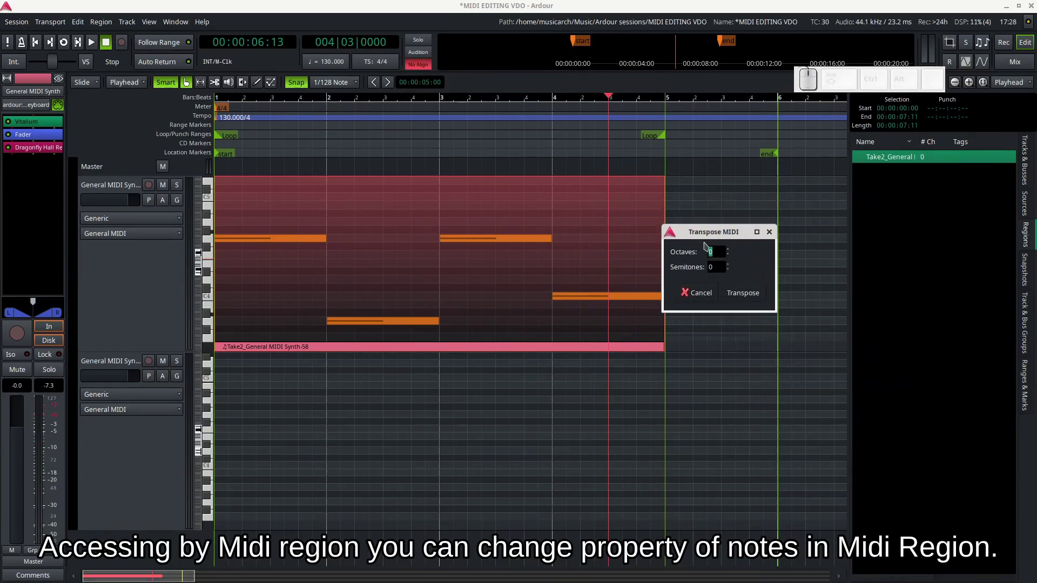
{"action": "key", "text": "1"}
{"action": "left_click", "coordinate": [737, 299]}
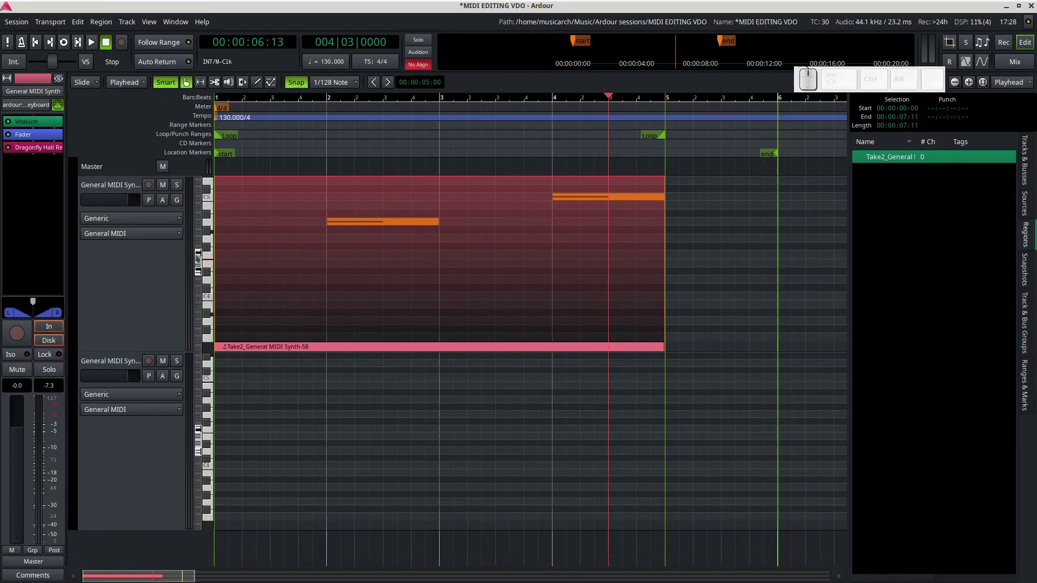
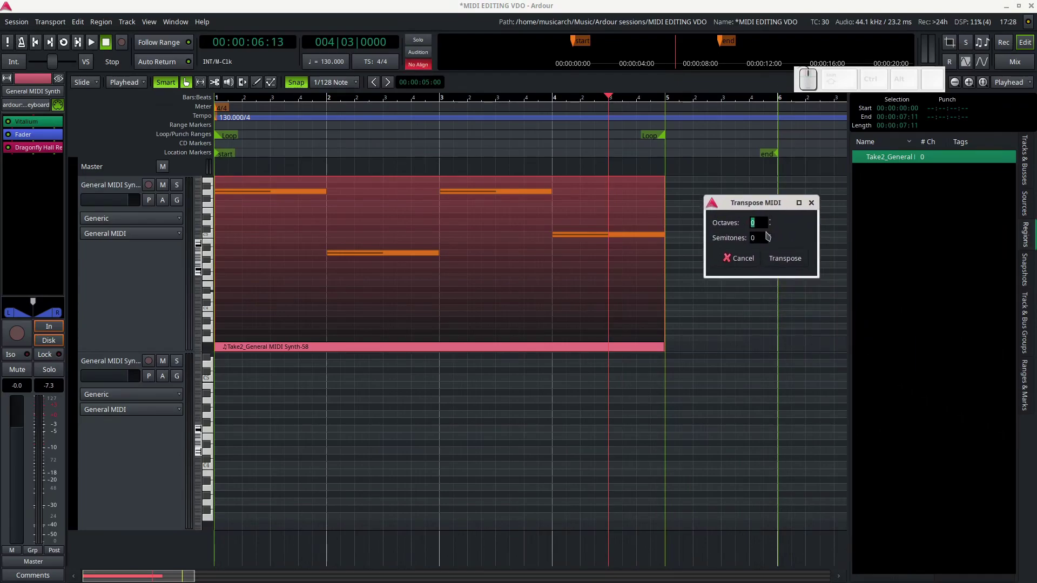
{"action": "key", "text": "-"}
{"action": "key", "text": "1"}
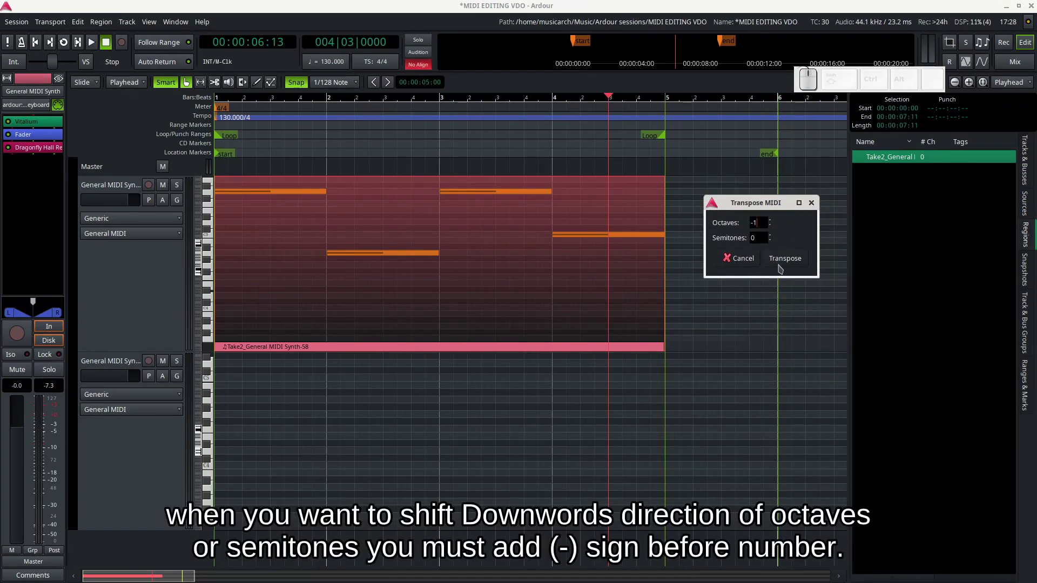
{"action": "left_click", "coordinate": [782, 267]}
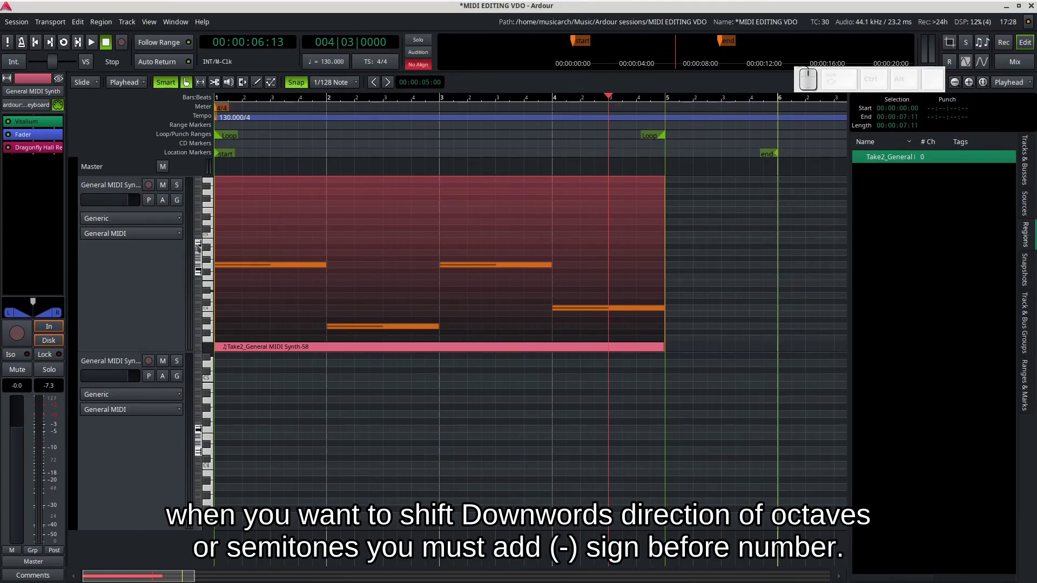
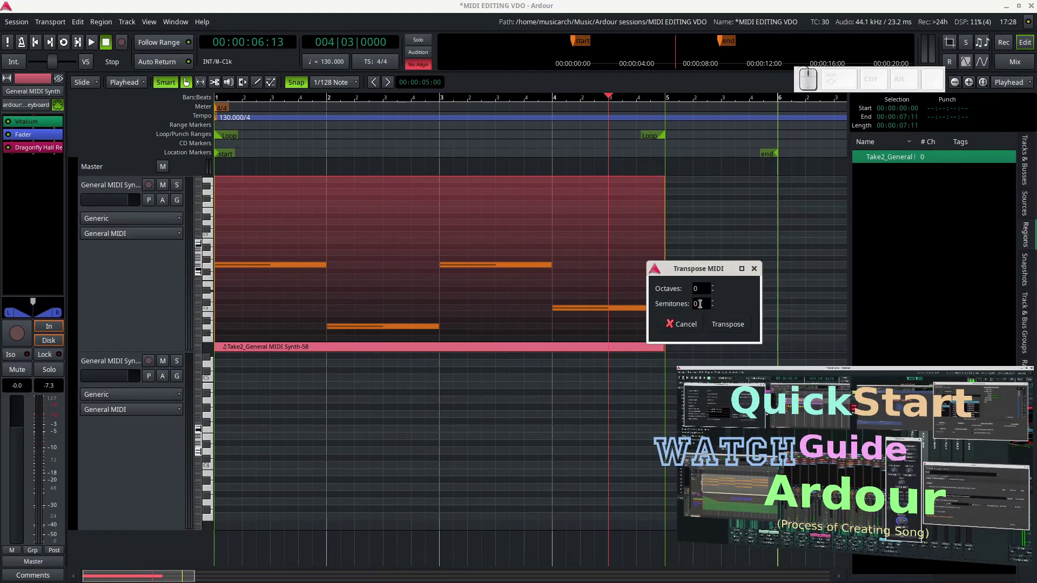
Reopen Transpose MIDI for the region with a one-semitone upward shift.
{"action": "key", "text": "BackSpace"}
{"action": "key", "text": "1"}
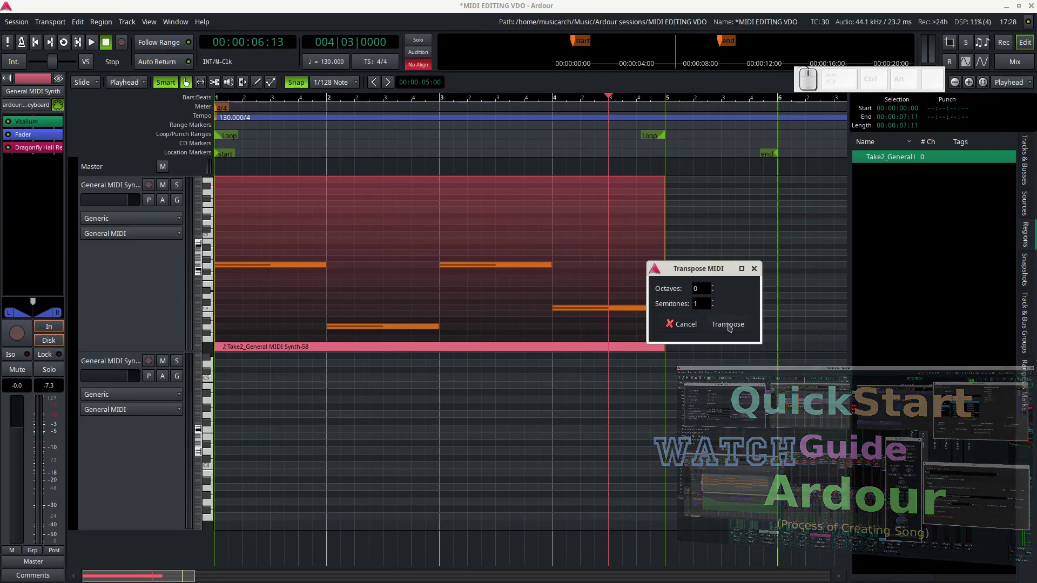
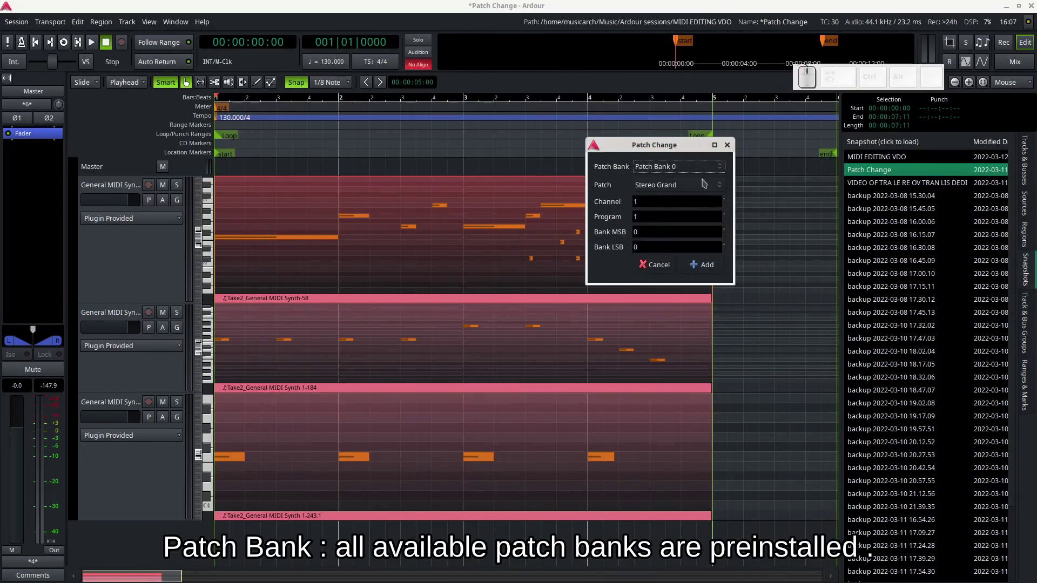
Browse the patches of Patch Bank 0, then those of Patch Bank 1 and Patch Bank 3.
{"action": "left_click", "coordinate": [707, 188]}
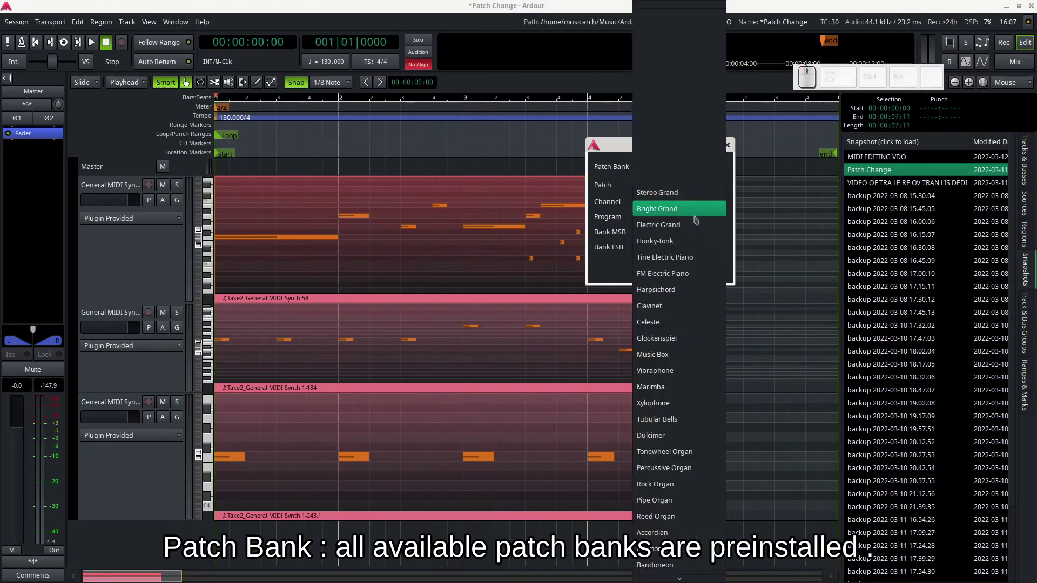
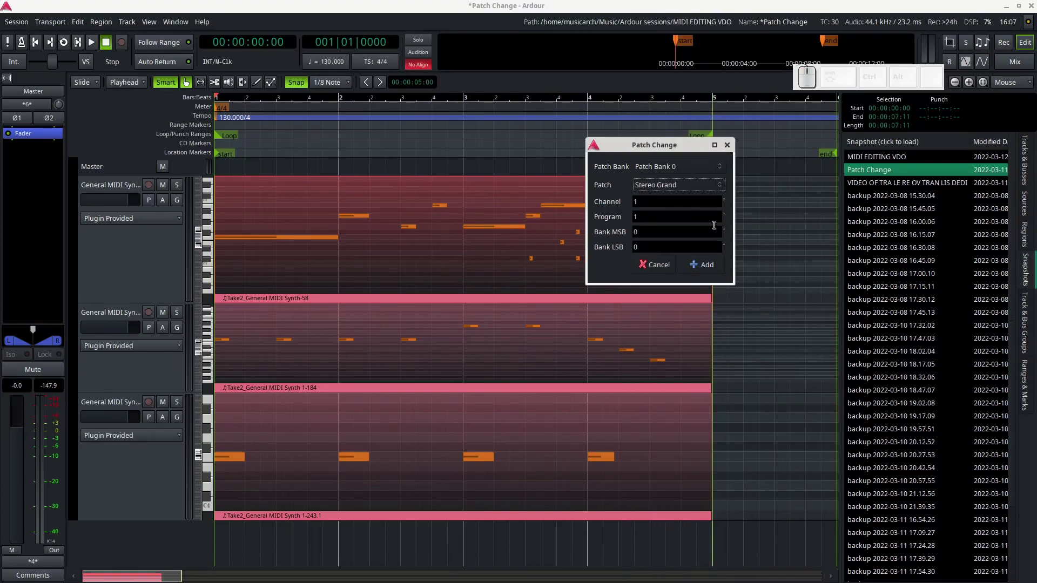
{"action": "left_click", "coordinate": [700, 164]}
{"action": "left_click", "coordinate": [699, 163]}
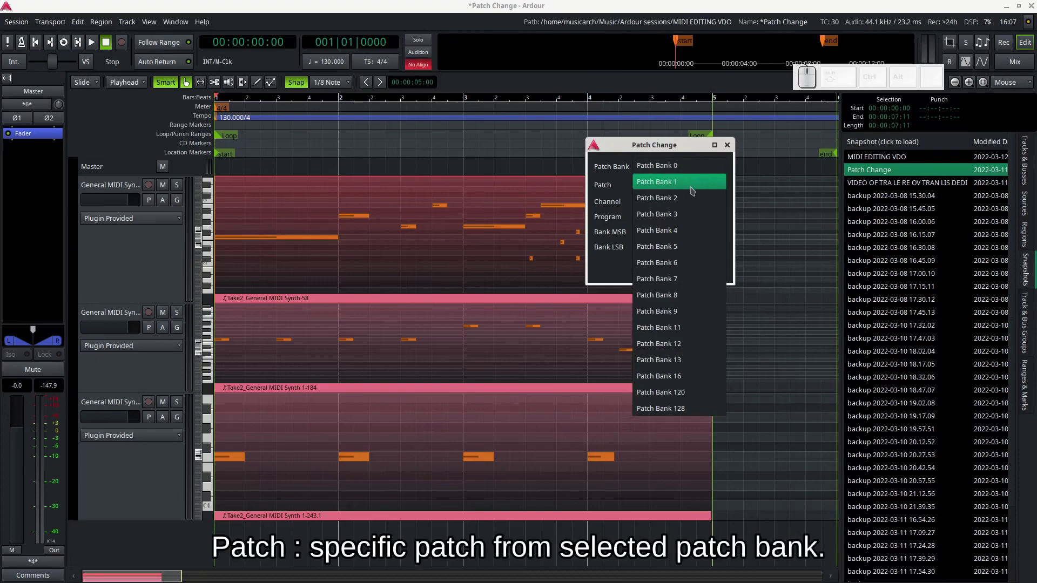
{"action": "left_click", "coordinate": [694, 189]}
{"action": "left_click", "coordinate": [713, 185]}
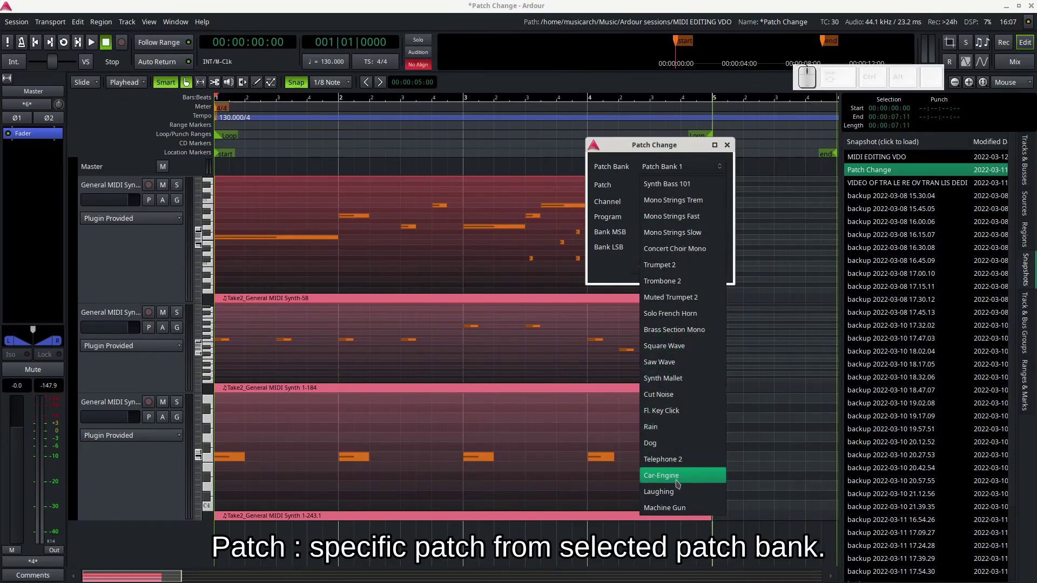
{"action": "left_click", "coordinate": [615, 173]}
{"action": "left_click", "coordinate": [667, 165]}
{"action": "left_click", "coordinate": [679, 201]}
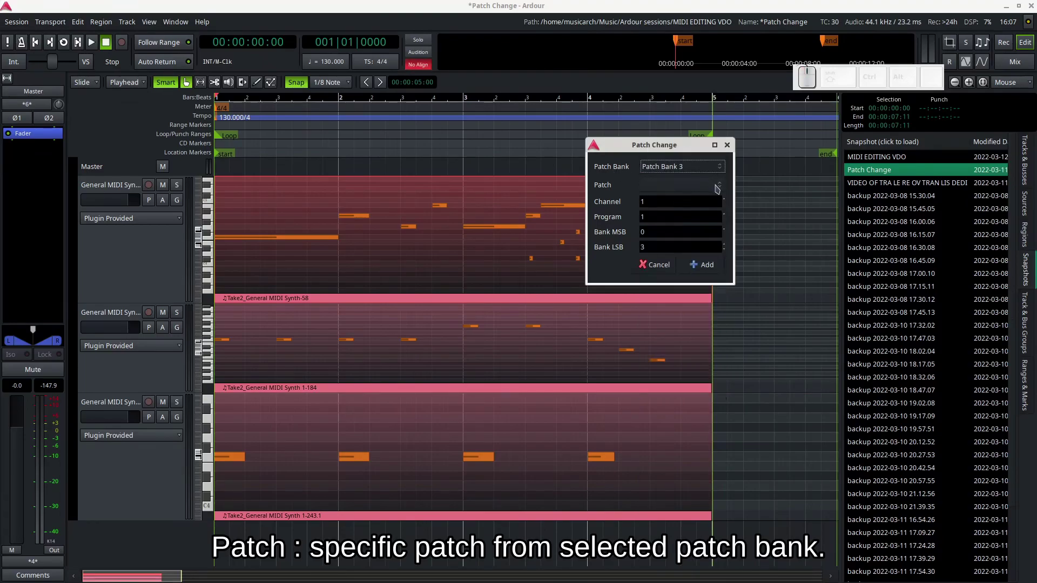
{"action": "left_click", "coordinate": [719, 190]}
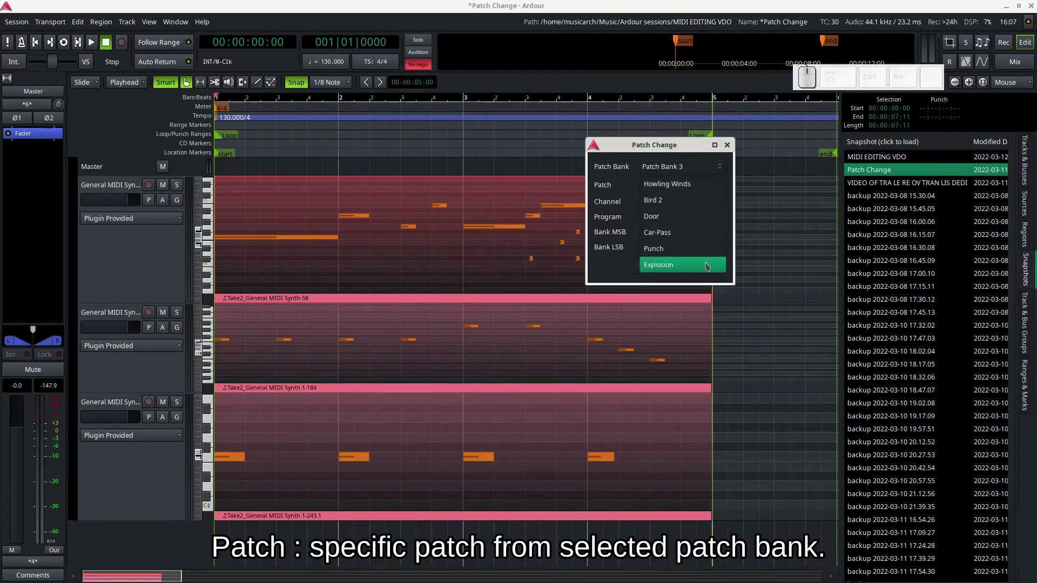
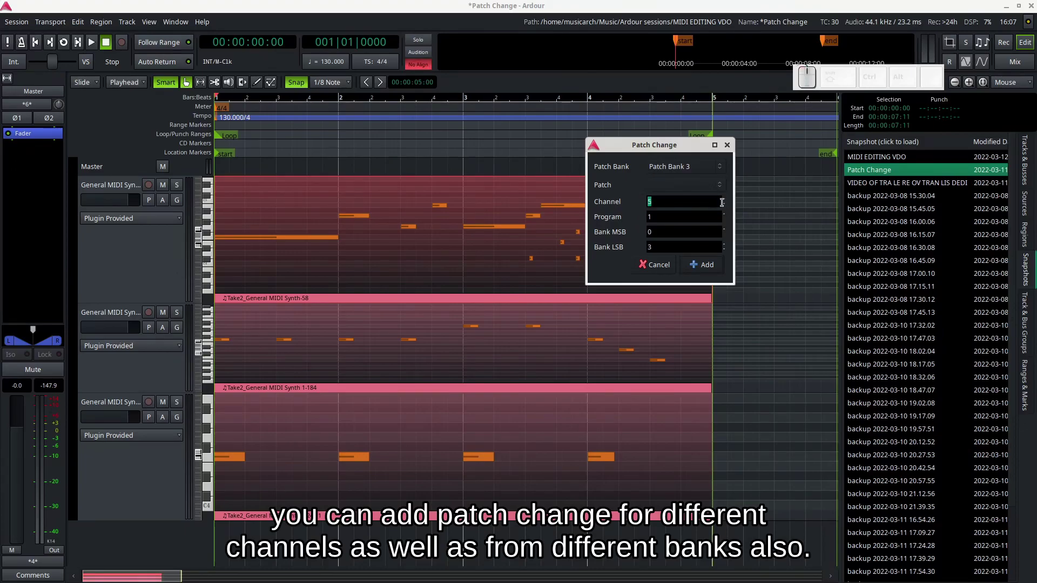
Try other Channel and Program values, returning both to 1.
{"action": "left_click", "coordinate": [727, 203]}
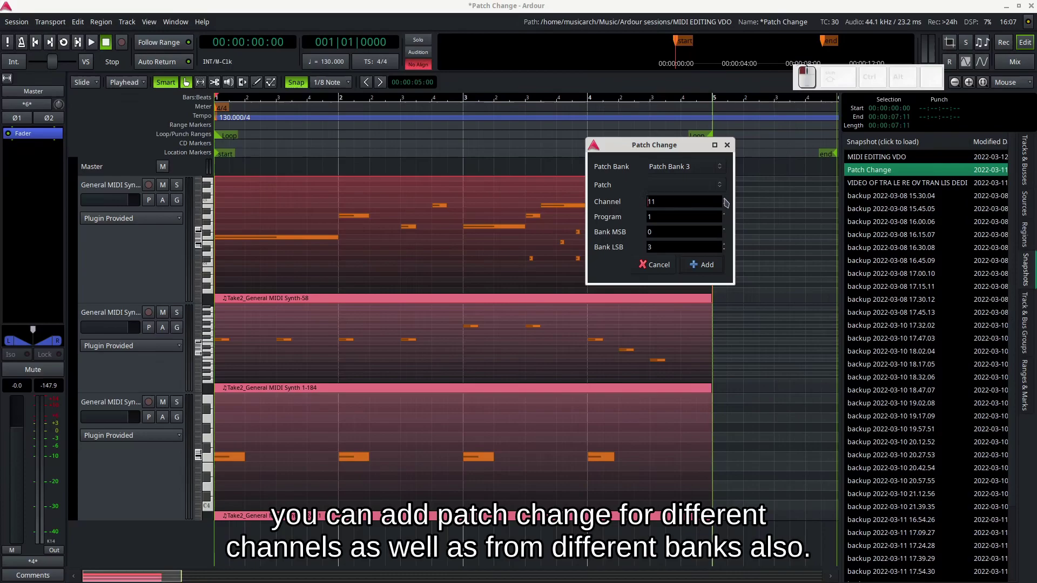
{"action": "left_click", "coordinate": [730, 207]}
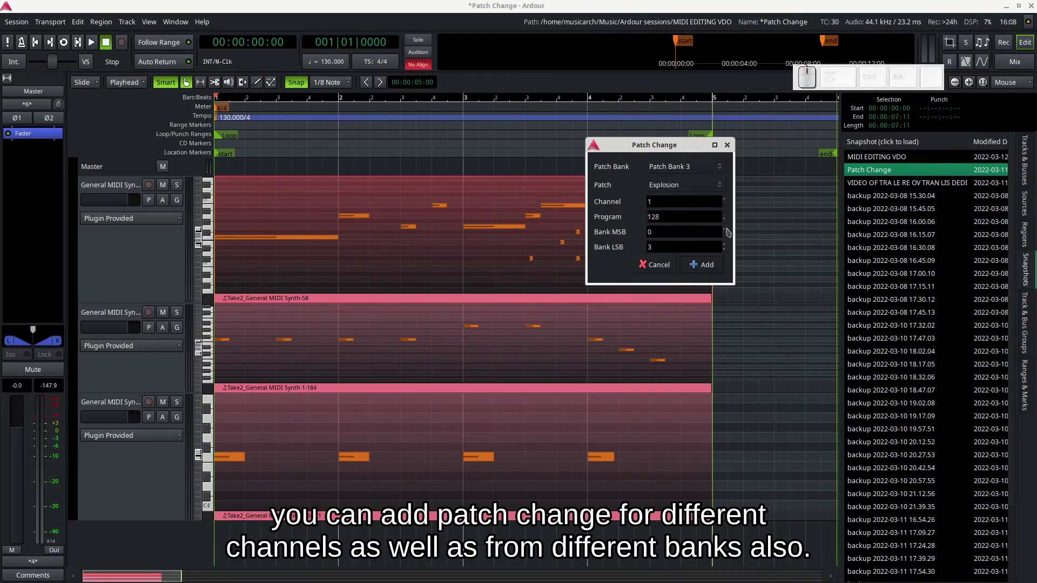
{"action": "left_click", "coordinate": [729, 226]}
{"action": "left_click", "coordinate": [729, 224]}
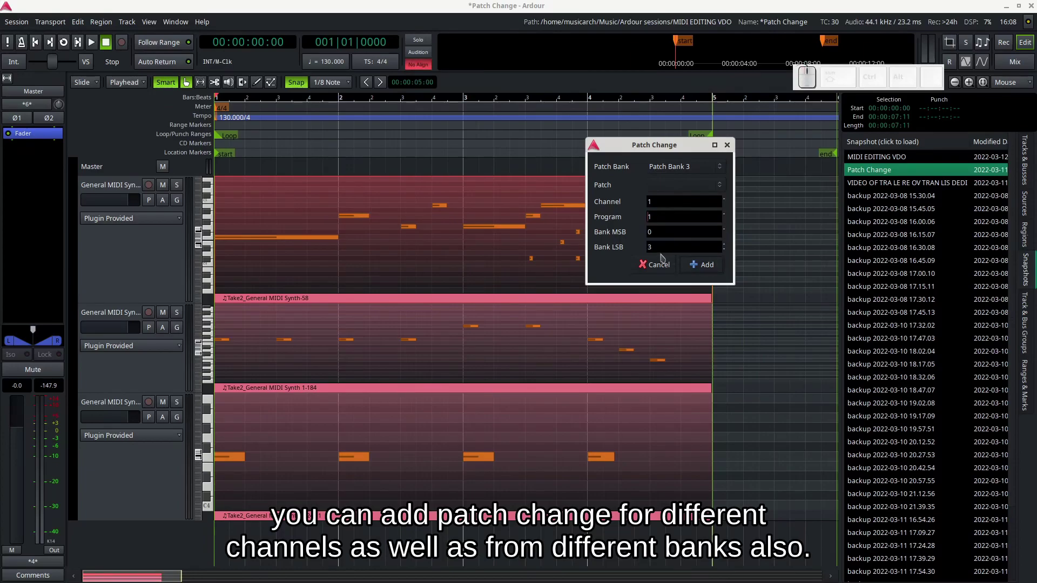
Try higher Bank MSB values, return MSB to 0, and adjust the Bank LSB.
{"action": "left_click", "coordinate": [728, 233]}
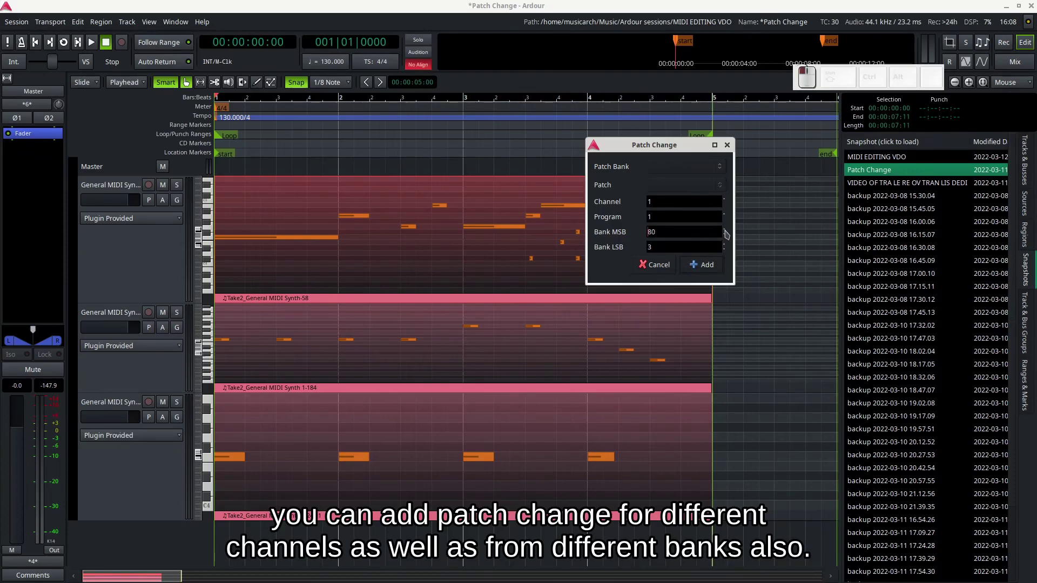
{"action": "left_click", "coordinate": [728, 240]}
{"action": "left_click", "coordinate": [727, 235]}
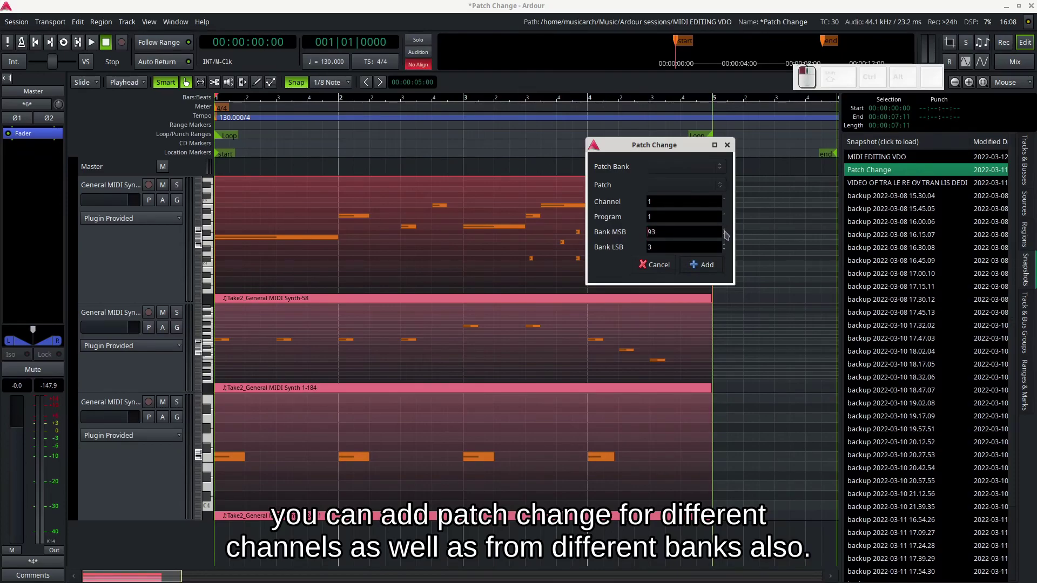
{"action": "left_click", "coordinate": [727, 239]}
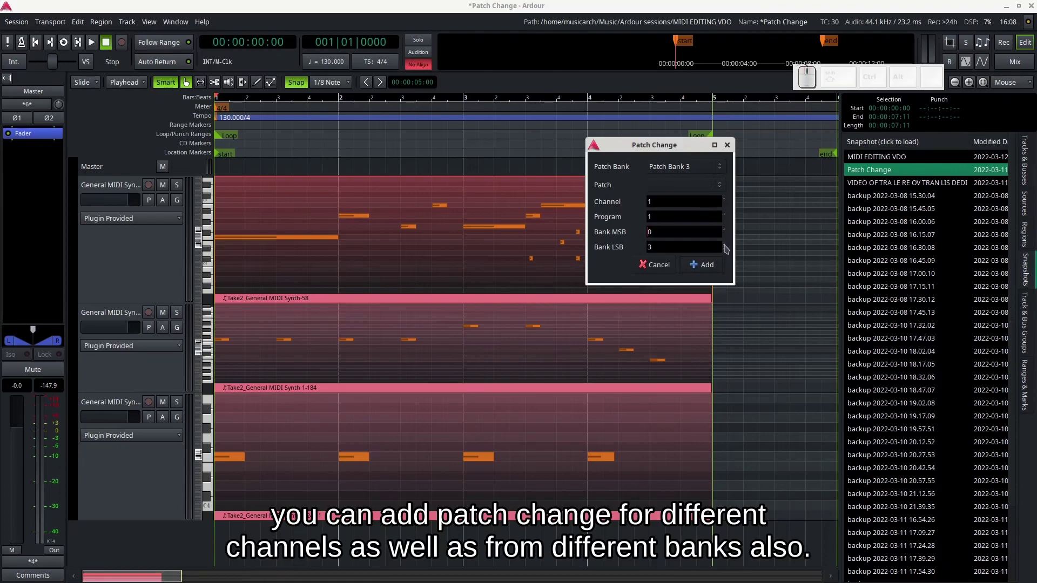
{"action": "left_click", "coordinate": [727, 249]}
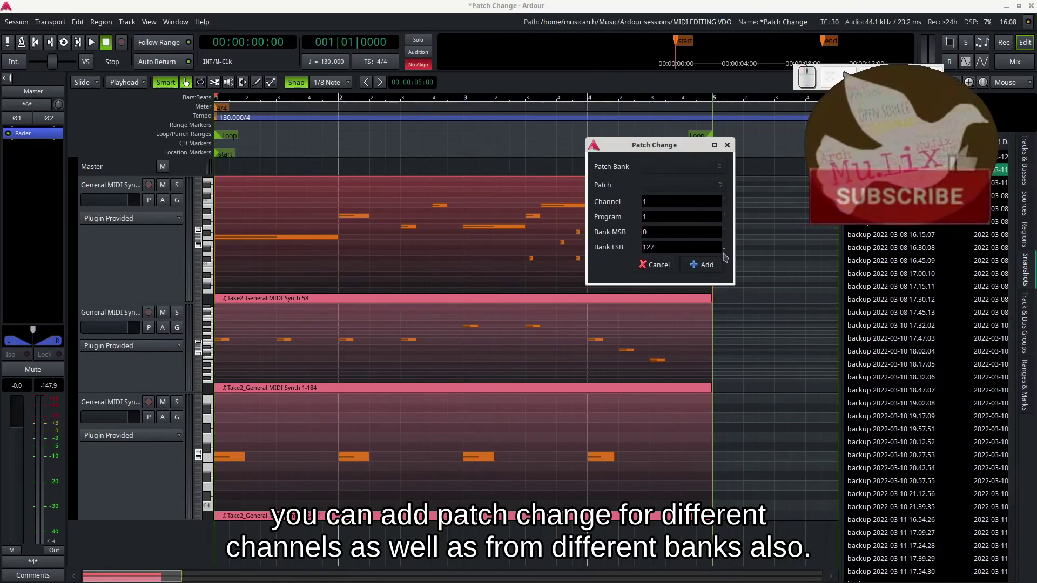
{"action": "left_click", "coordinate": [727, 252]}
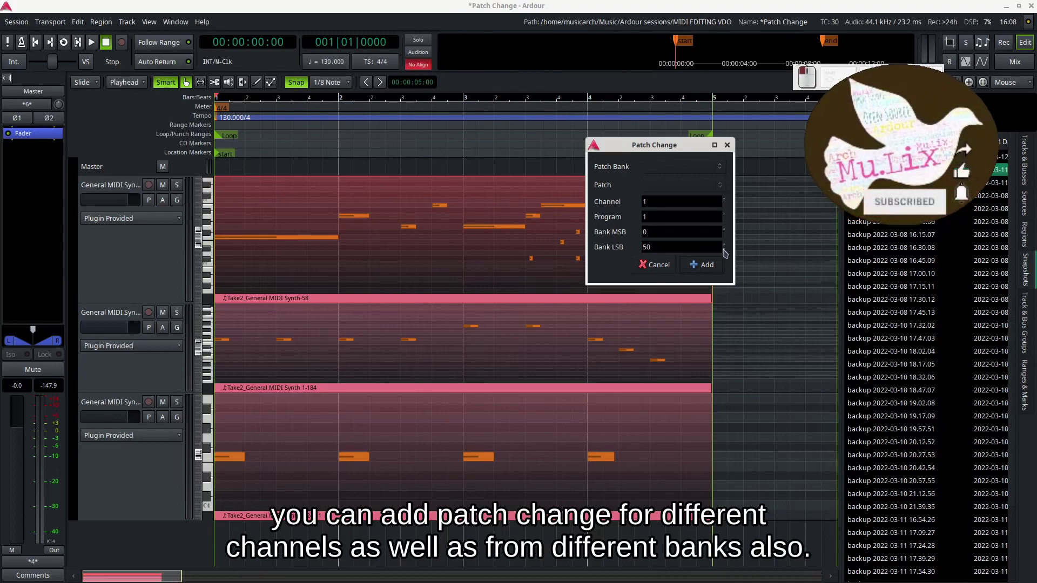
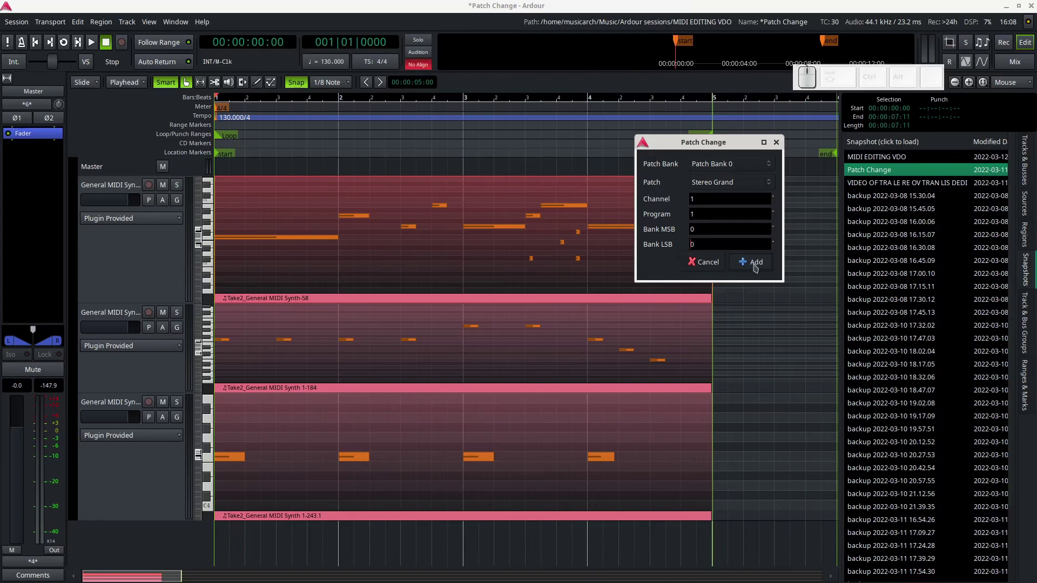
{"action": "left_click", "coordinate": [757, 267]}
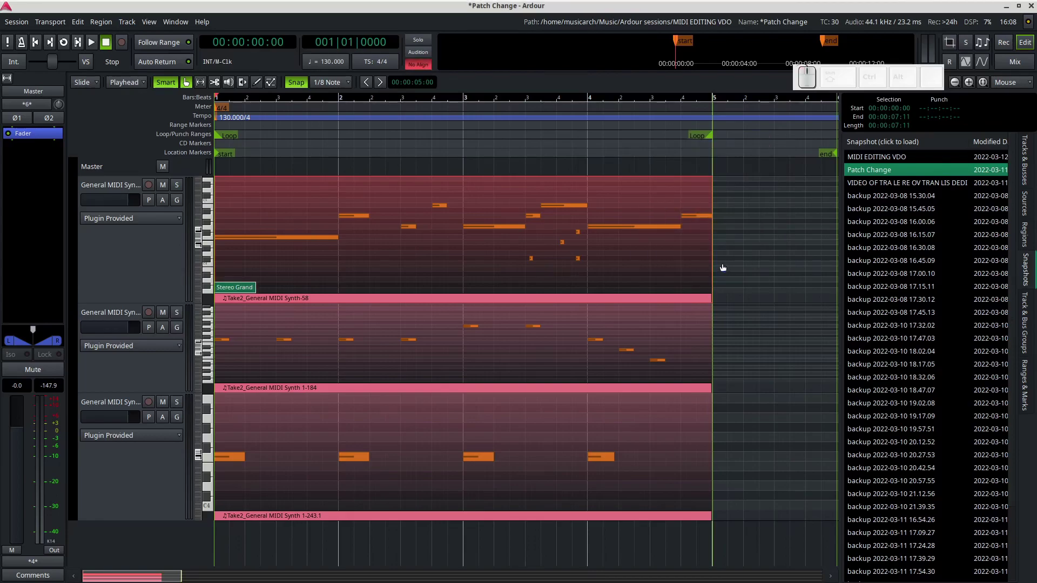
{"action": "key", "text": "space"}
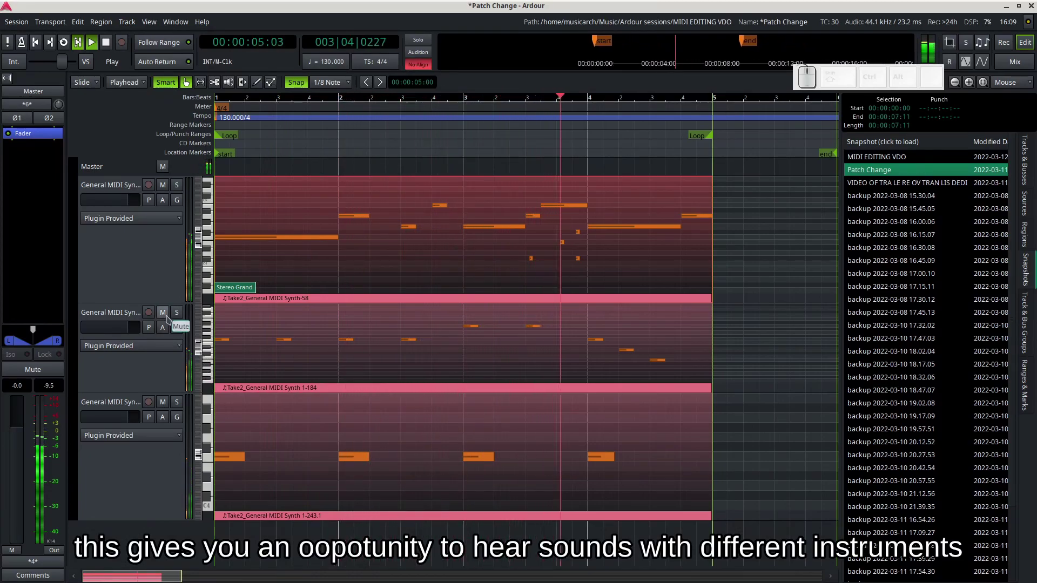
{"action": "left_click", "coordinate": [170, 319]}
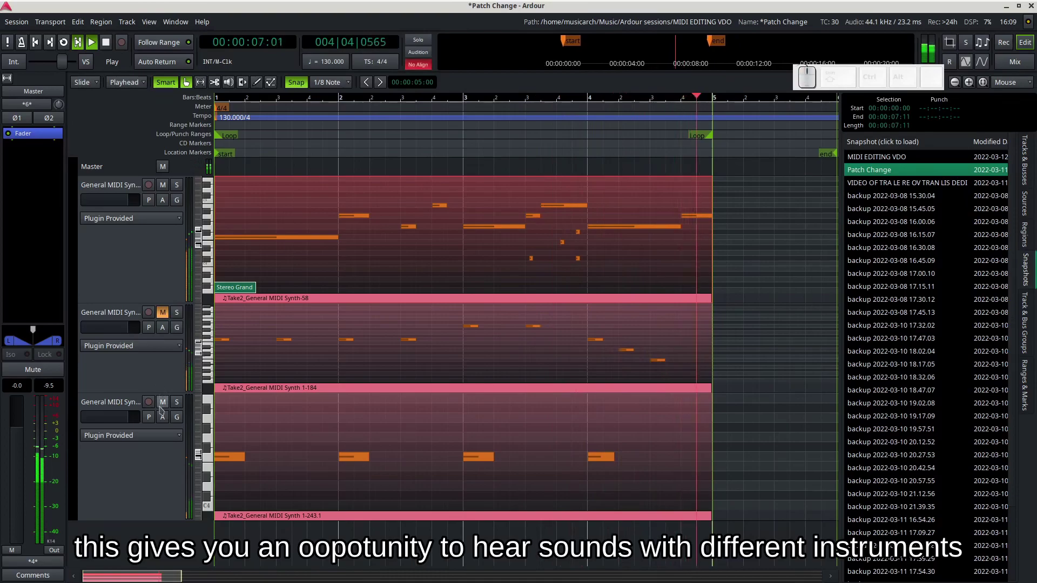
{"action": "left_click", "coordinate": [168, 409]}
{"action": "key", "text": "space"}
{"action": "left_click", "coordinate": [170, 405]}
{"action": "key", "text": "l"}
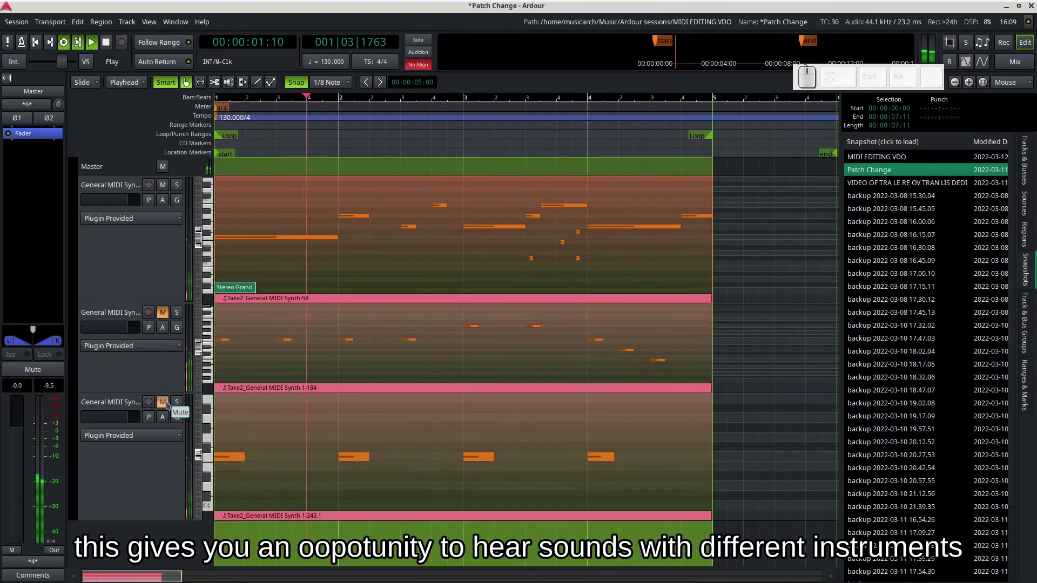
{"action": "middle_click", "coordinate": [170, 403]}
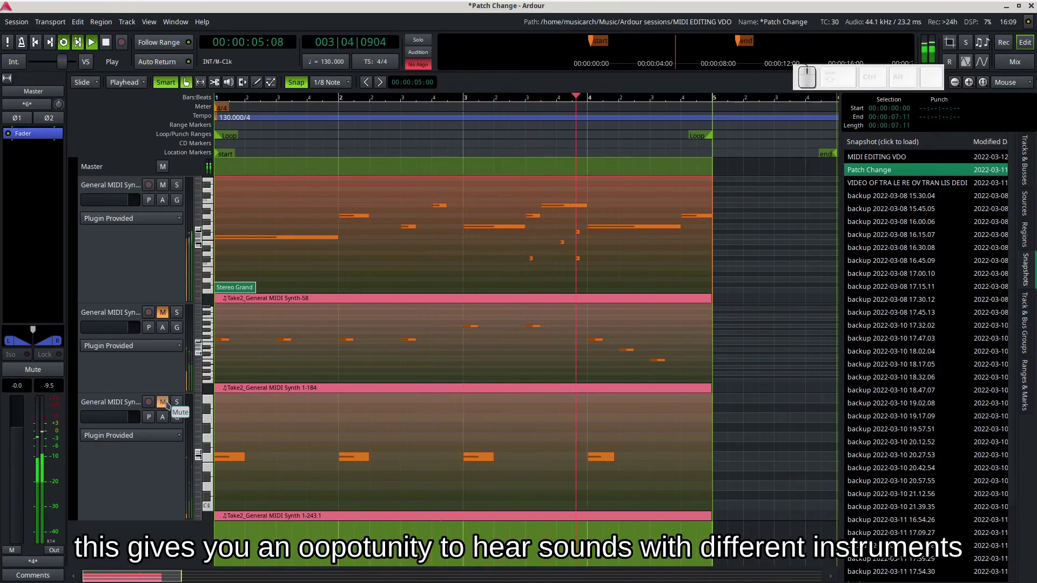
{"action": "key", "text": "space"}
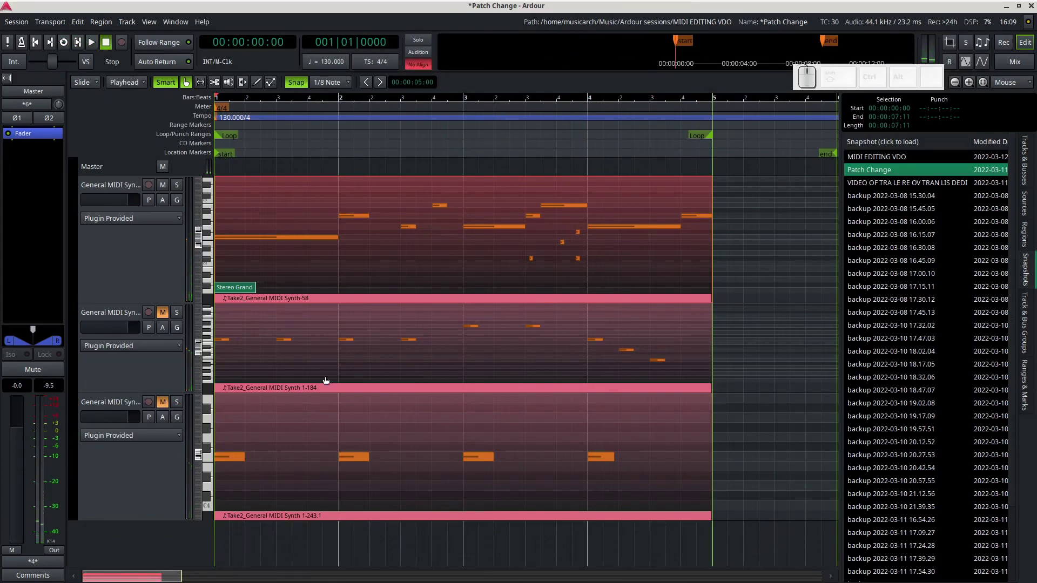
{"action": "left_click", "coordinate": [135, 86]}
{"action": "left_click", "coordinate": [135, 86]}
{"action": "left_click", "coordinate": [121, 113]}
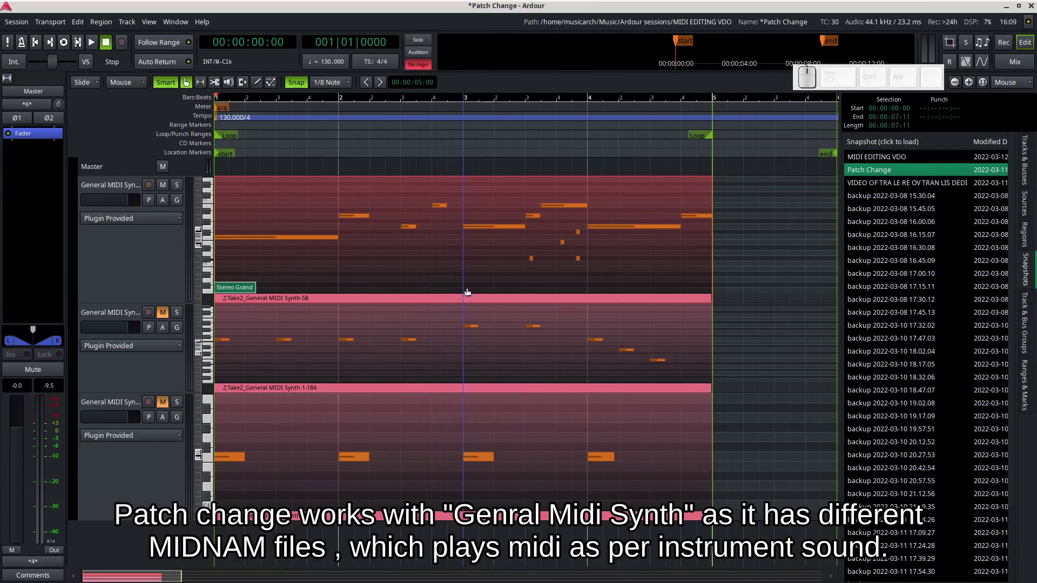
Insert a Clean Guitar patch change into the first MIDI region via its context menu.
{"action": "right_click", "coordinate": [472, 291]}
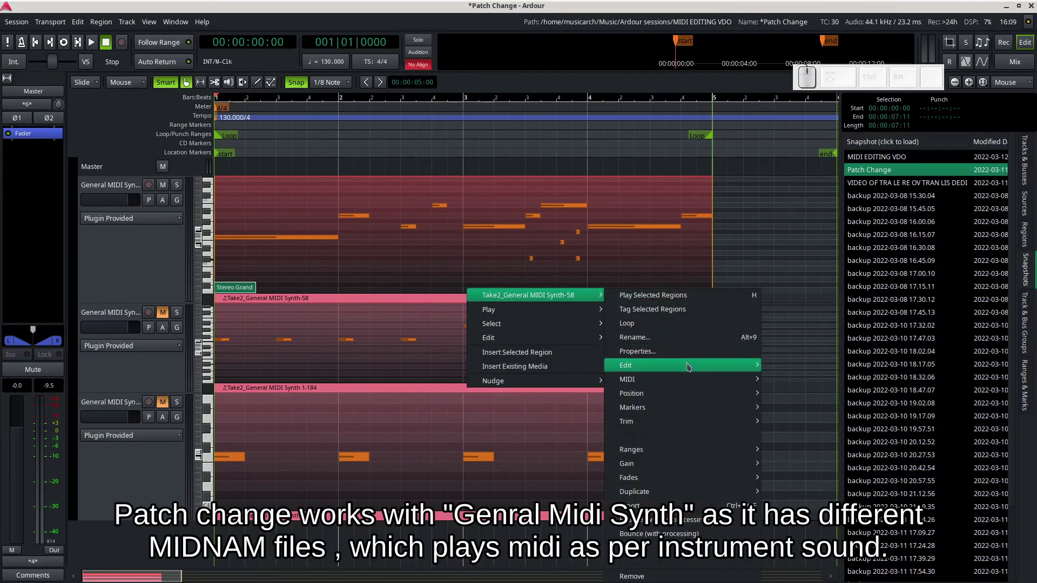
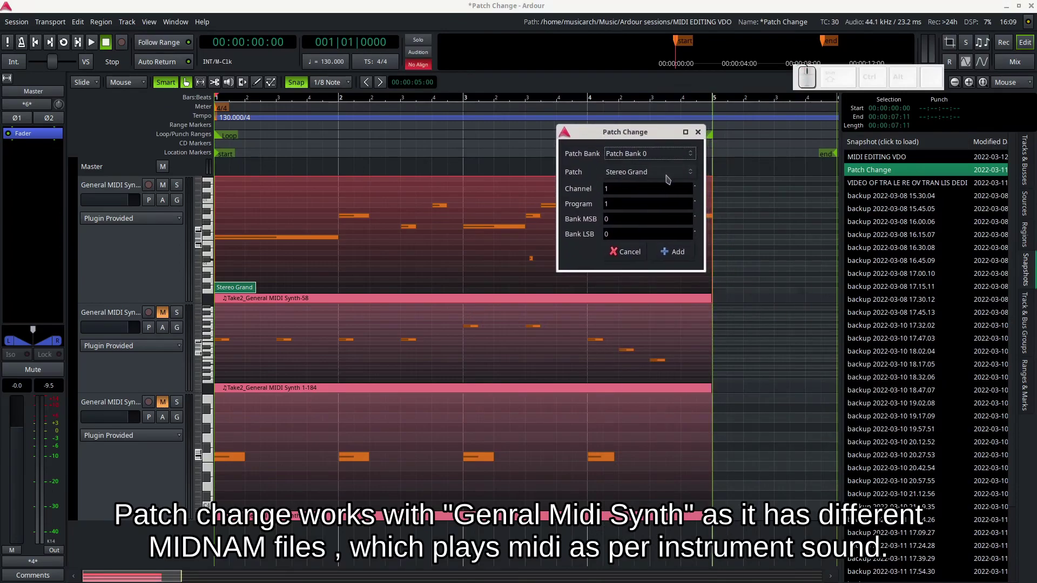
{"action": "left_click", "coordinate": [652, 176]}
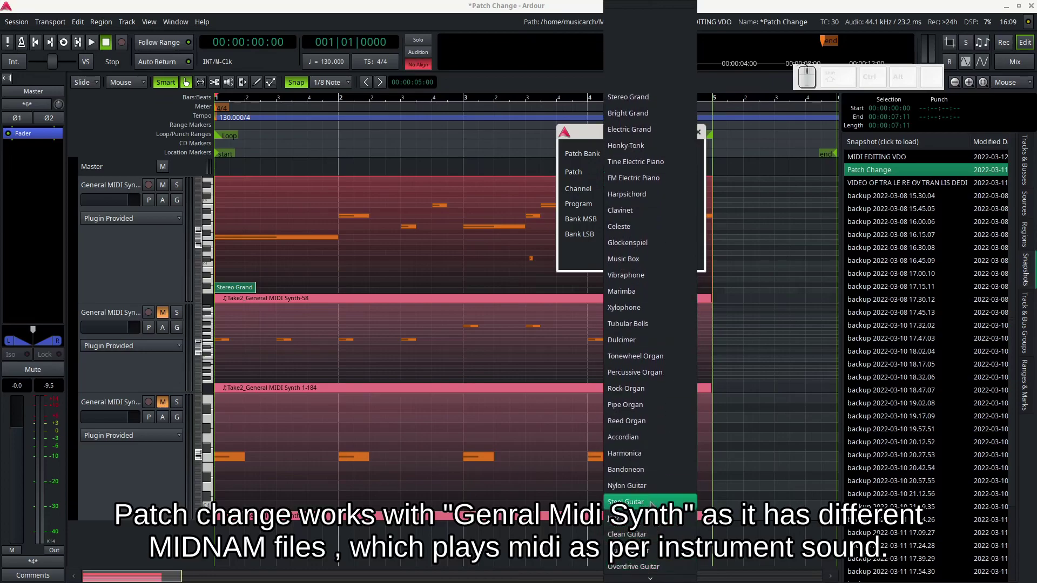
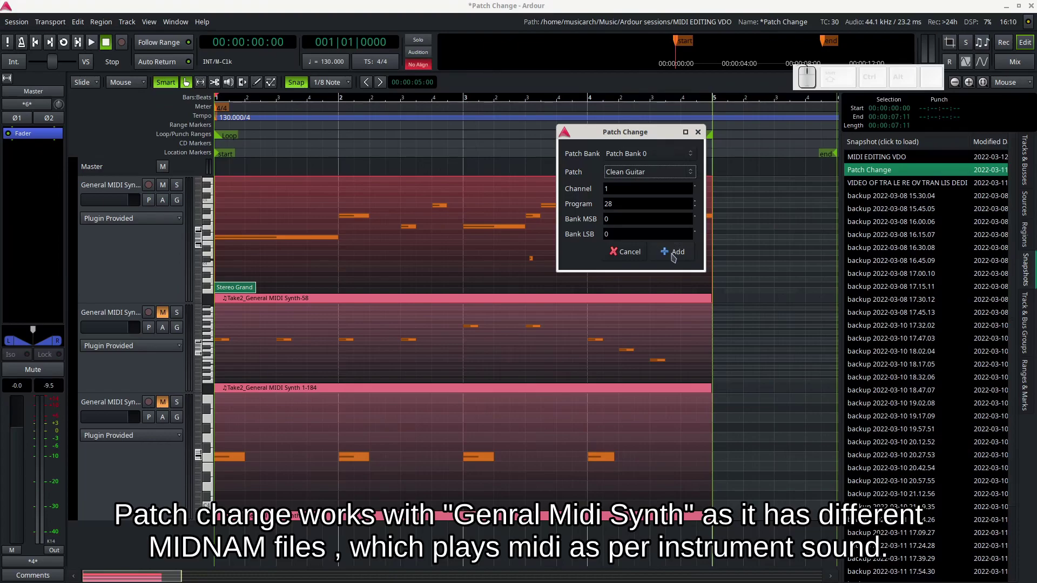
{"action": "left_click", "coordinate": [676, 256]}
{"action": "key", "text": "space"}
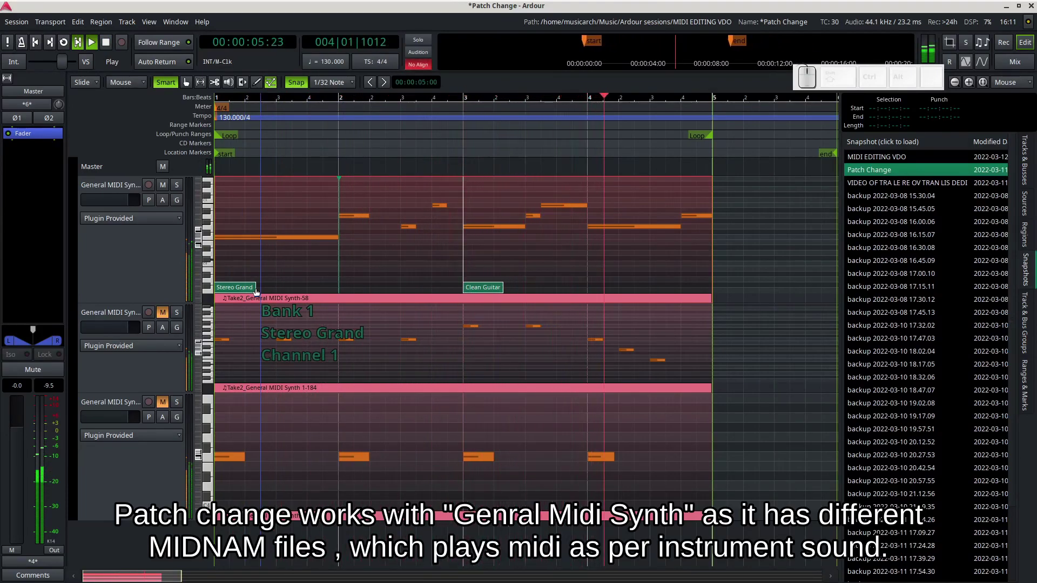
{"action": "key", "text": "space"}
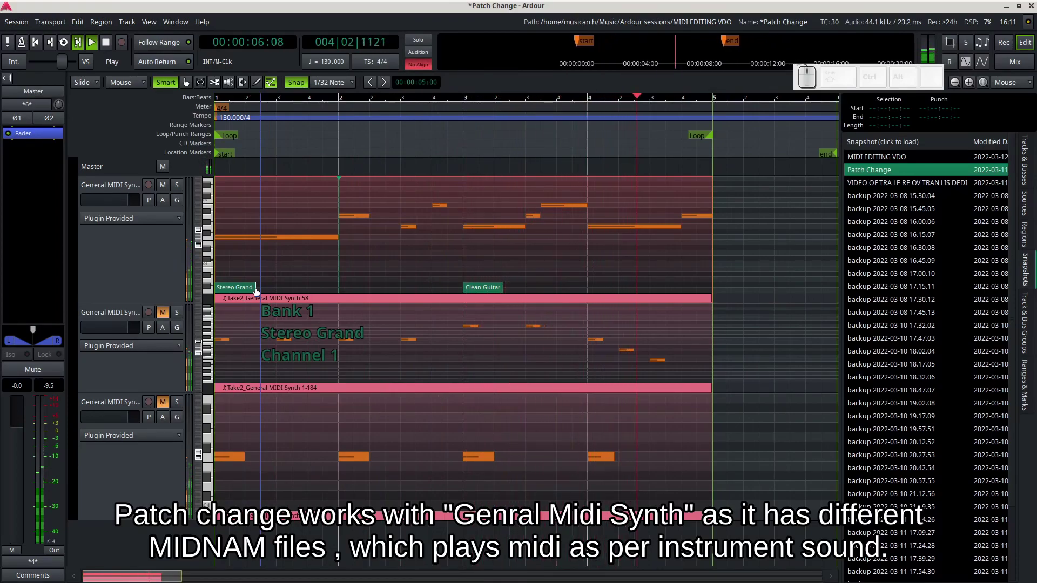
{"action": "key", "text": "space"}
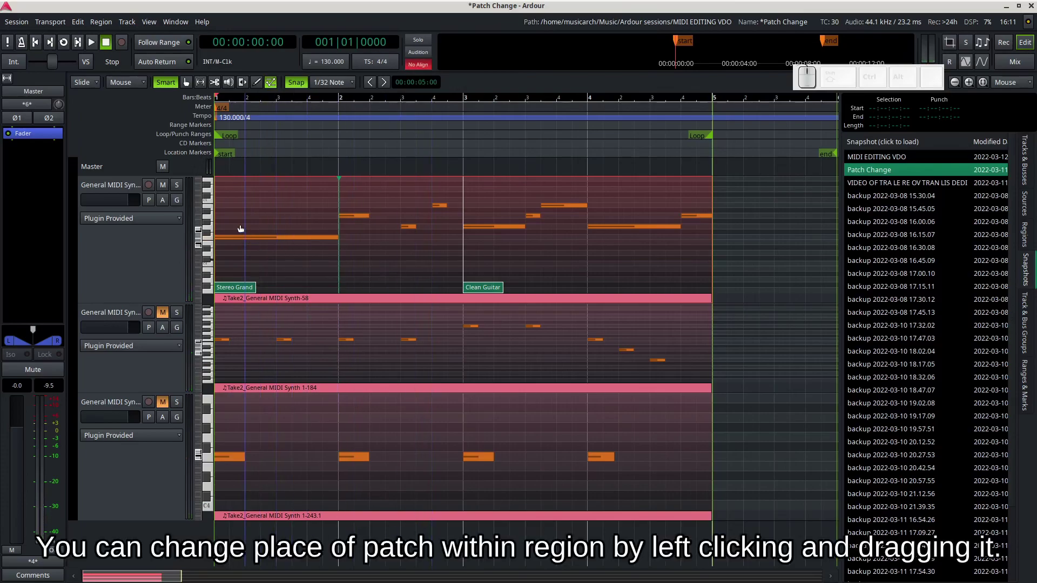
{"action": "key", "text": "e"}
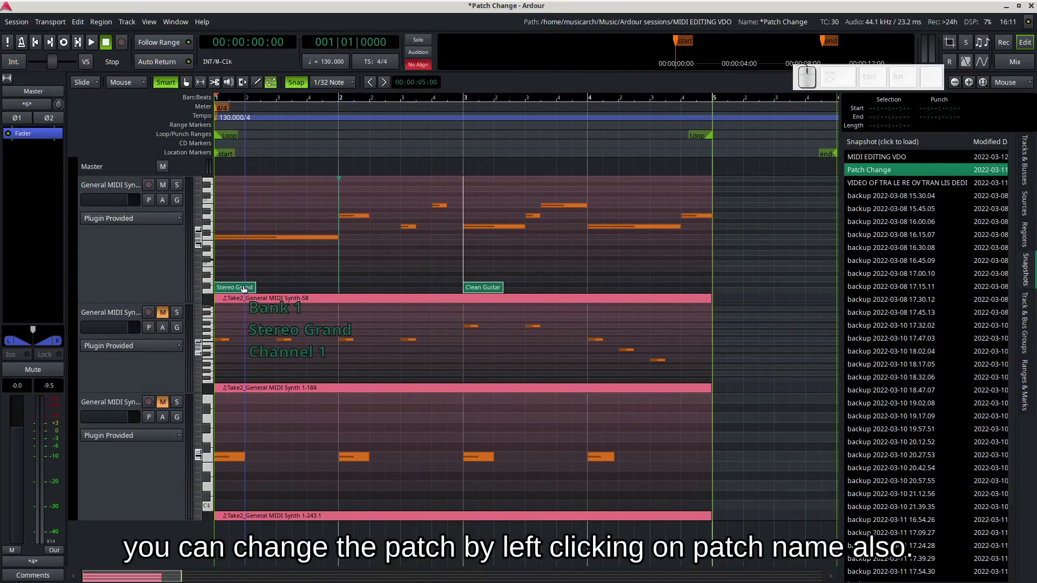
Switch a patch change to another instrument, then delete both patch changes from the region.
{"action": "left_click", "coordinate": [248, 289]}
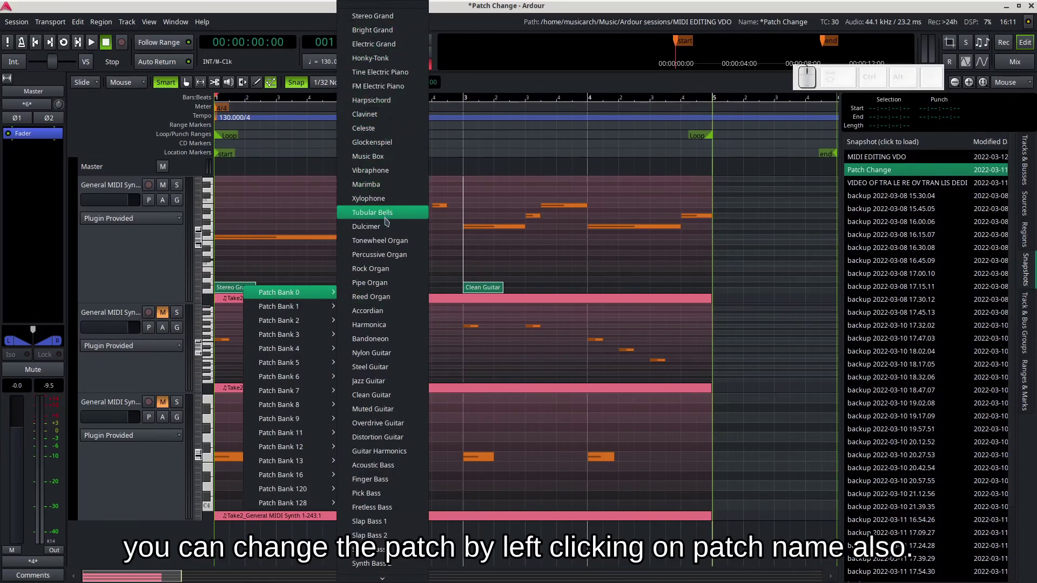
{"action": "left_click", "coordinate": [401, 160]}
{"action": "right_click", "coordinate": [234, 291]}
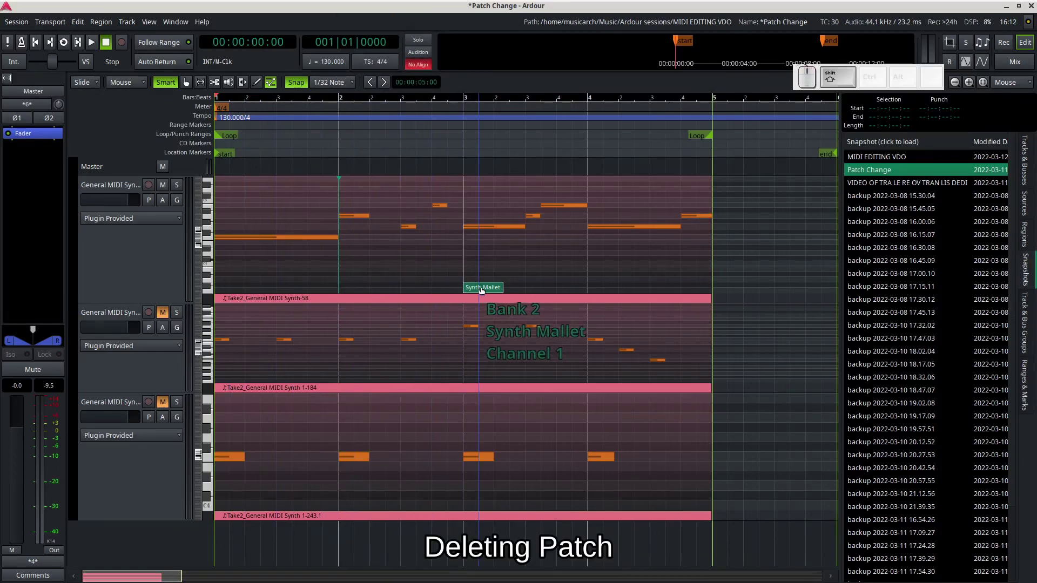
{"action": "right_click", "coordinate": [486, 290]}
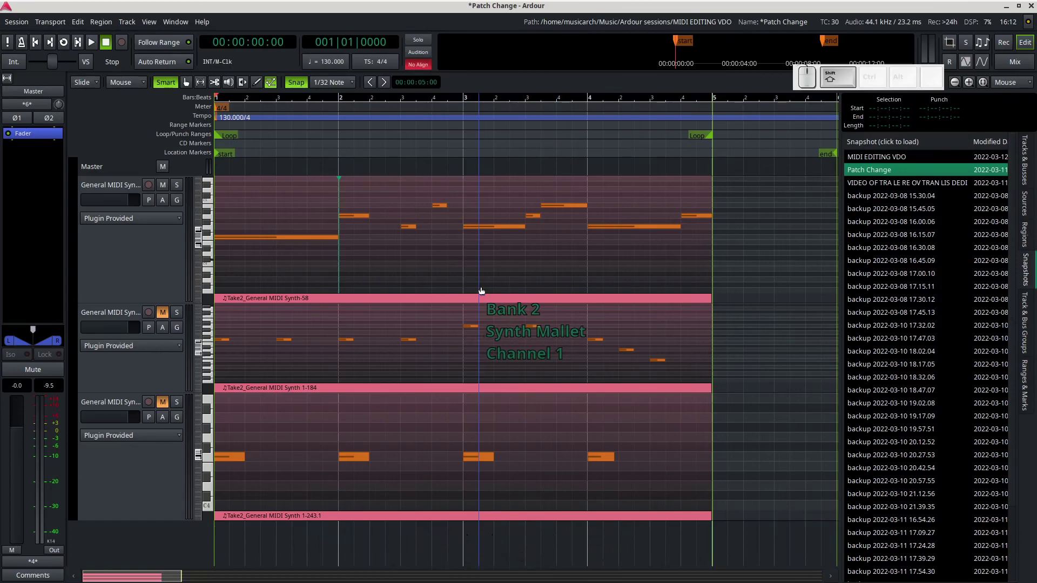
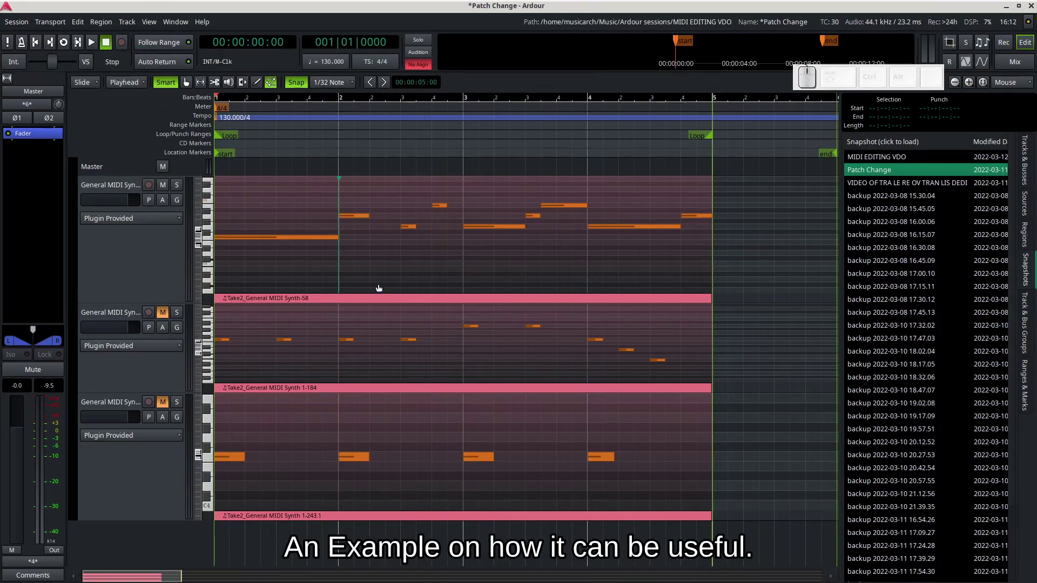
Load the MIDI EDITING VDO snapshot and start playback.
{"action": "double_click", "coordinate": [400, 210]}
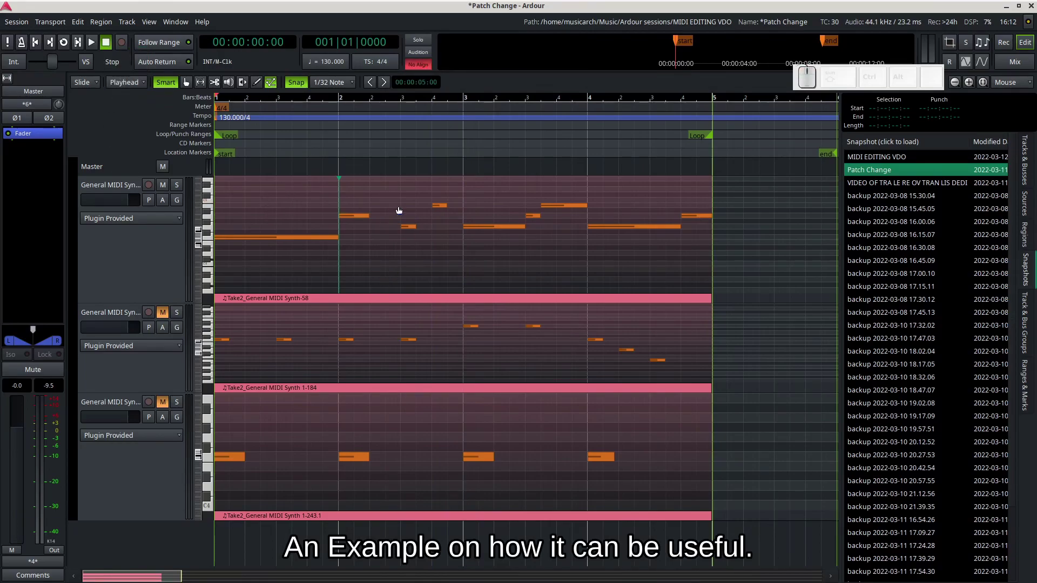
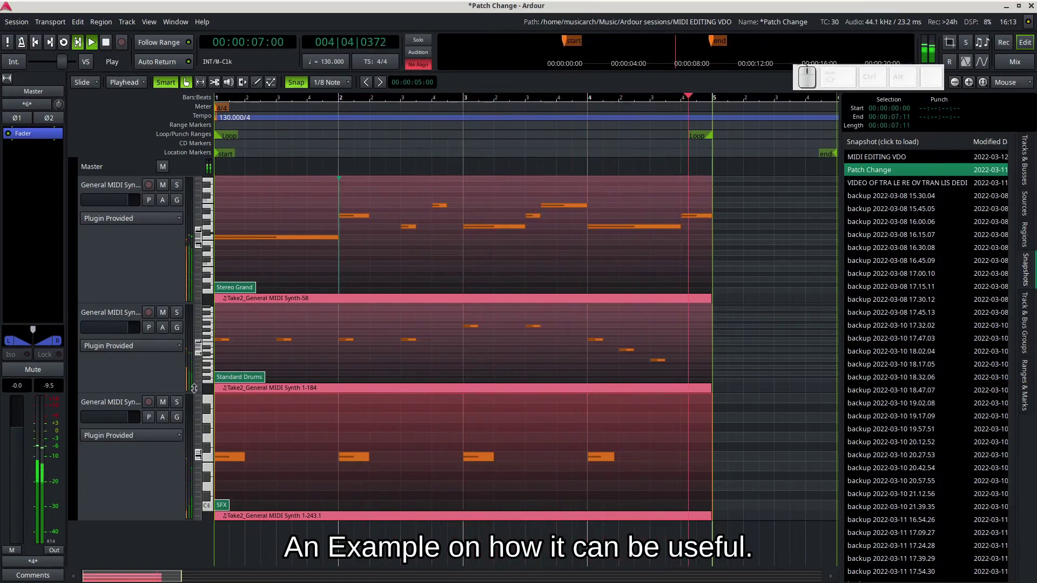
{"action": "key", "text": "space"}
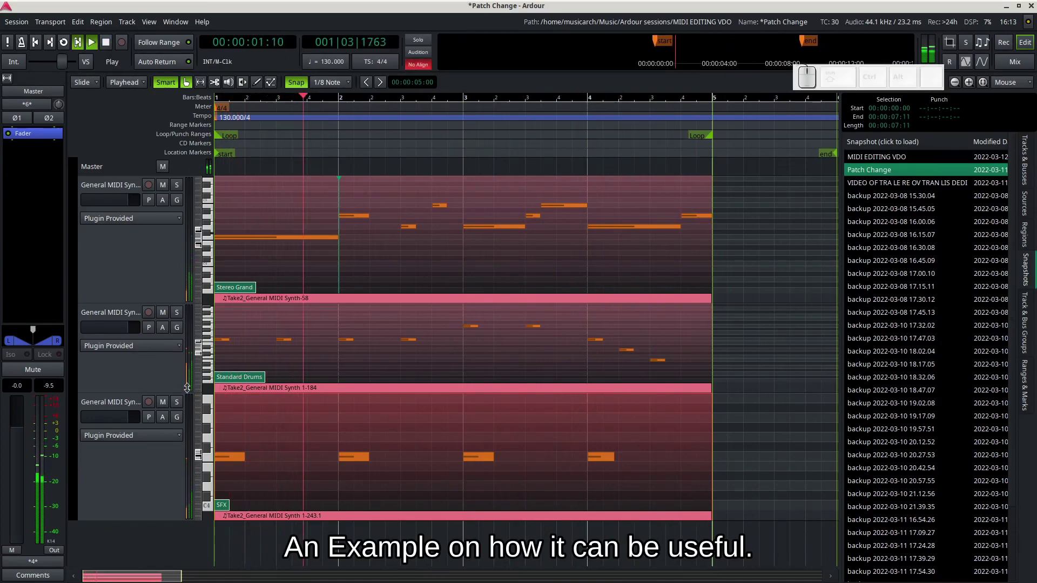
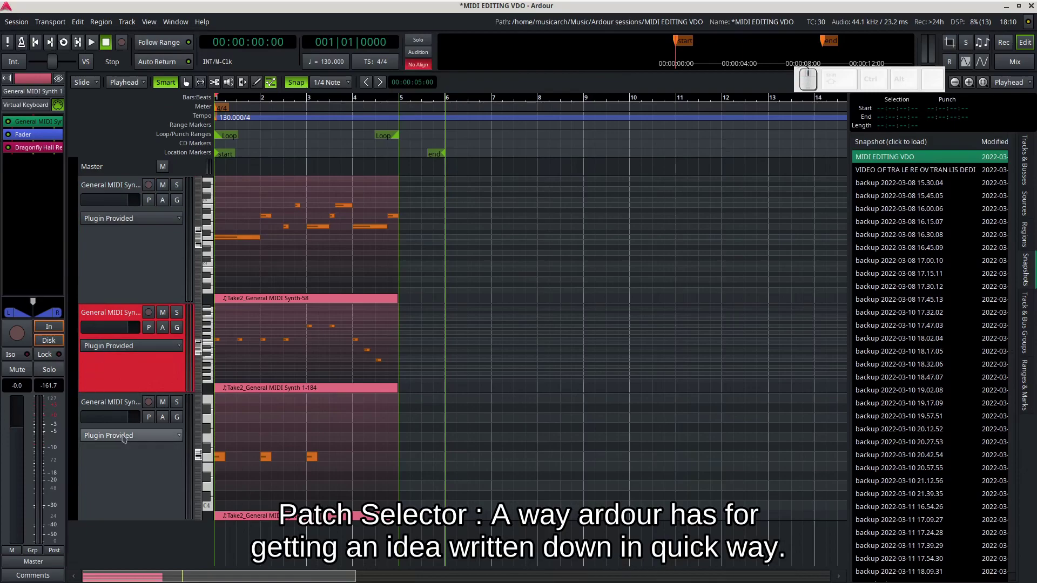
Select the first General MIDI Synth track and launch its Patch Selector from the mixer strip.
{"action": "left_click", "coordinate": [116, 473]}
{"action": "left_click", "coordinate": [145, 254]}
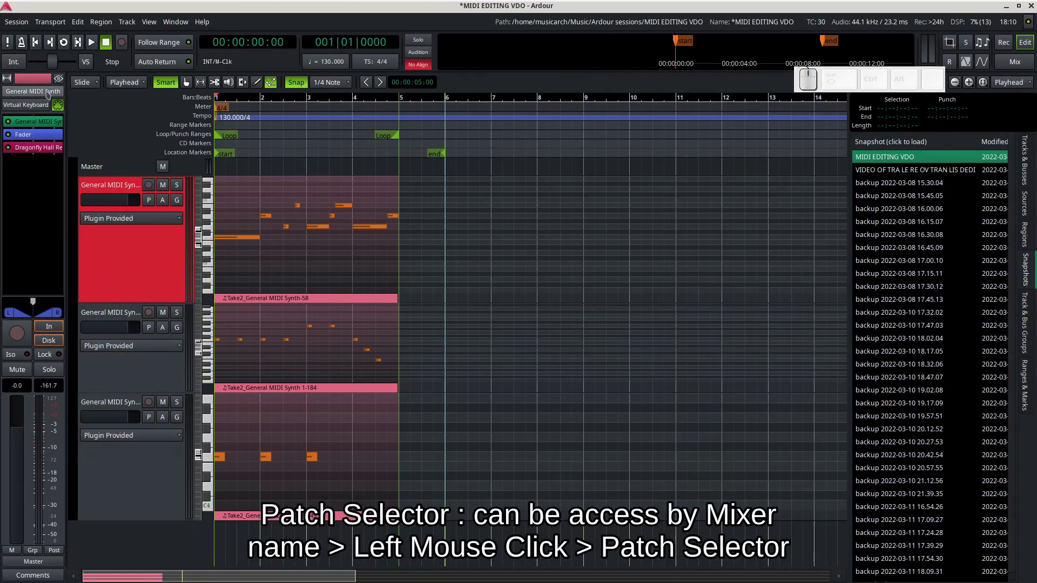
{"action": "left_click", "coordinate": [50, 94]}
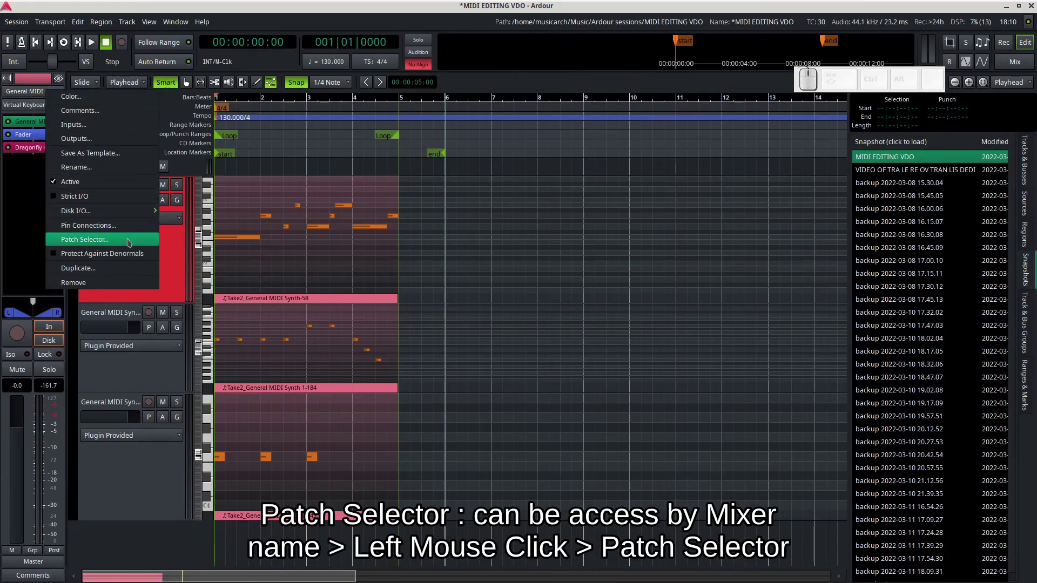
{"action": "left_click", "coordinate": [131, 249]}
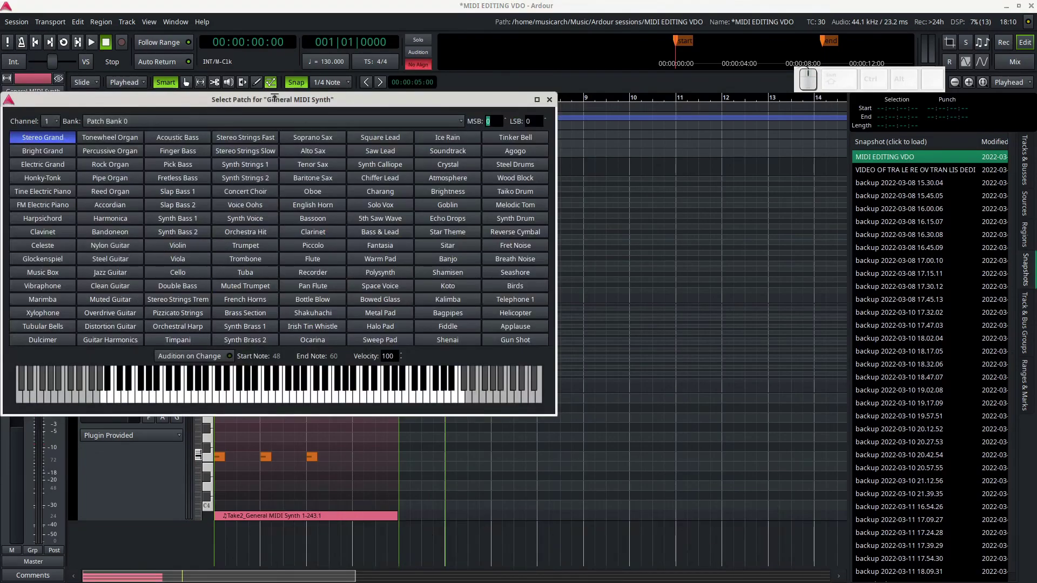
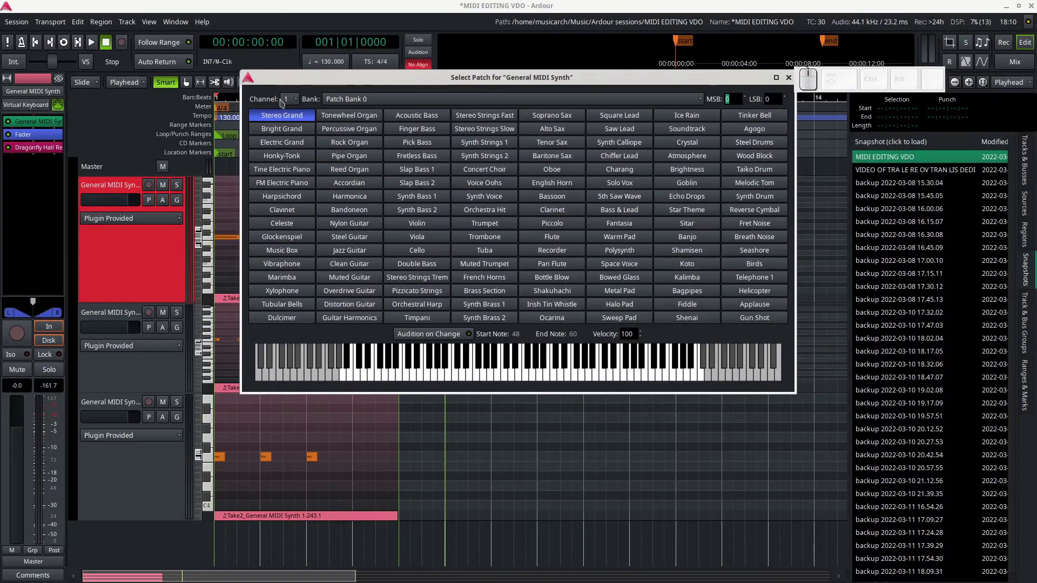
Review the Channel and Bank lists keeping channel 1 and Patch Bank 0, then step the bank MSB.
{"action": "left_click", "coordinate": [290, 100]}
{"action": "left_click", "coordinate": [294, 99]}
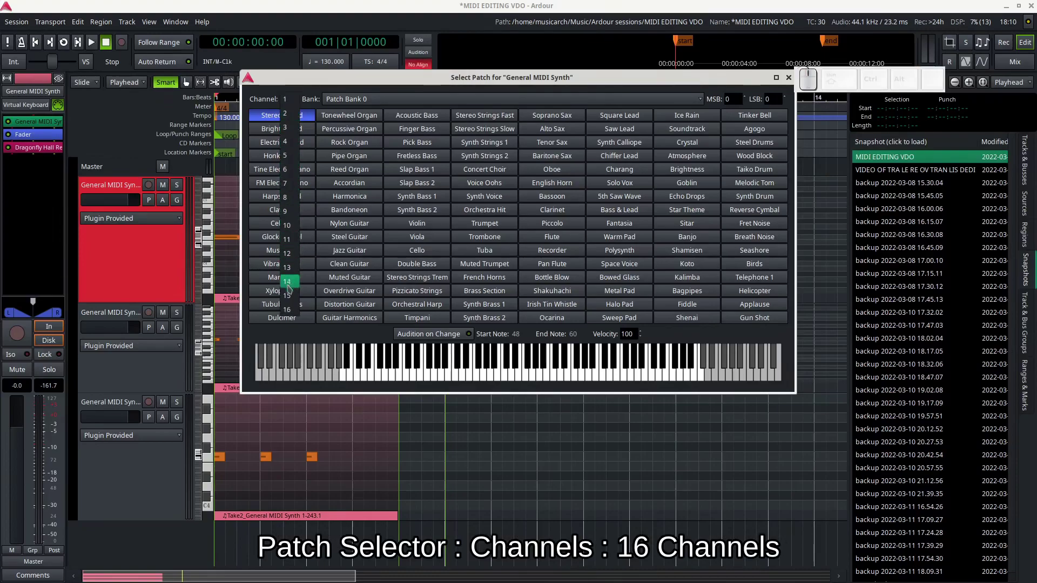
{"action": "left_click", "coordinate": [287, 110]}
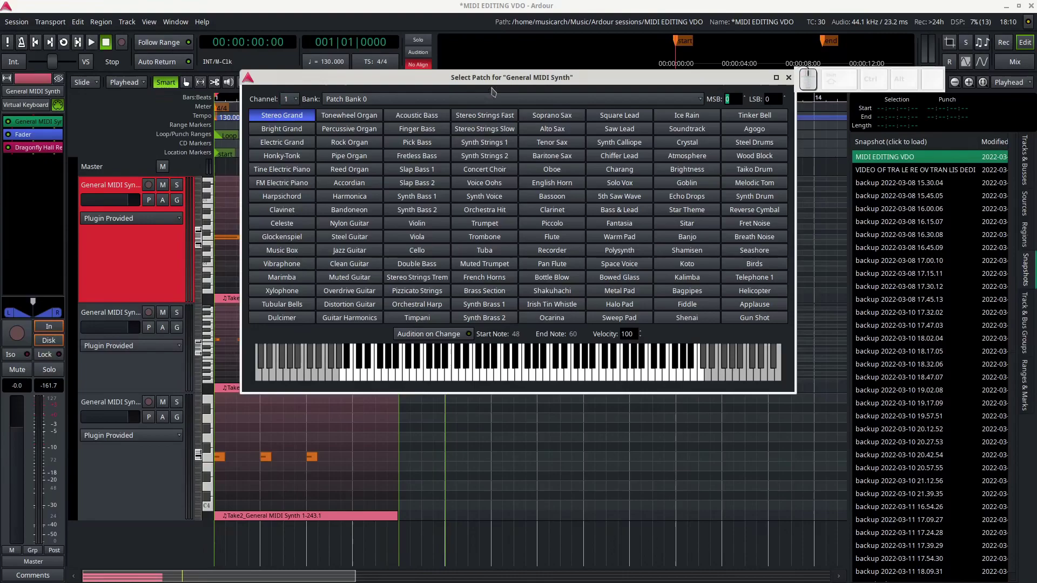
{"action": "left_click", "coordinate": [562, 101]}
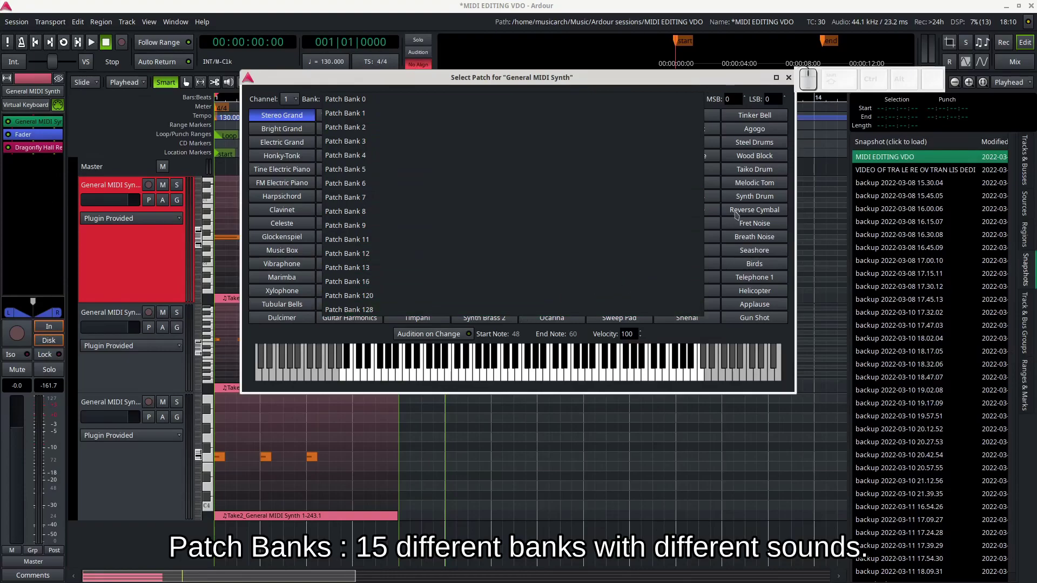
{"action": "left_click", "coordinate": [723, 87]}
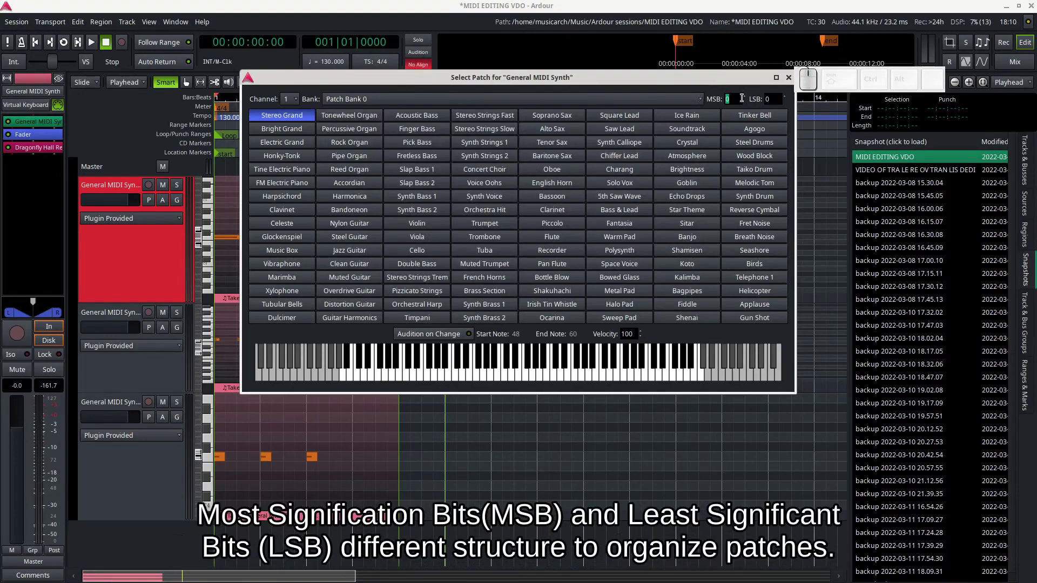
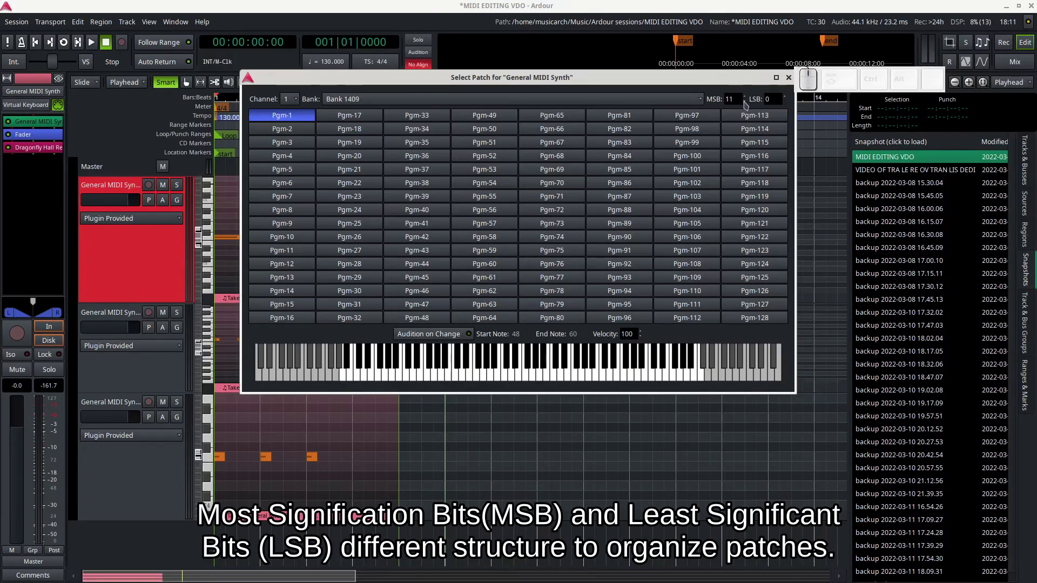
{"action": "left_click", "coordinate": [748, 104]}
{"action": "left_click", "coordinate": [748, 103]}
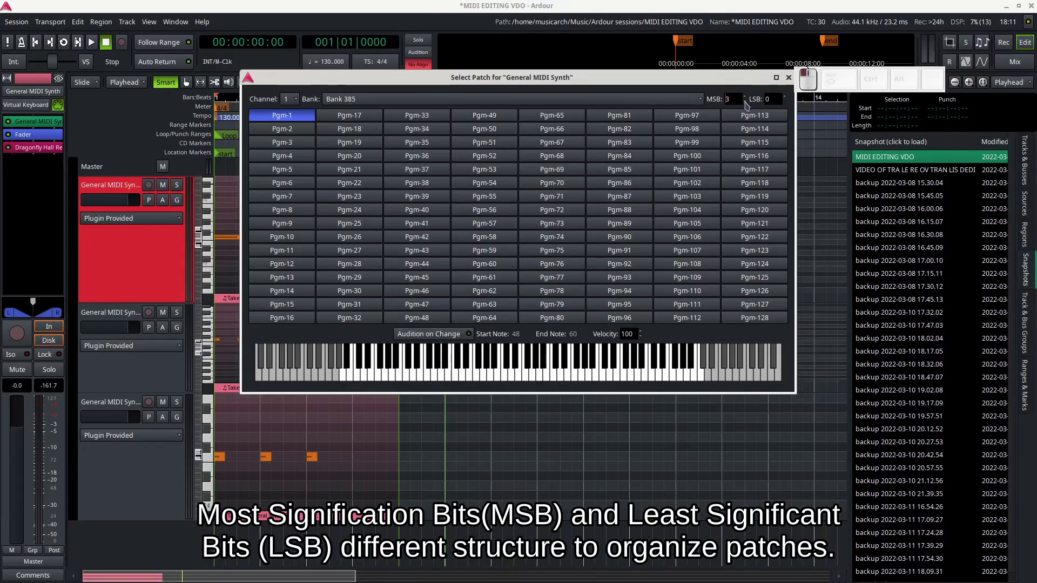
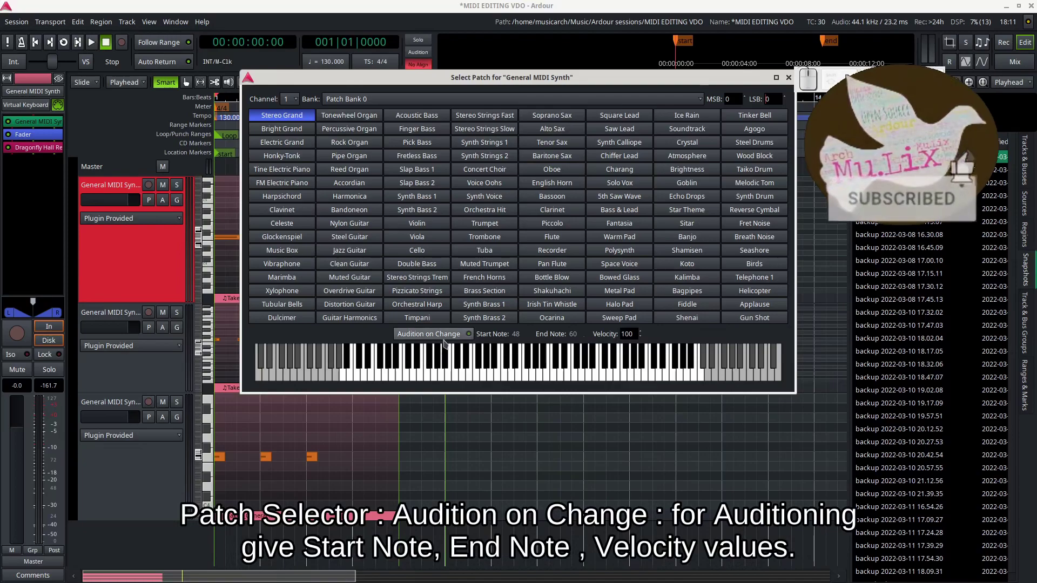
Set the audition End Note to 55 and Velocity to 35.
{"action": "left_click", "coordinate": [461, 336]}
{"action": "left_click", "coordinate": [525, 337]}
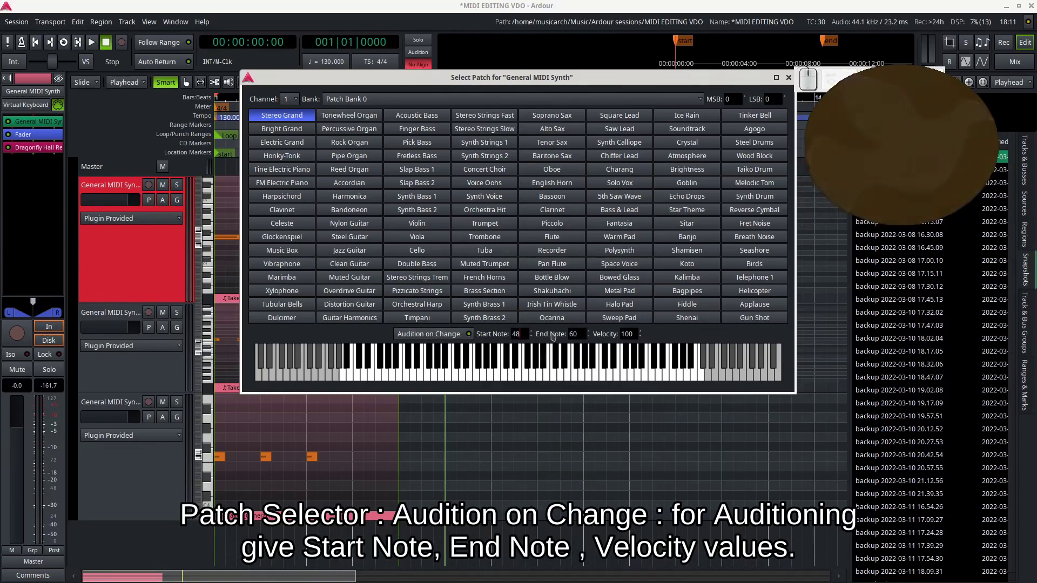
{"action": "left_click", "coordinate": [587, 337]}
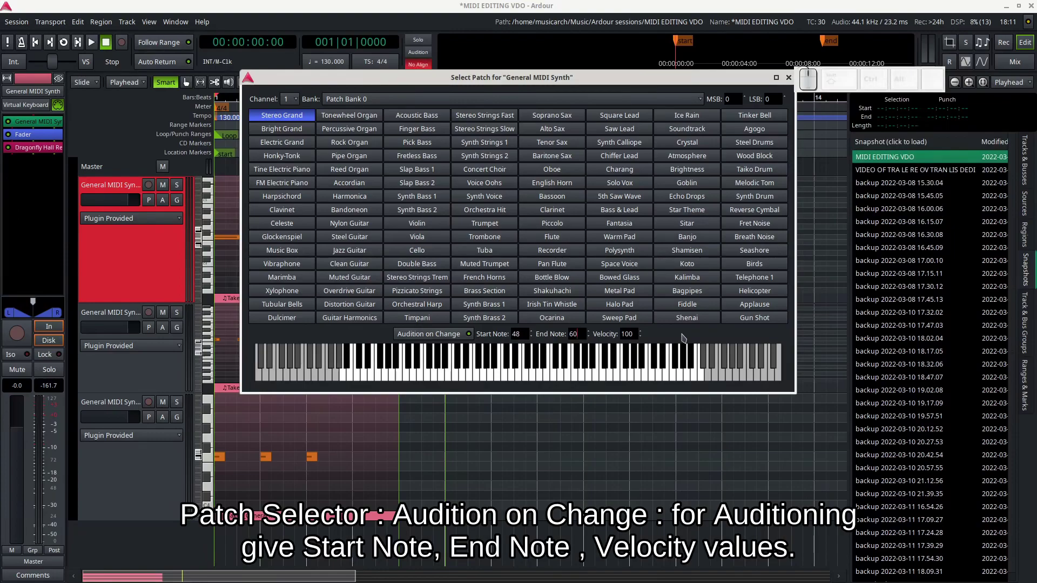
{"action": "key", "text": "5"}
{"action": "key", "text": "BackSpace"}
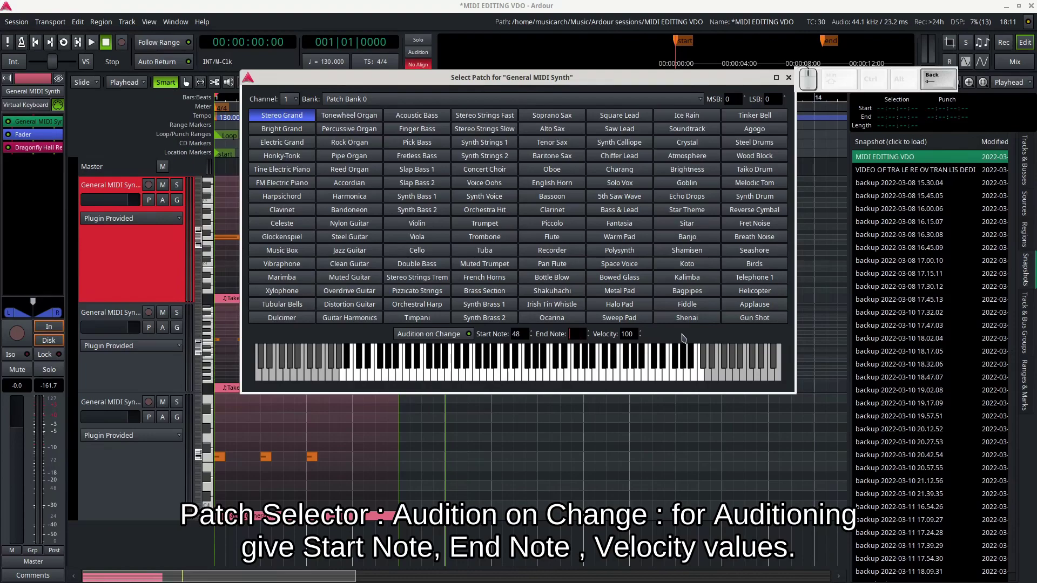
{"action": "key", "text": "5"}
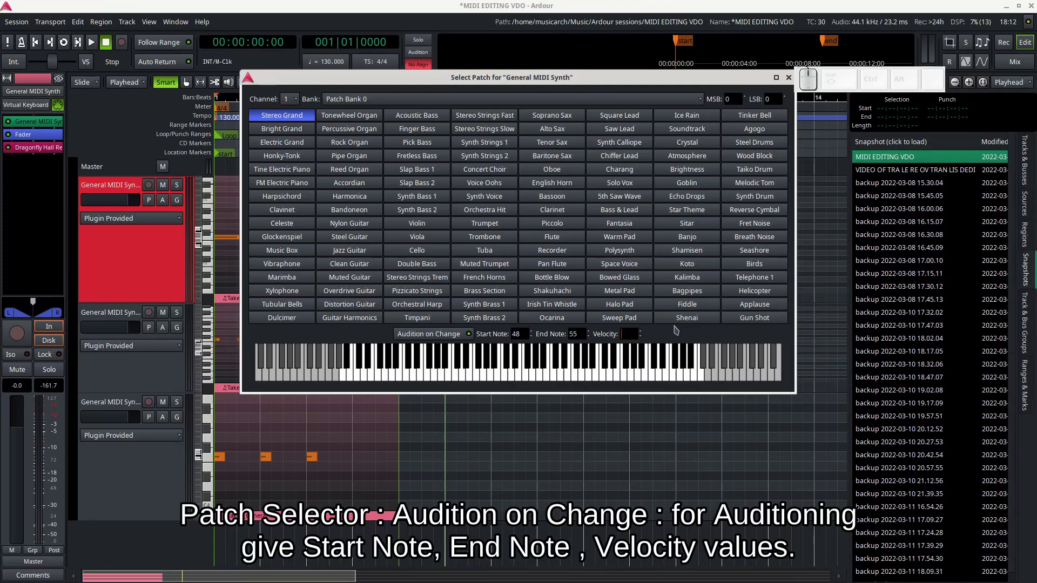
{"action": "key", "text": "3"}
{"action": "key", "text": "5"}
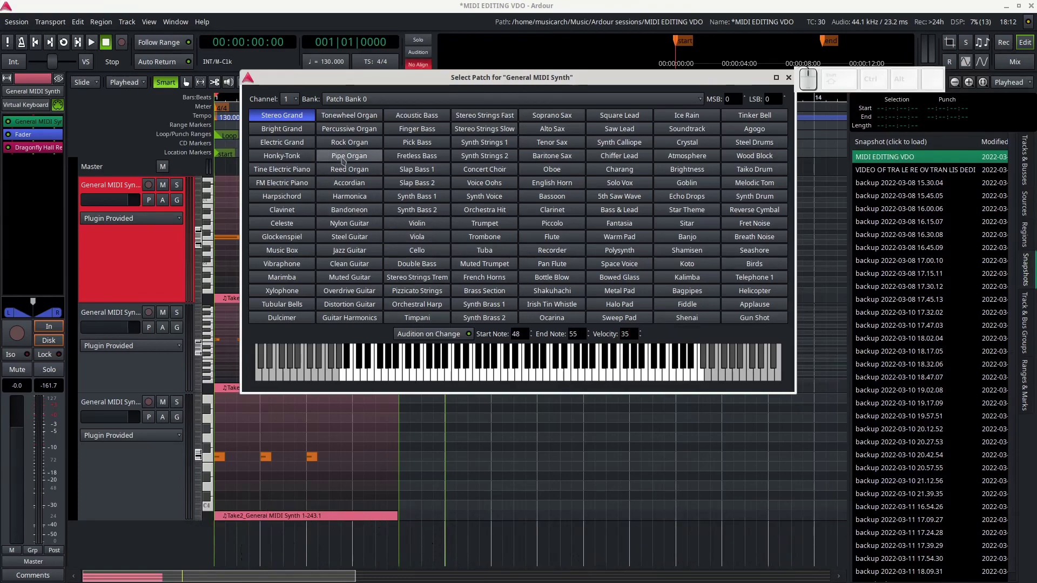
Audition Rock Organ, Cello, Sitar, Shenai and Melodic Tom, then show the bank list.
{"action": "left_click", "coordinate": [357, 143]}
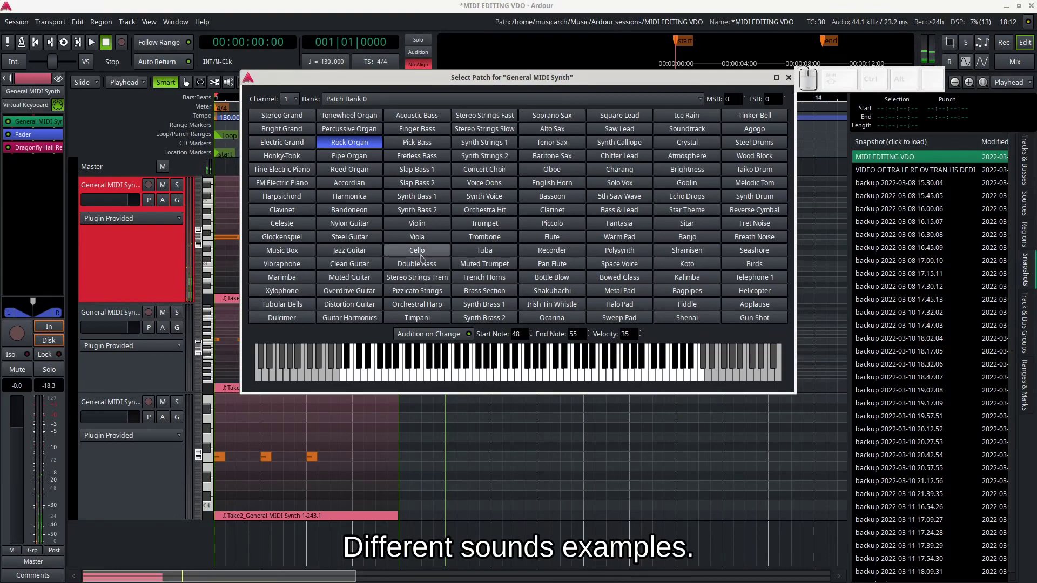
{"action": "left_click", "coordinate": [424, 257]}
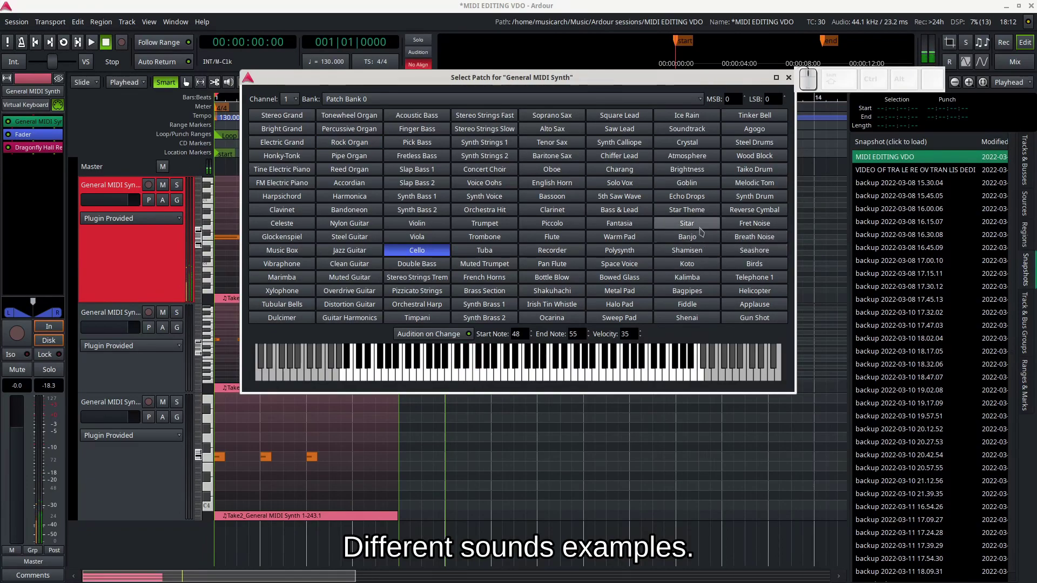
{"action": "left_click", "coordinate": [700, 230]}
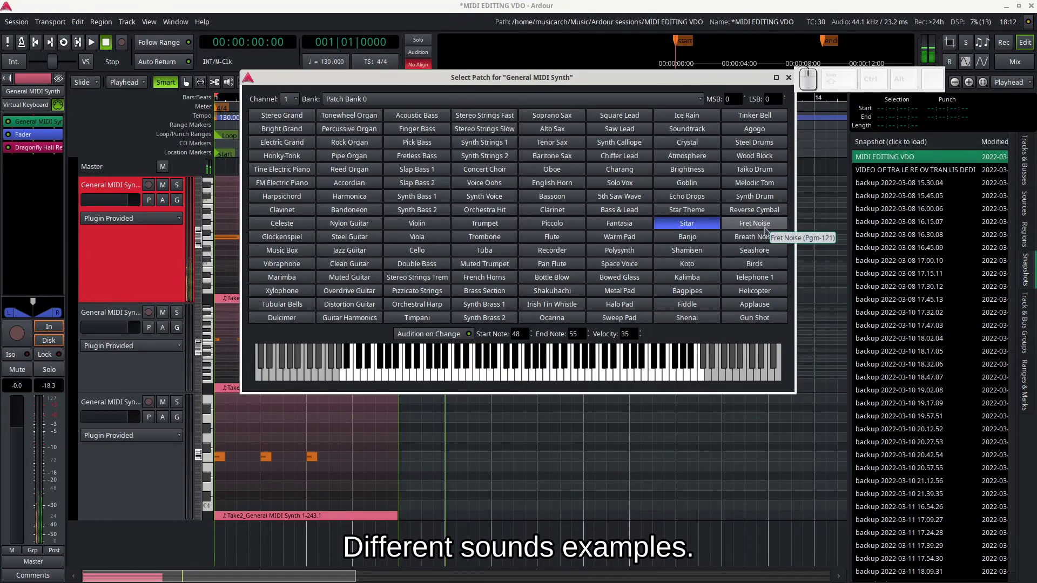
{"action": "left_click", "coordinate": [696, 323]}
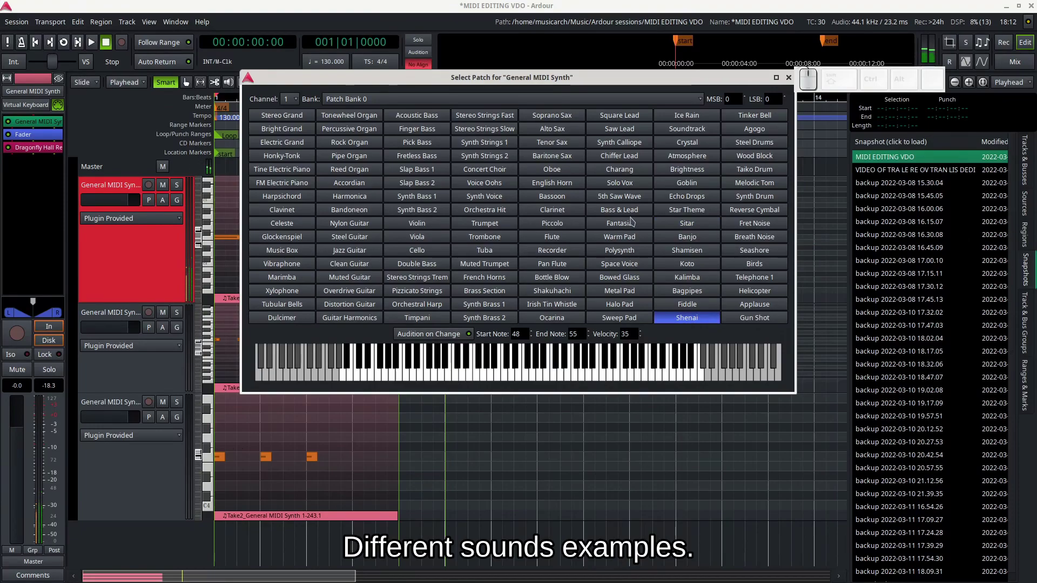
{"action": "left_click", "coordinate": [749, 181]}
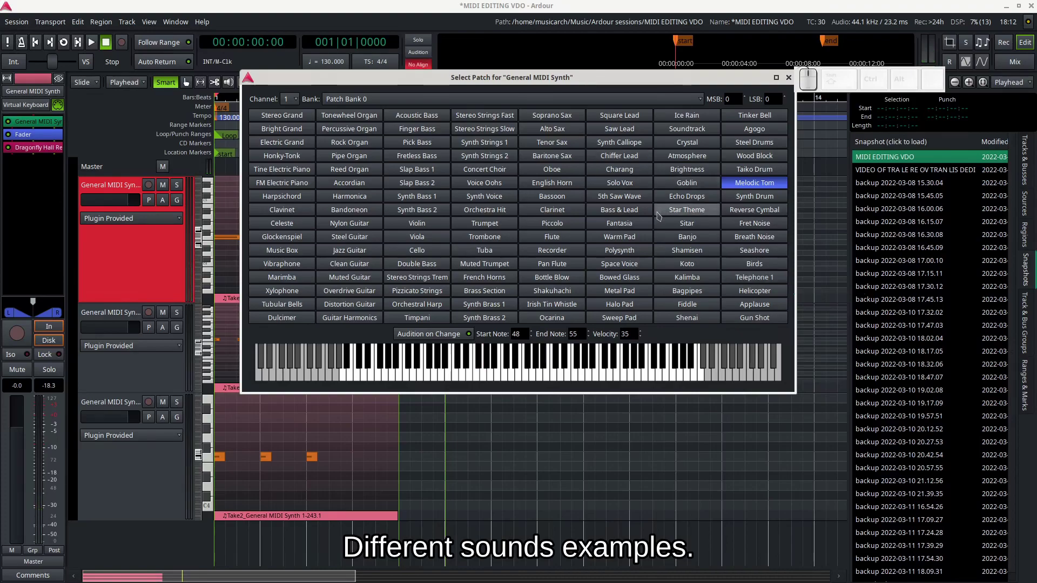
{"action": "left_click", "coordinate": [589, 103]}
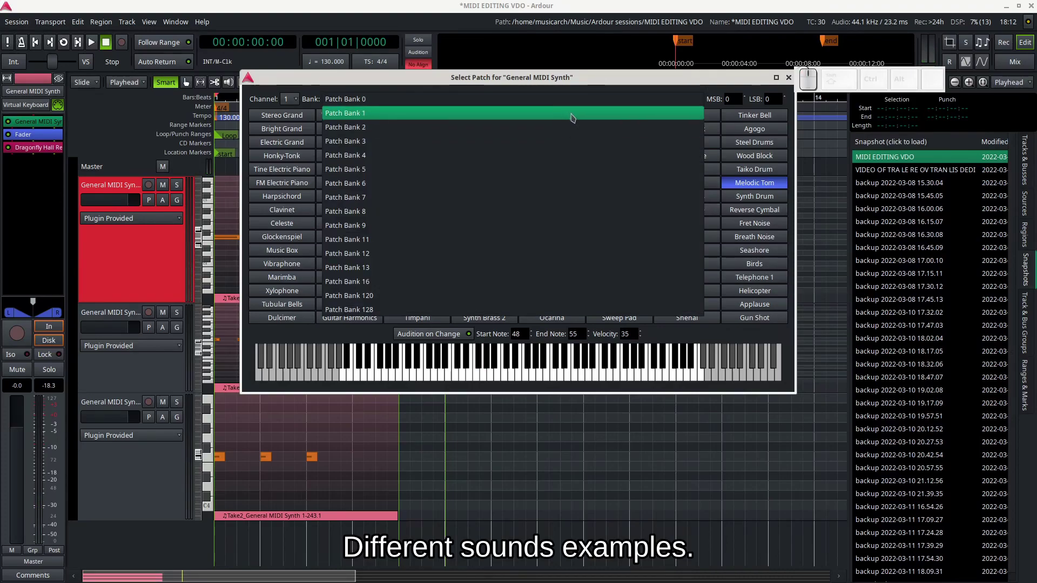
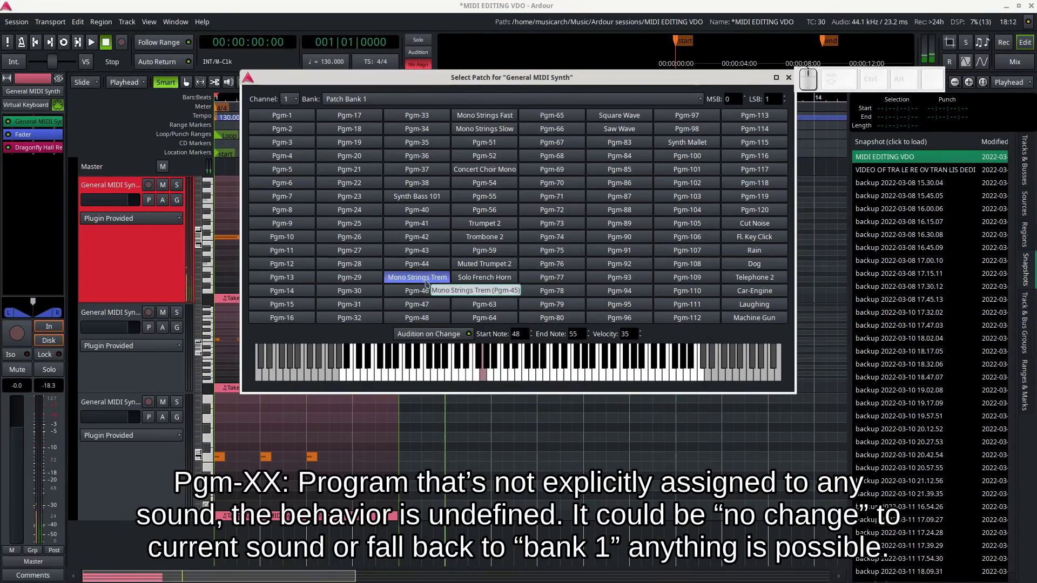
Switch to Patch Bank 5 and audition a program, then return to Patch Bank 0 and audition Tonewheel Organ.
{"action": "left_click", "coordinate": [428, 281]}
{"action": "left_click", "coordinate": [551, 104]}
{"action": "left_click", "coordinate": [530, 163]}
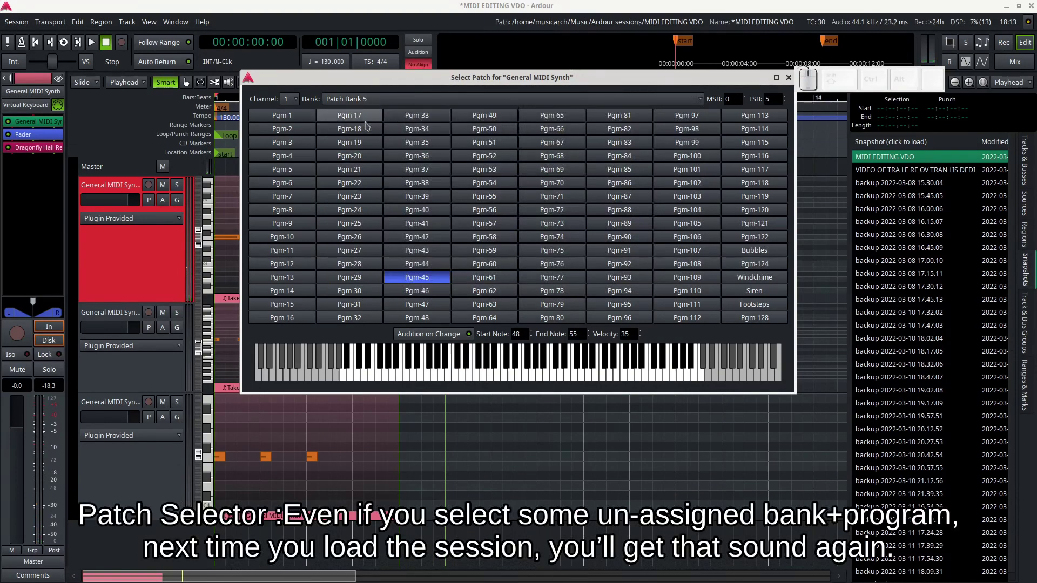
{"action": "left_click", "coordinate": [413, 102]}
{"action": "left_click", "coordinate": [406, 35]}
{"action": "left_click", "coordinate": [363, 122]}
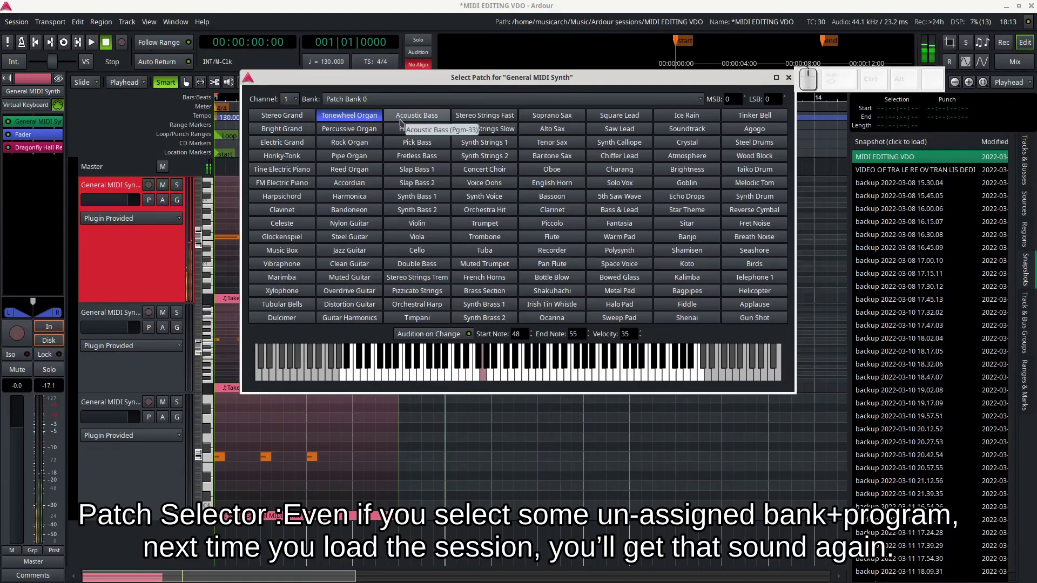
Switch through Patch Bank 5 to Patch Bank 9 and audition Burst Noise and Carillon.
{"action": "left_click", "coordinate": [437, 100]}
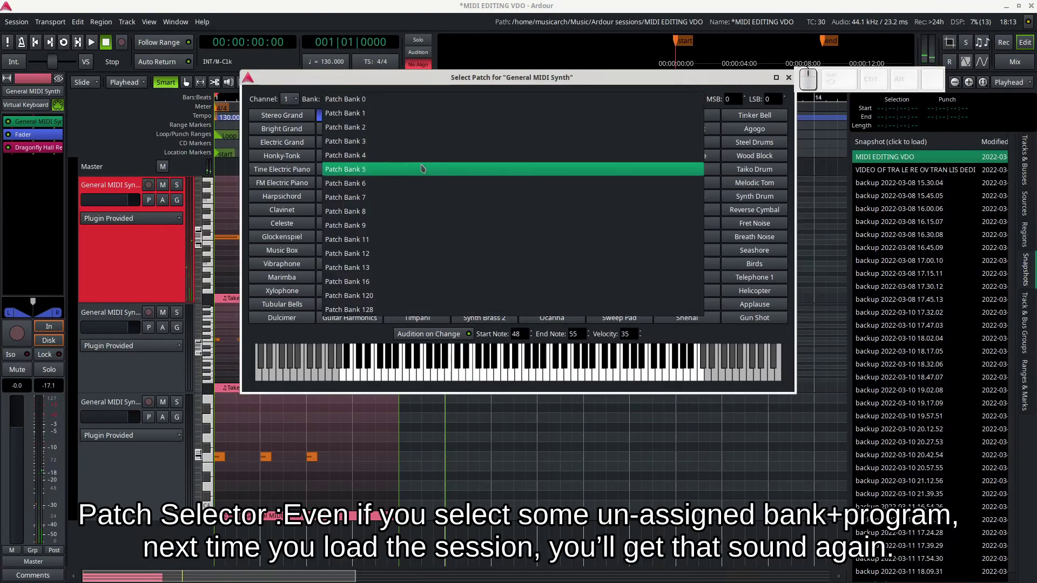
{"action": "left_click", "coordinate": [424, 170]}
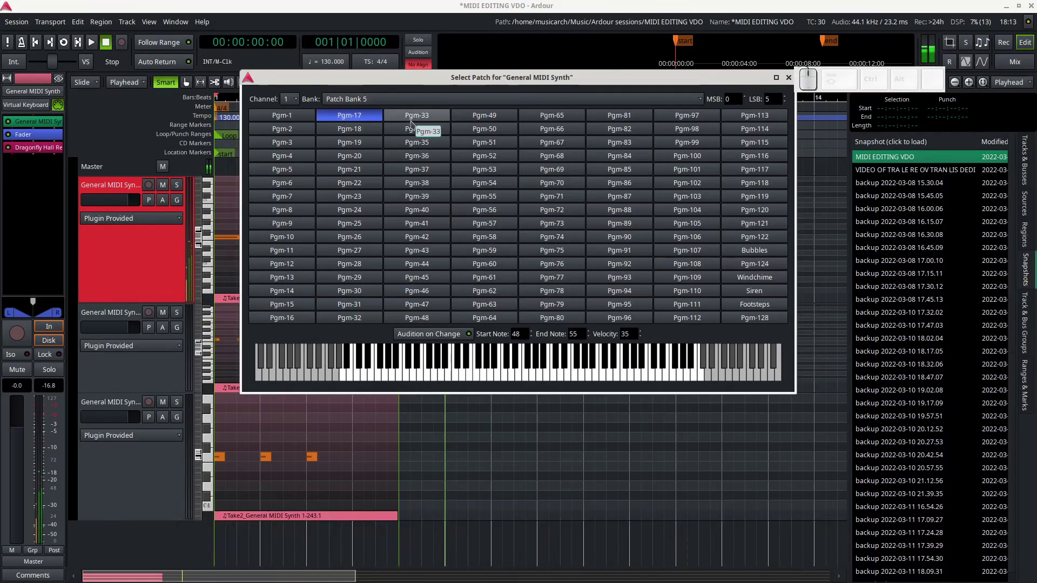
{"action": "left_click", "coordinate": [414, 125]}
{"action": "left_click", "coordinate": [399, 241]}
{"action": "left_click", "coordinate": [772, 291]}
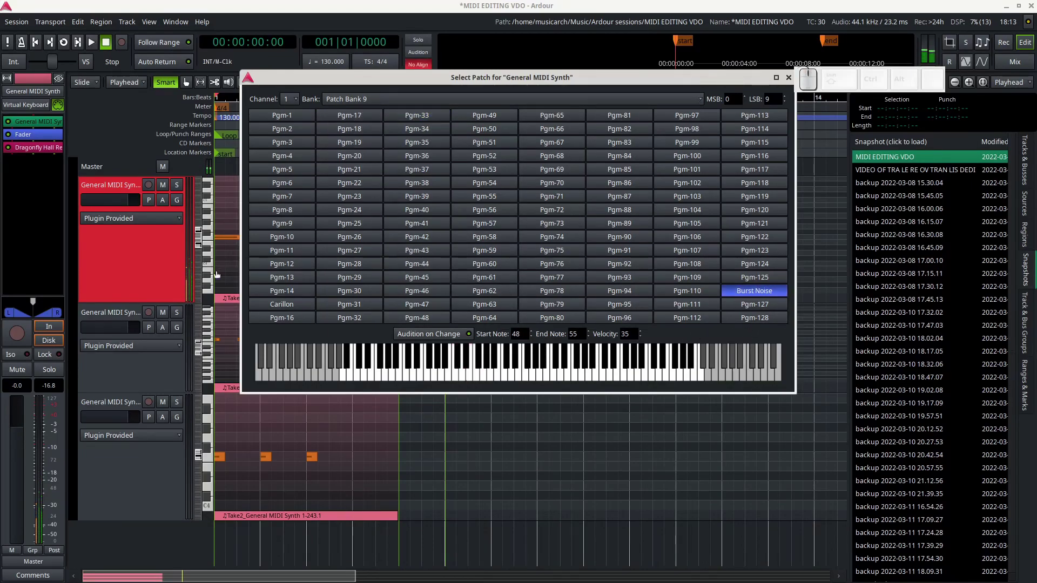
{"action": "left_click", "coordinate": [310, 305]}
{"action": "left_click", "coordinate": [474, 110]}
Load Patch Bank 120 and audition its drum kits, including 808/909 Drums and Jazz Drums.
{"action": "left_click", "coordinate": [397, 307]}
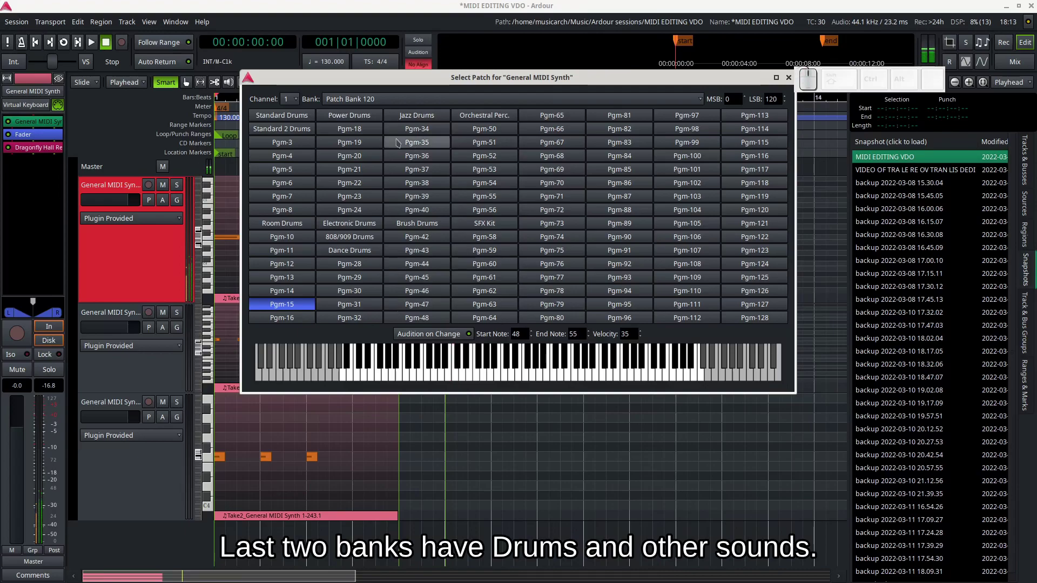
{"action": "left_click", "coordinate": [274, 118]}
{"action": "left_click", "coordinate": [317, 123]}
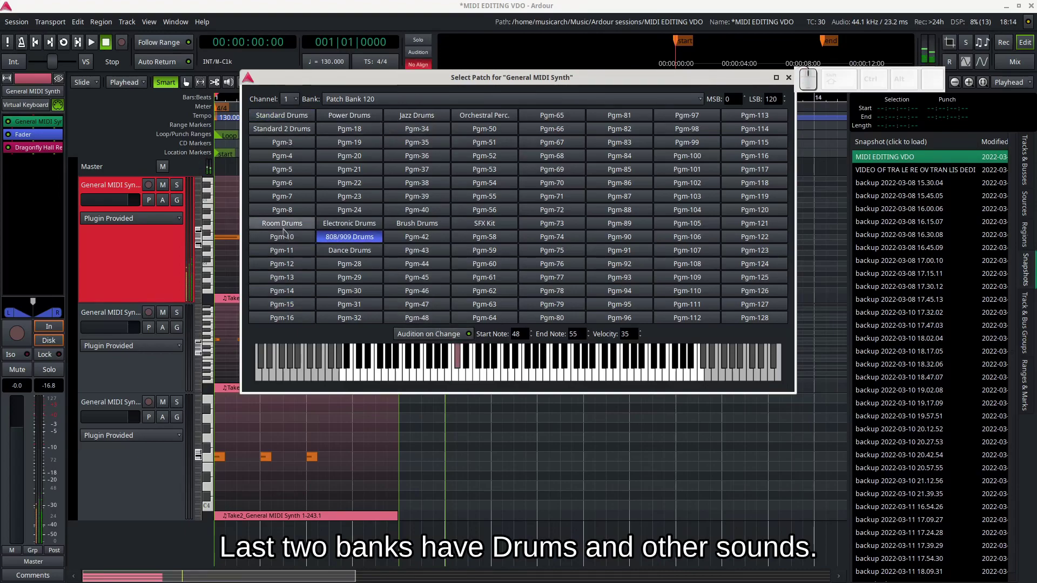
{"action": "left_click", "coordinate": [283, 124]}
{"action": "left_click", "coordinate": [303, 131]}
{"action": "left_click", "coordinate": [367, 123]}
{"action": "left_click", "coordinate": [422, 122]}
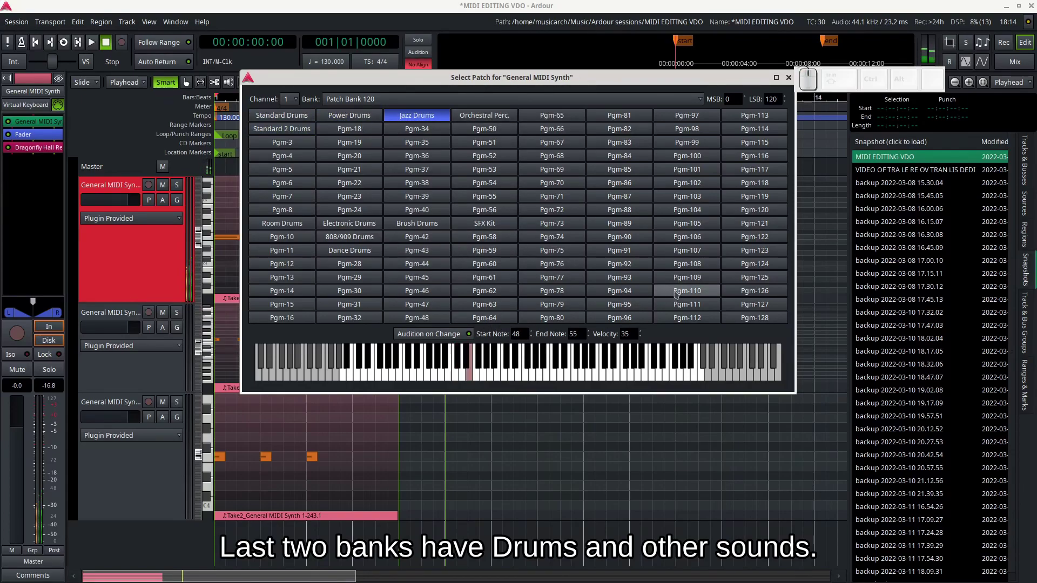
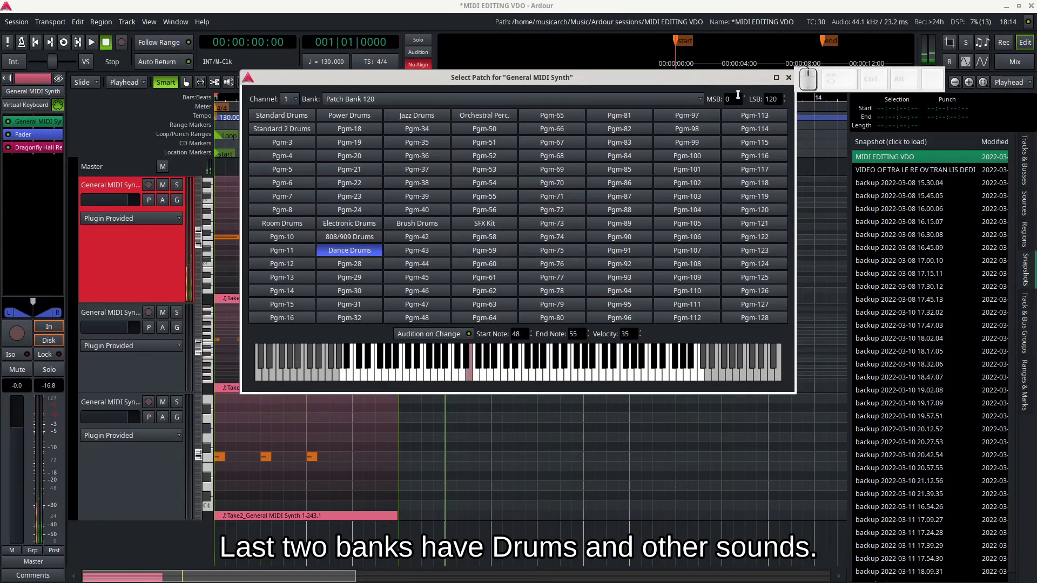
Switch to Patch Bank 128 and audition the SFX sound set.
{"action": "left_click", "coordinate": [536, 105]}
{"action": "left_click", "coordinate": [449, 327]}
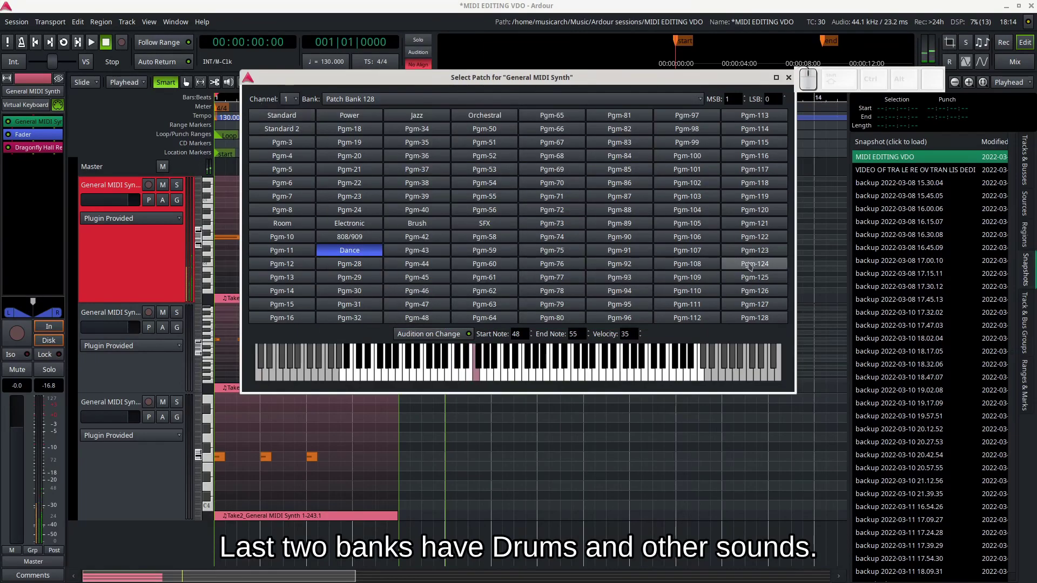
{"action": "left_click", "coordinate": [440, 101]}
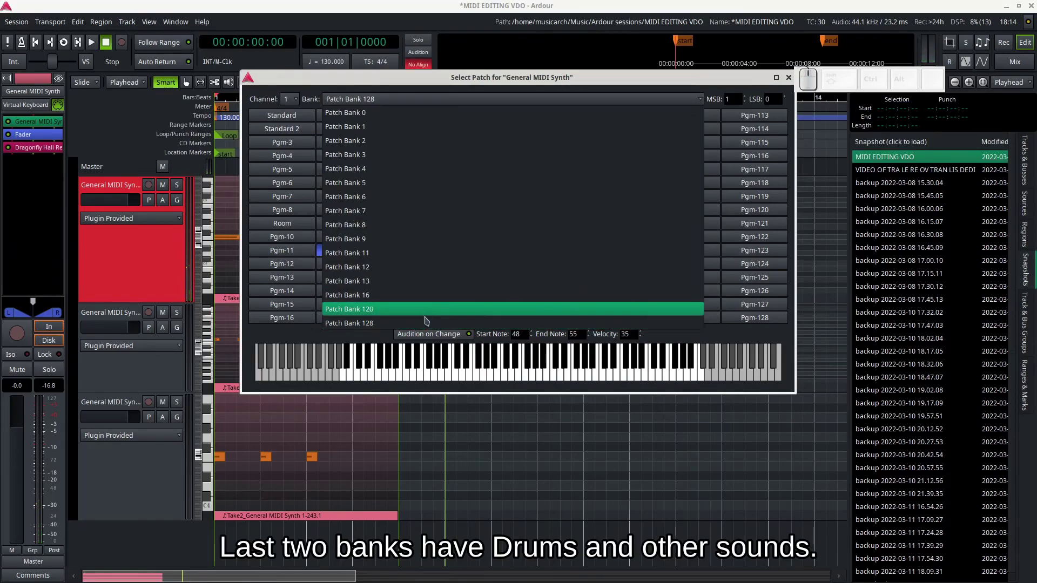
{"action": "left_click", "coordinate": [536, 94]}
{"action": "left_click", "coordinate": [515, 228]}
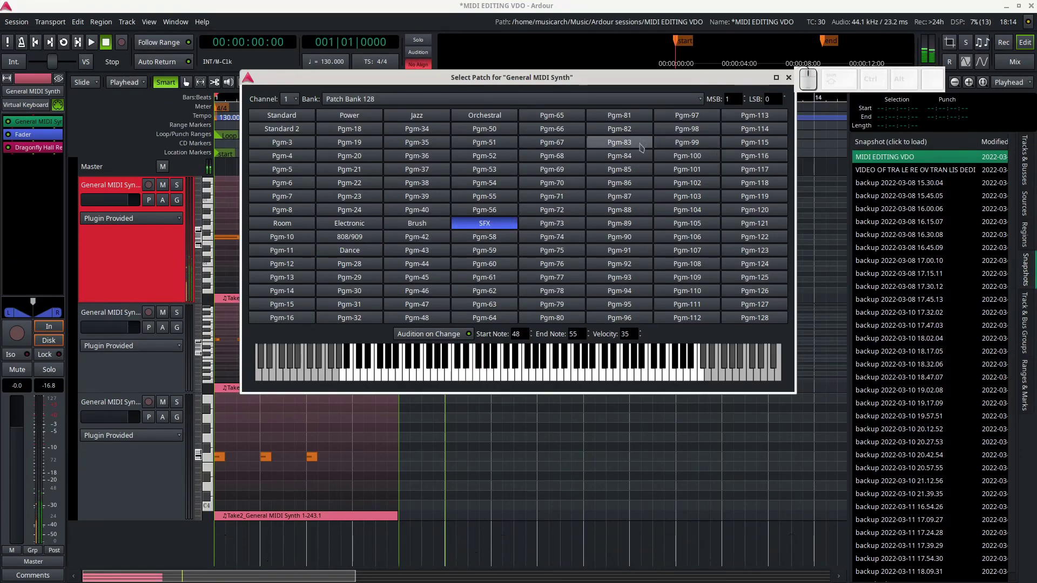
Audition the Orchestral set, raise the bank MSB through higher banks, then return to Patch Bank 0.
{"action": "left_click", "coordinate": [505, 114]}
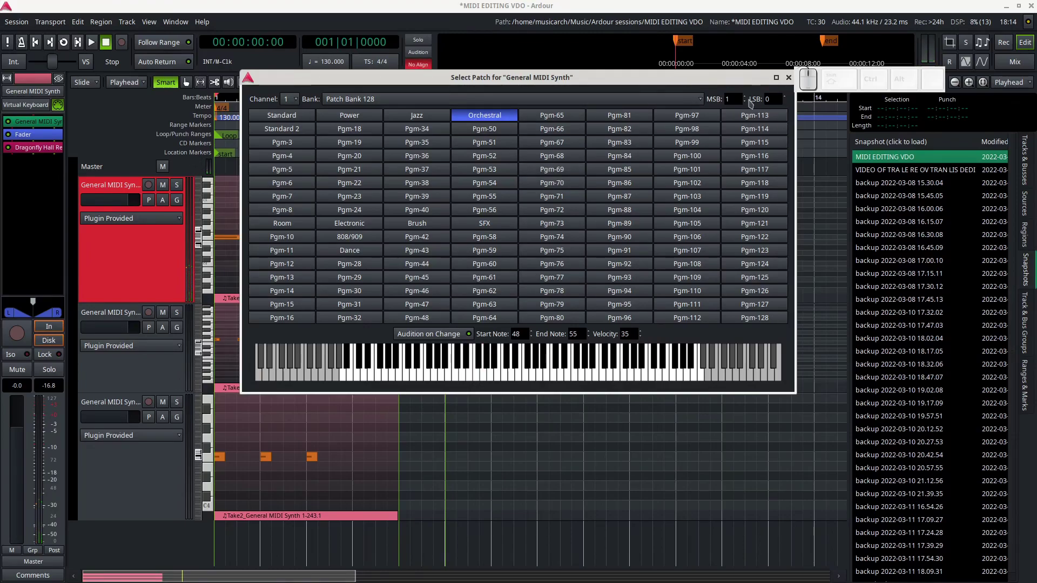
{"action": "left_click", "coordinate": [749, 97]}
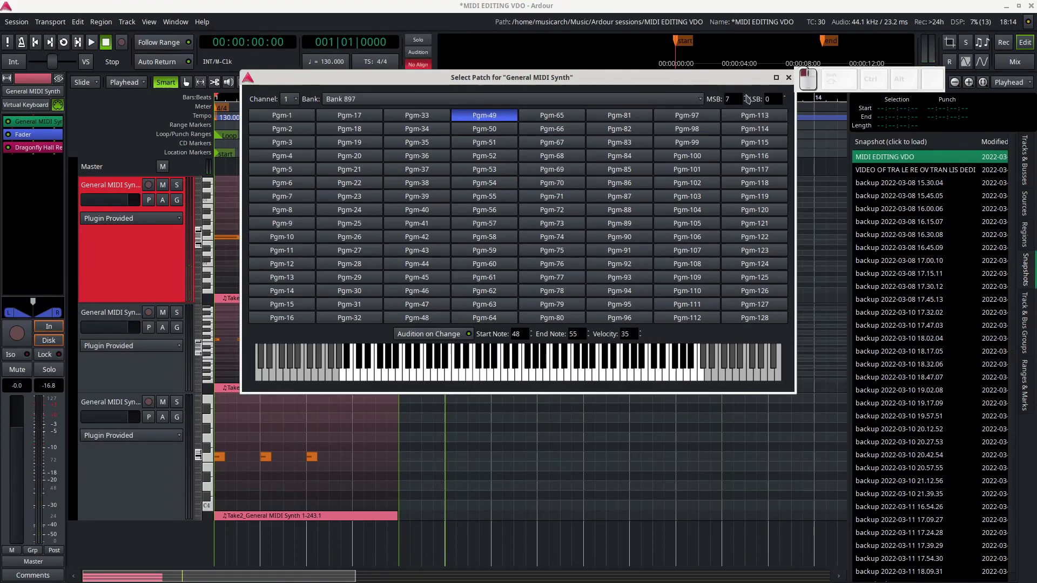
{"action": "left_click", "coordinate": [751, 103]}
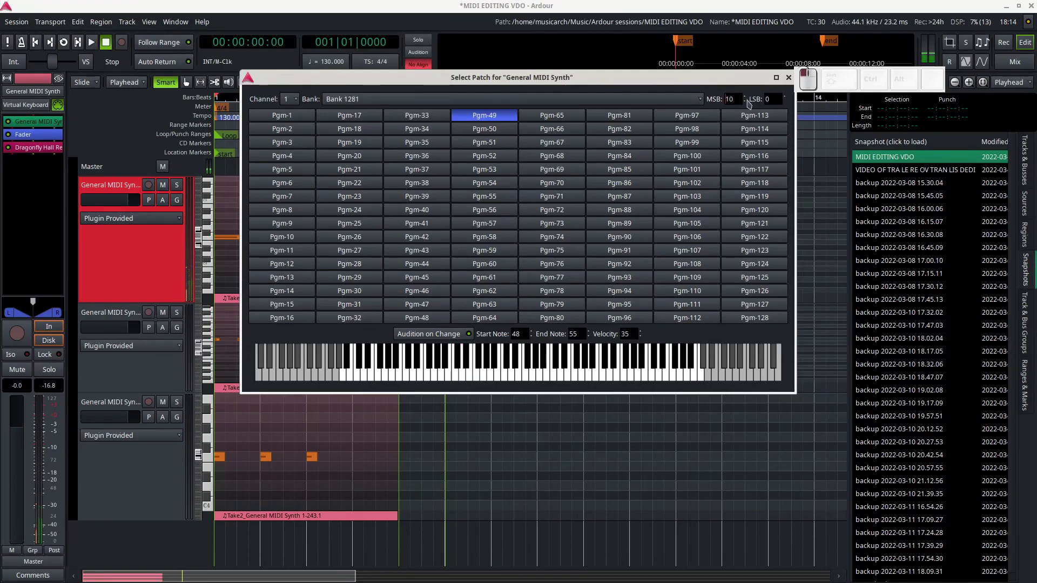
{"action": "left_click", "coordinate": [748, 106]}
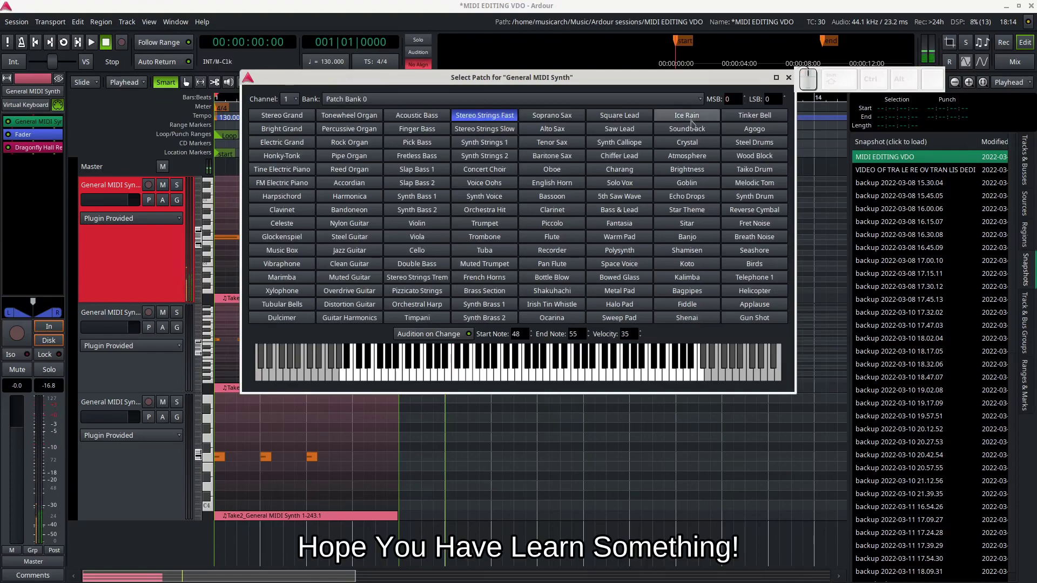